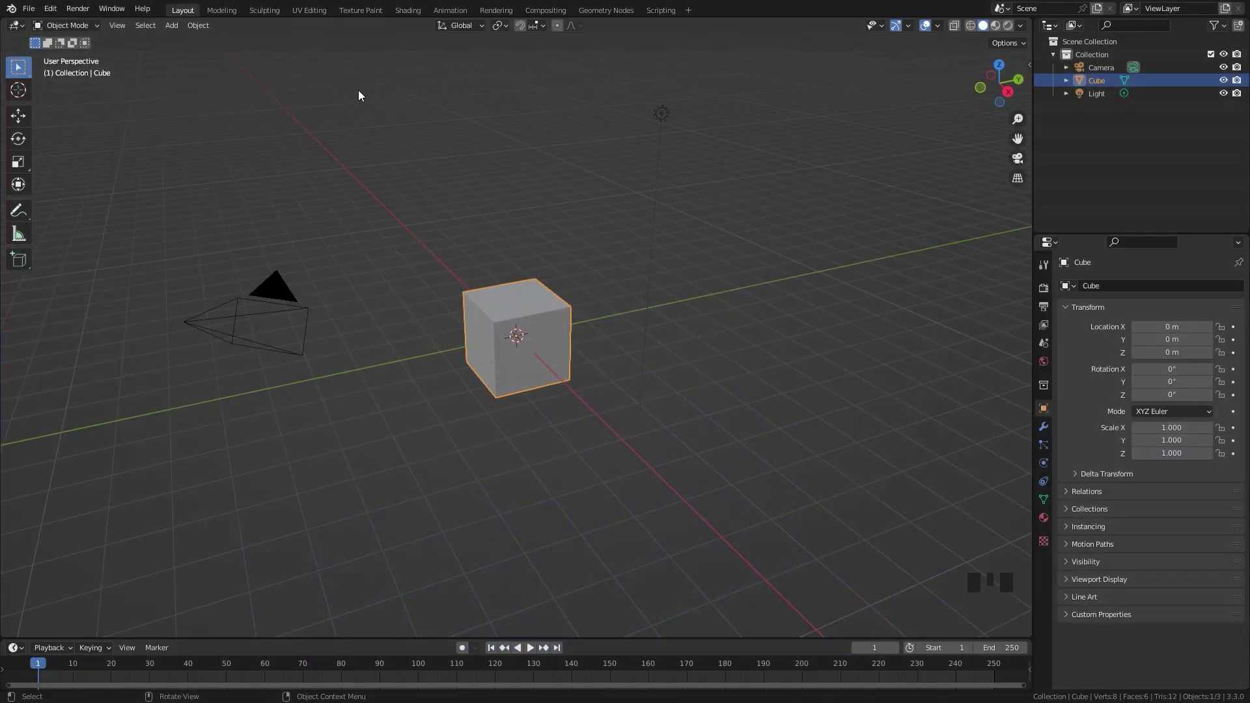
# Delete the default cube and add a first generated rock, viewing it in wireframe
pyautogui.moveTo(52, 15); pyautogui.dragTo(329, 39)
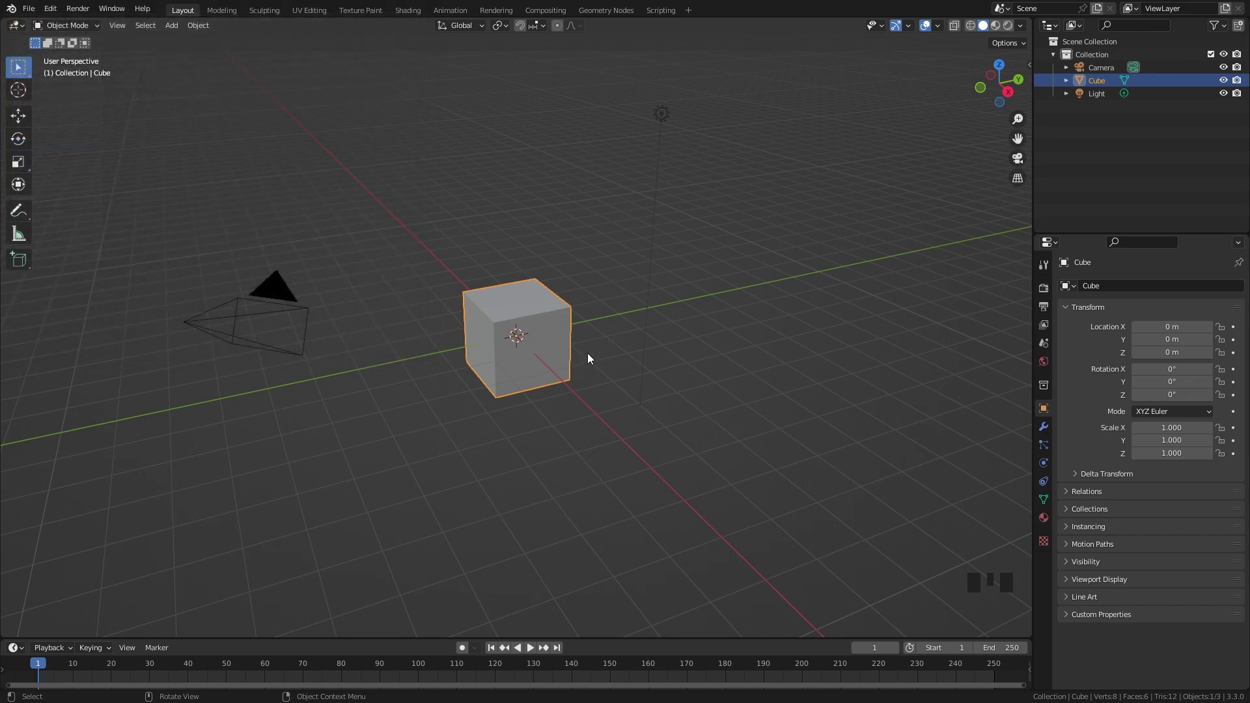
pyautogui.press('x')
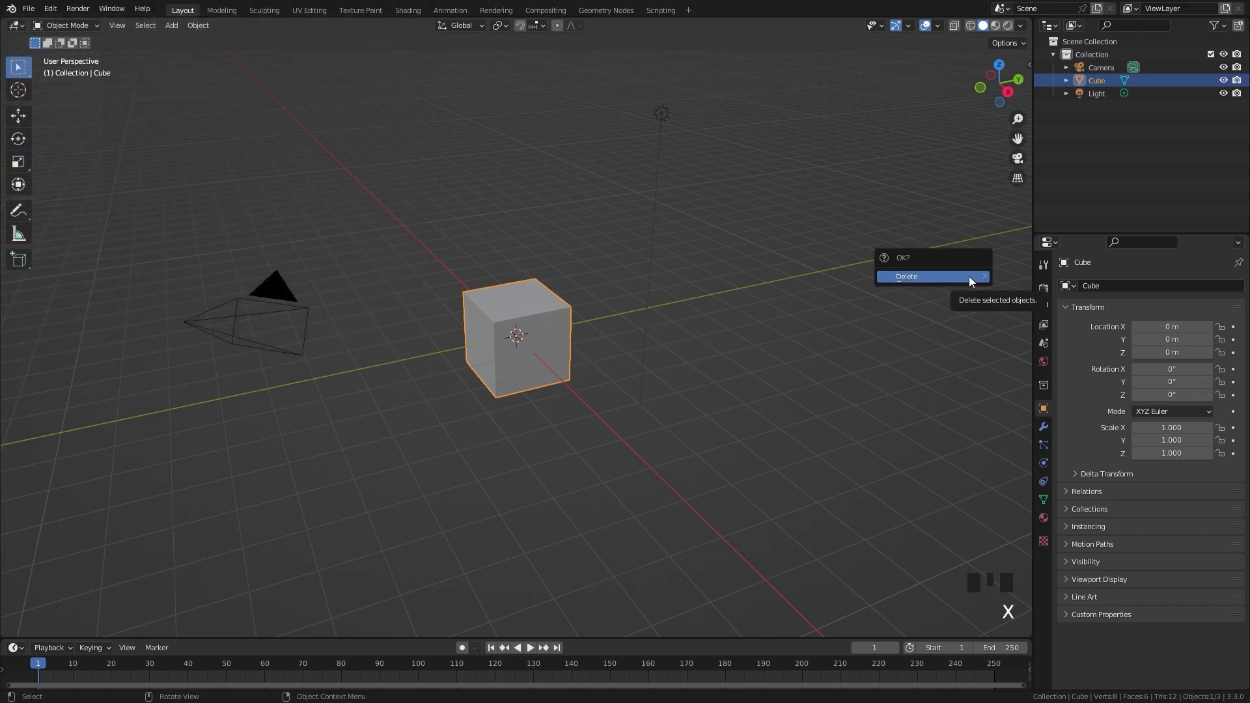
pyautogui.press('shift+a')
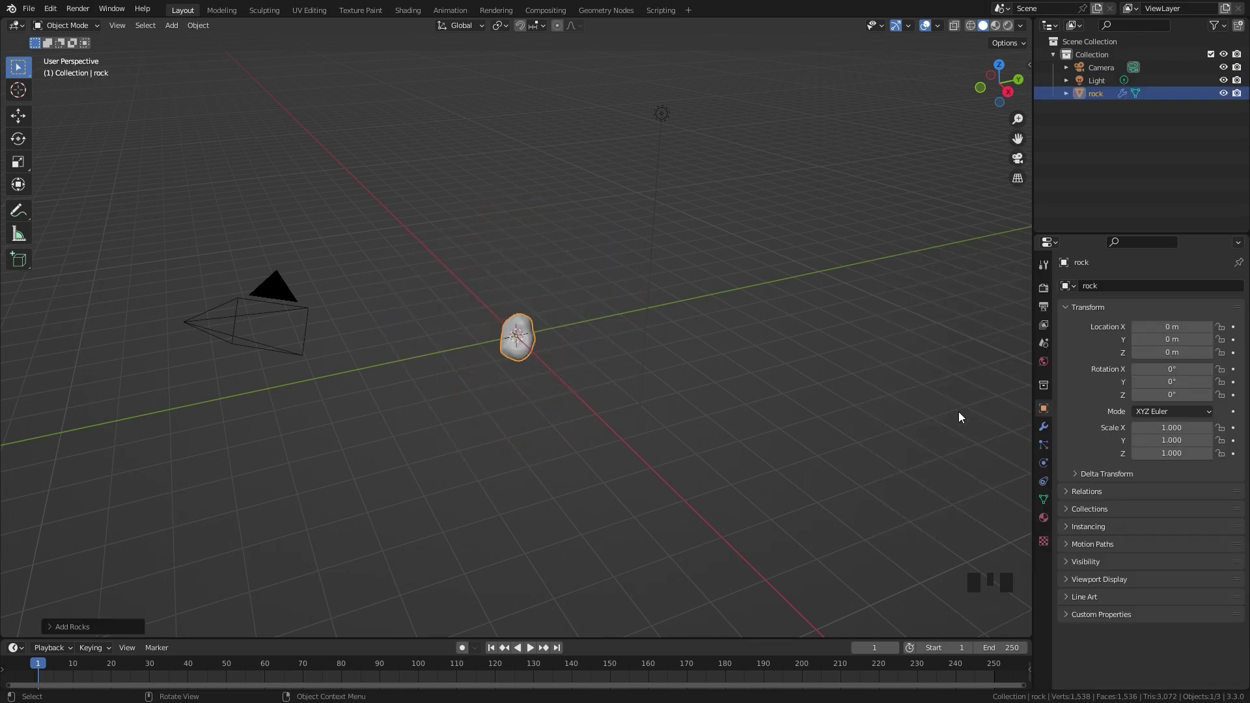
pyautogui.moveTo(73, 582); pyautogui.dragTo(512, 317)
pyautogui.scroll(-3)
pyautogui.moveTo(513, 317); pyautogui.dragTo(565, 337)
pyautogui.press('z')
# Adjust the Rock Generator's shape settings for the new rock
pyautogui.moveTo(600, 346); pyautogui.dragTo(602, 346)
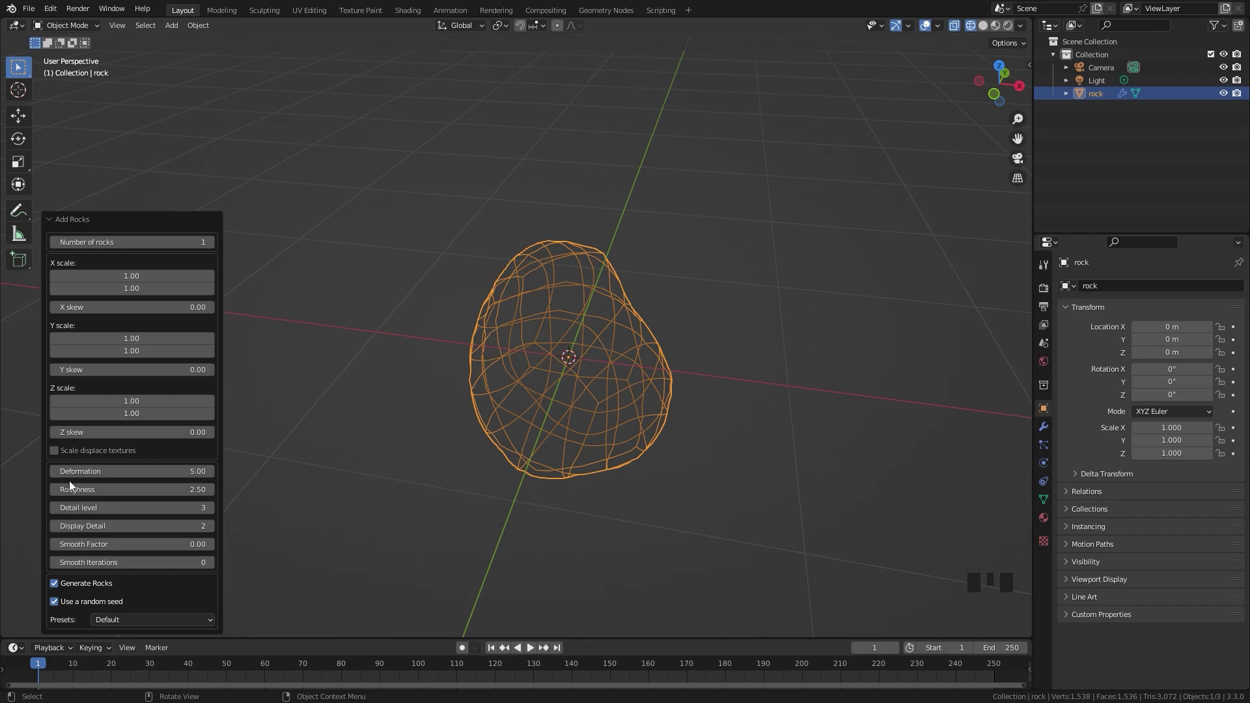
pyautogui.moveTo(59, 514); pyautogui.dragTo(220, 274)
pyautogui.moveTo(215, 247); pyautogui.dragTo(657, 354)
pyautogui.moveTo(657, 354); pyautogui.dragTo(591, 299)
pyautogui.scroll(-3)
pyautogui.click(61, 228)
# Add further rocks and slide each one sideways along X into a row
pyautogui.press('g')
pyautogui.click(548, 324)
pyautogui.press('g')
pyautogui.click(546, 320)
pyautogui.press('g')
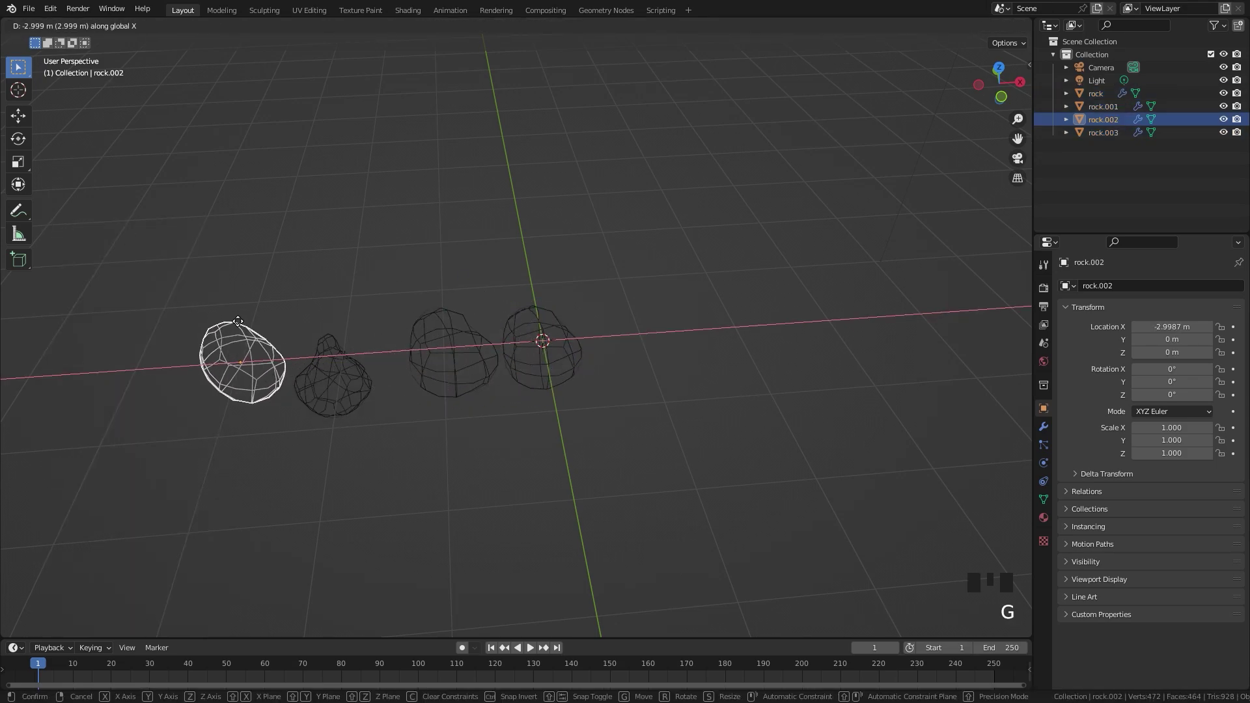
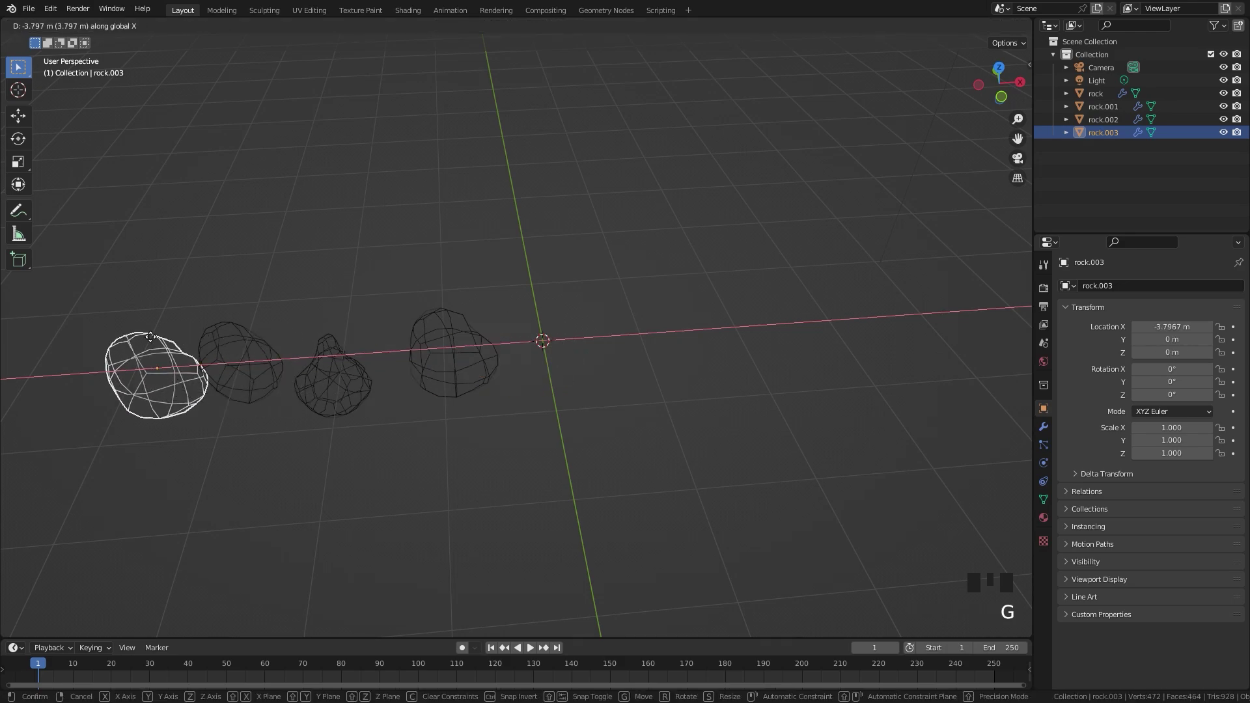
pyautogui.press('z')
pyautogui.moveTo(339, 366); pyautogui.dragTo(529, 327)
pyautogui.scroll(3)
pyautogui.moveTo(466, 359); pyautogui.dragTo(366, 351)
pyautogui.click(366, 350)
pyautogui.press('x')
pyautogui.moveTo(595, 329); pyautogui.dragTo(634, 341)
# Add a fourth rock with a fixed seed, move it along X, and select all four rocks
pyautogui.press('shift+a')
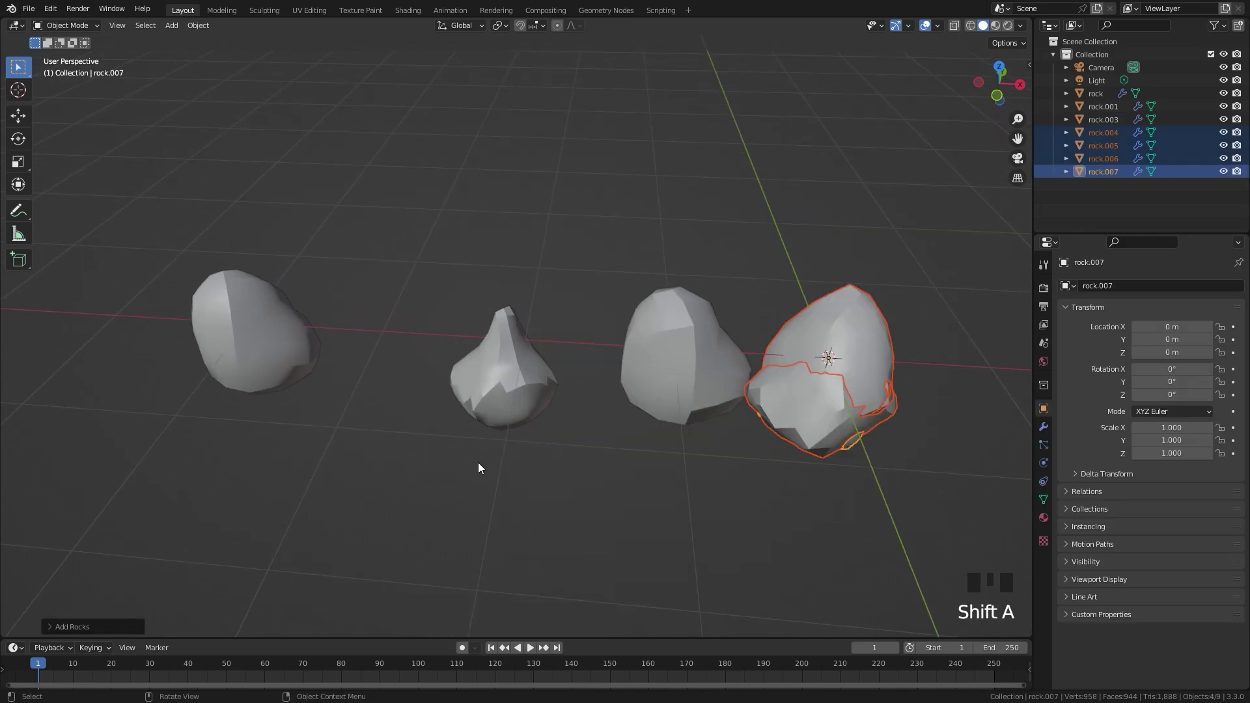
pyautogui.moveTo(52, 632); pyautogui.dragTo(368, 330)
pyautogui.moveTo(840, 353); pyautogui.dragTo(57, 605)
pyautogui.click(57, 605)
pyautogui.moveTo(218, 606); pyautogui.dragTo(685, 358)
pyautogui.moveTo(685, 358); pyautogui.dragTo(850, 311)
pyautogui.press('g')
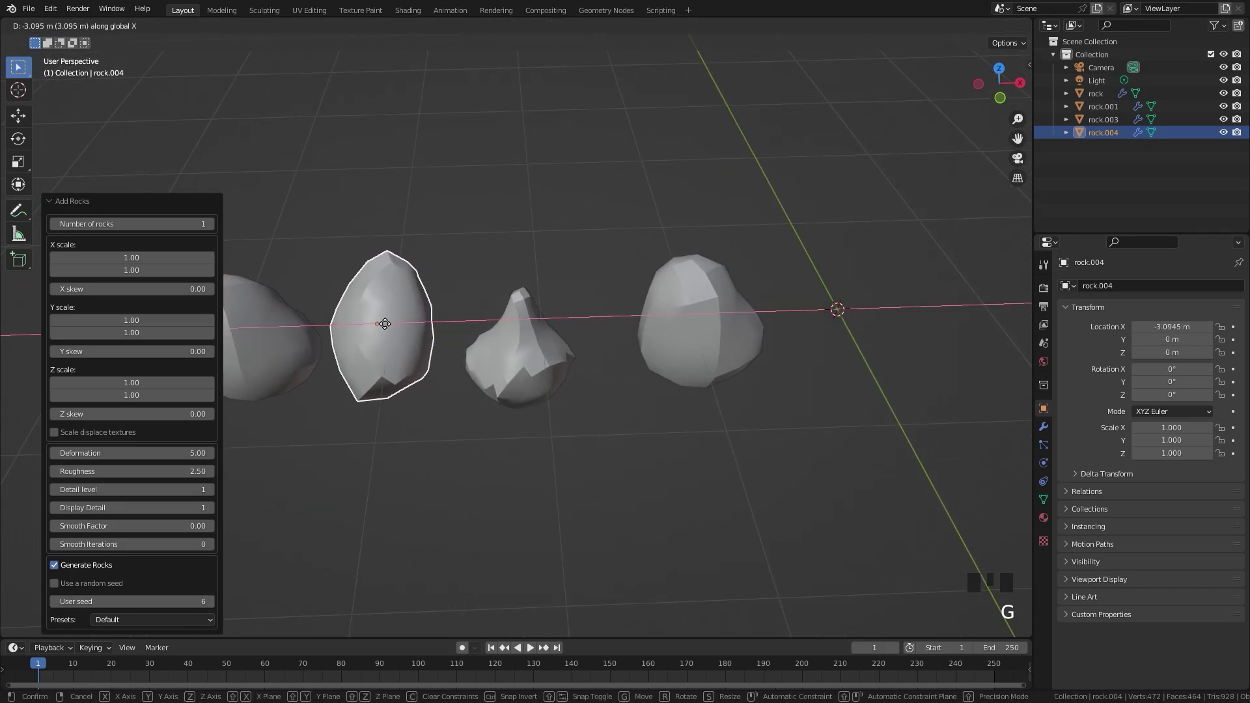
pyautogui.scroll(-3)
pyautogui.moveTo(296, 273); pyautogui.dragTo(296, 273)
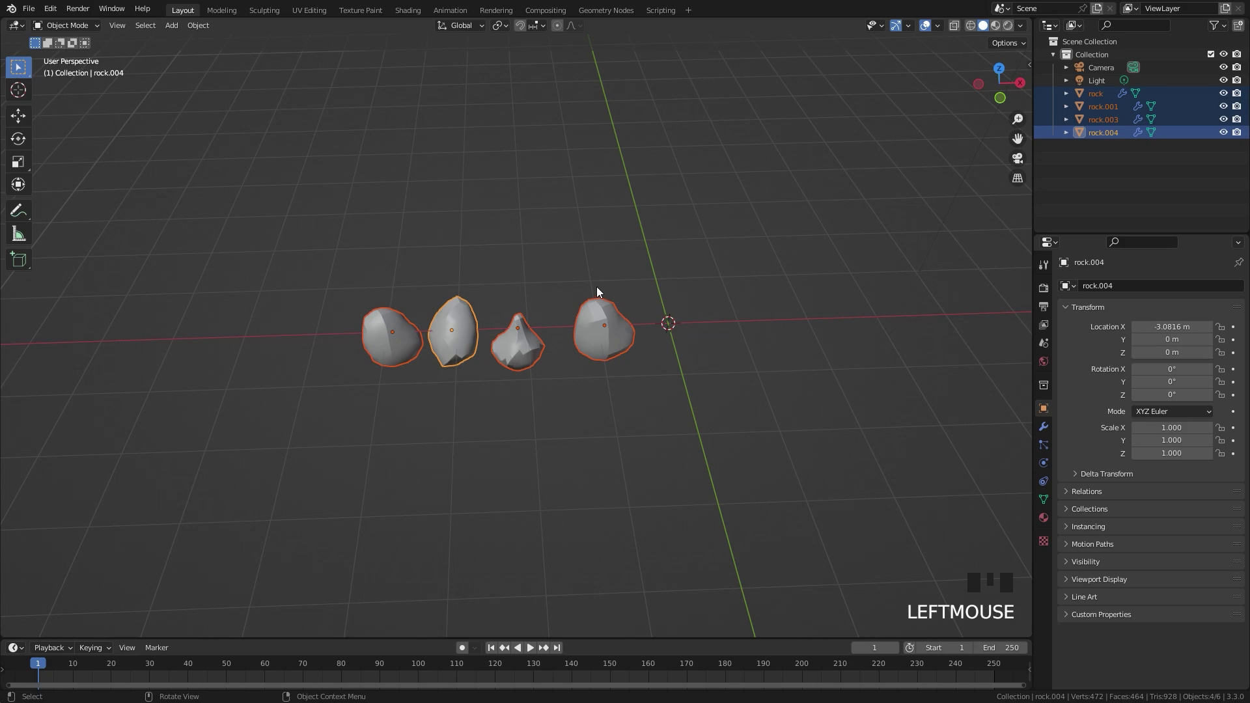
# Space the selected rocks evenly along X and select the whole row
pyautogui.moveTo(576, 290); pyautogui.dragTo(765, 335)
pyautogui.press('g')
pyautogui.click(199, 353)
pyautogui.press('g')
pyautogui.click(142, 347)
pyautogui.press('g')
pyautogui.moveTo(323, 302); pyautogui.dragTo(513, 347)
pyautogui.click(273, 341)
# Move the rocks into a new 'Rocks 1' collection and duplicate it as 'Rocks 2'
pyautogui.press('m')
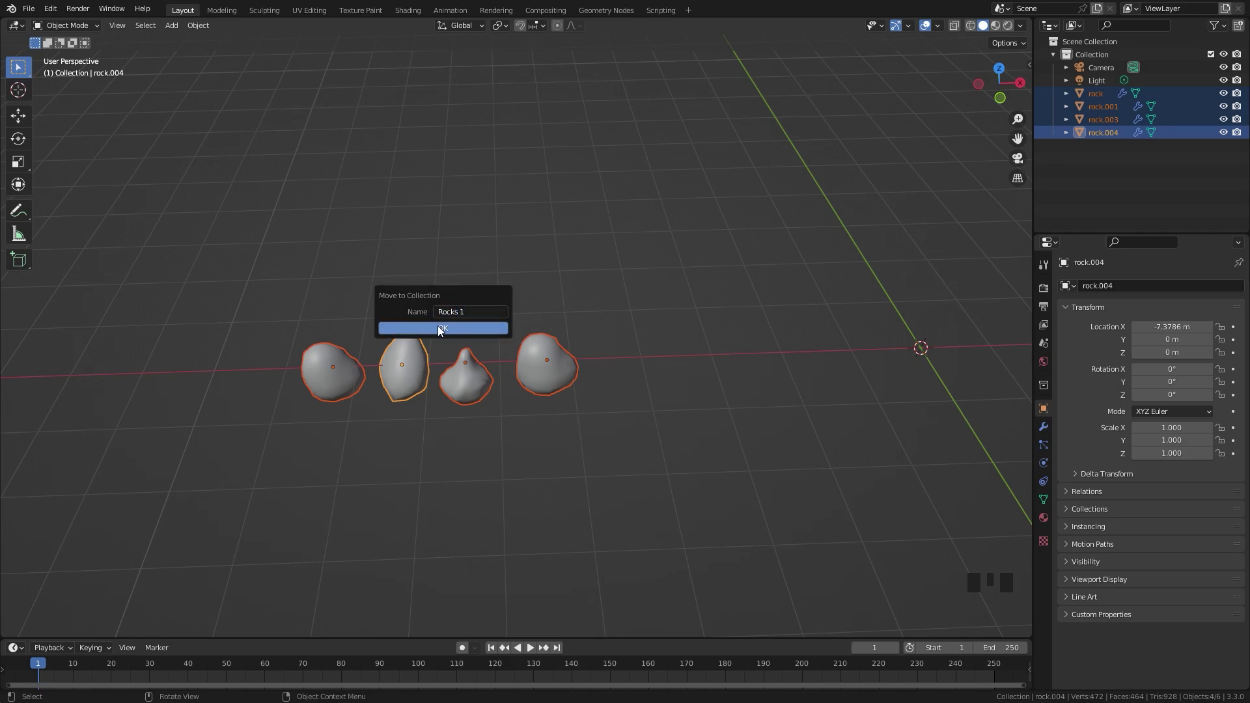
pyautogui.click(1056, 97)
pyautogui.click(1078, 99)
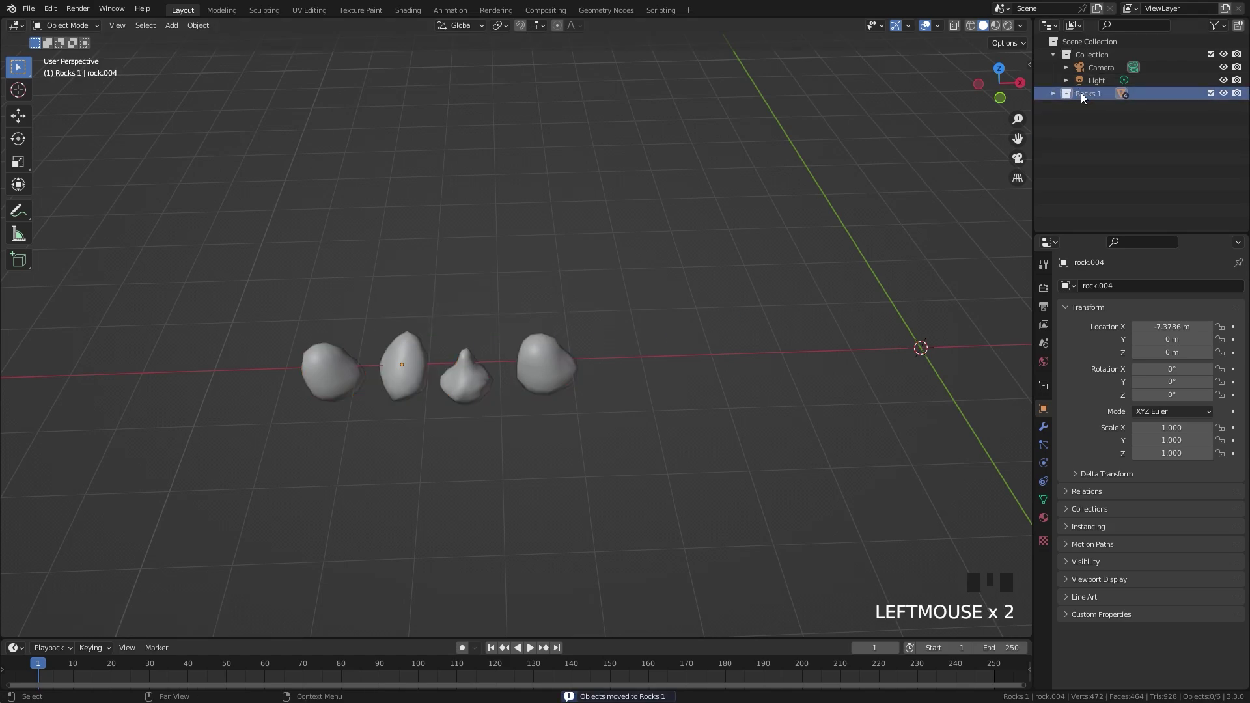
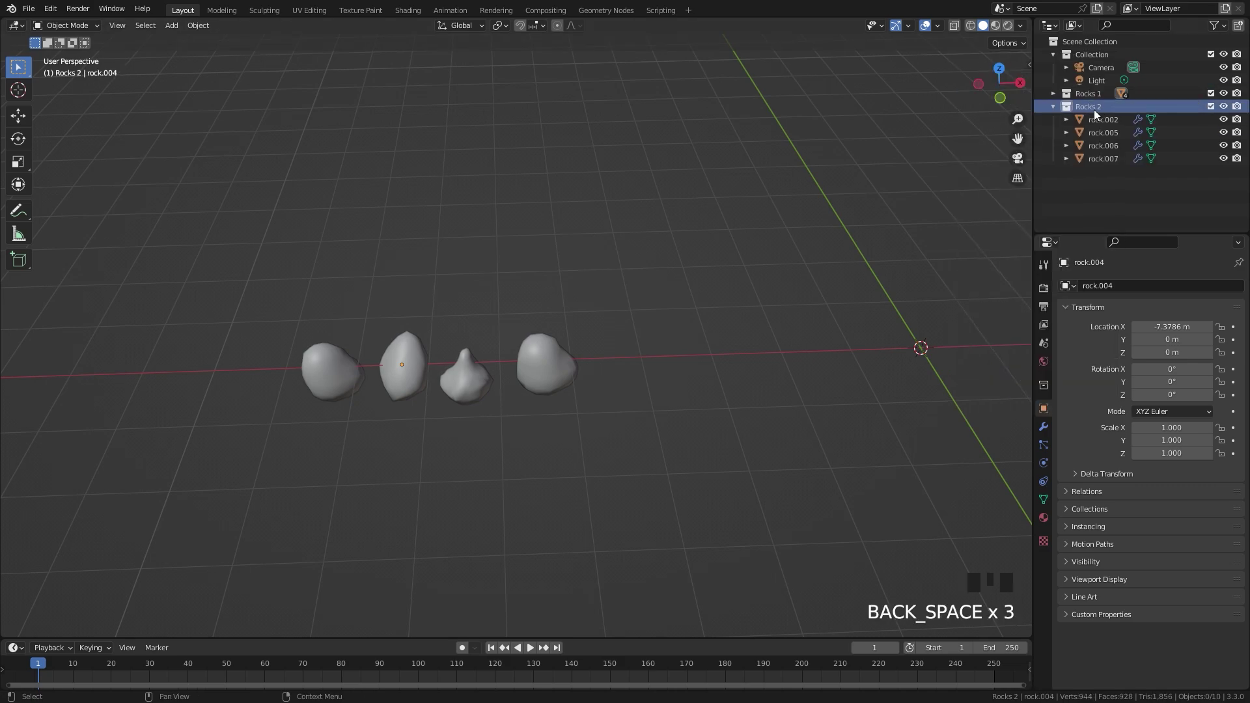
pyautogui.click(1055, 114)
pyautogui.click(1098, 56)
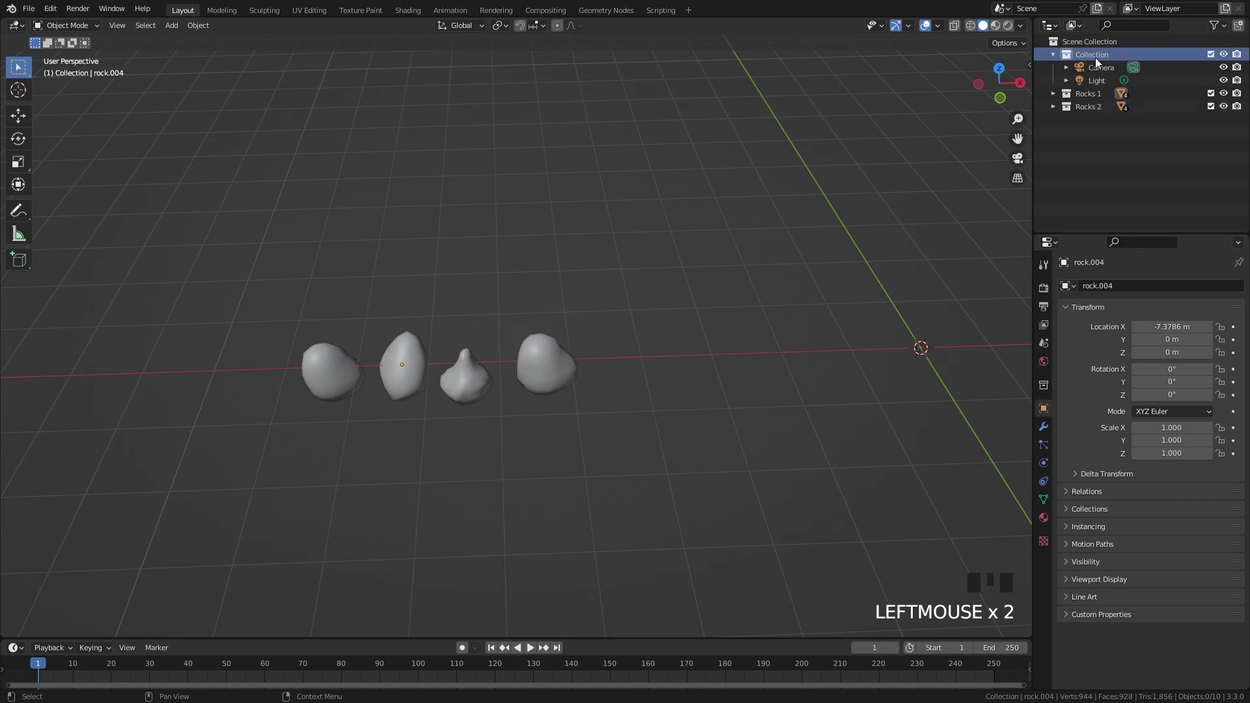
# Make the main Collection active and shift the Rocks 2 set along X in top view
pyautogui.click(190, 319)
pyautogui.press('g')
pyautogui.click(1093, 63)
pyautogui.middleClick(753, 295)
# Add a cube scaled into a wide flat tray slab, then add a circle
pyautogui.press('shift+a')
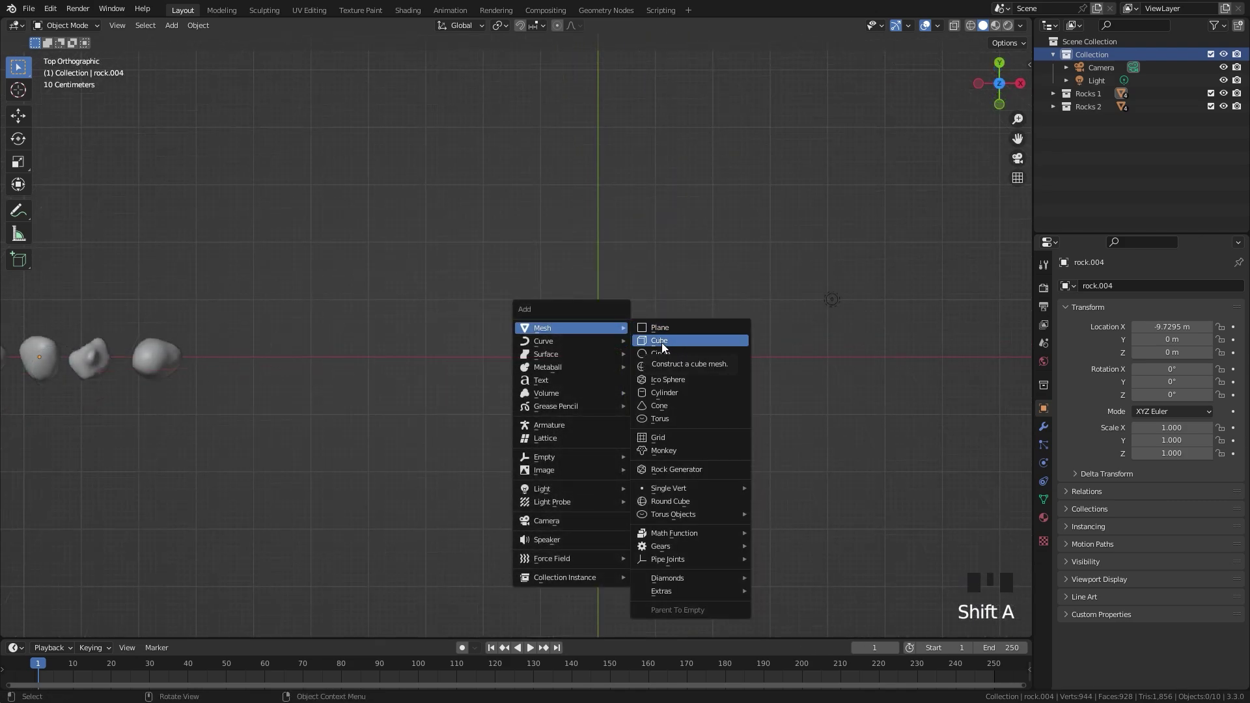
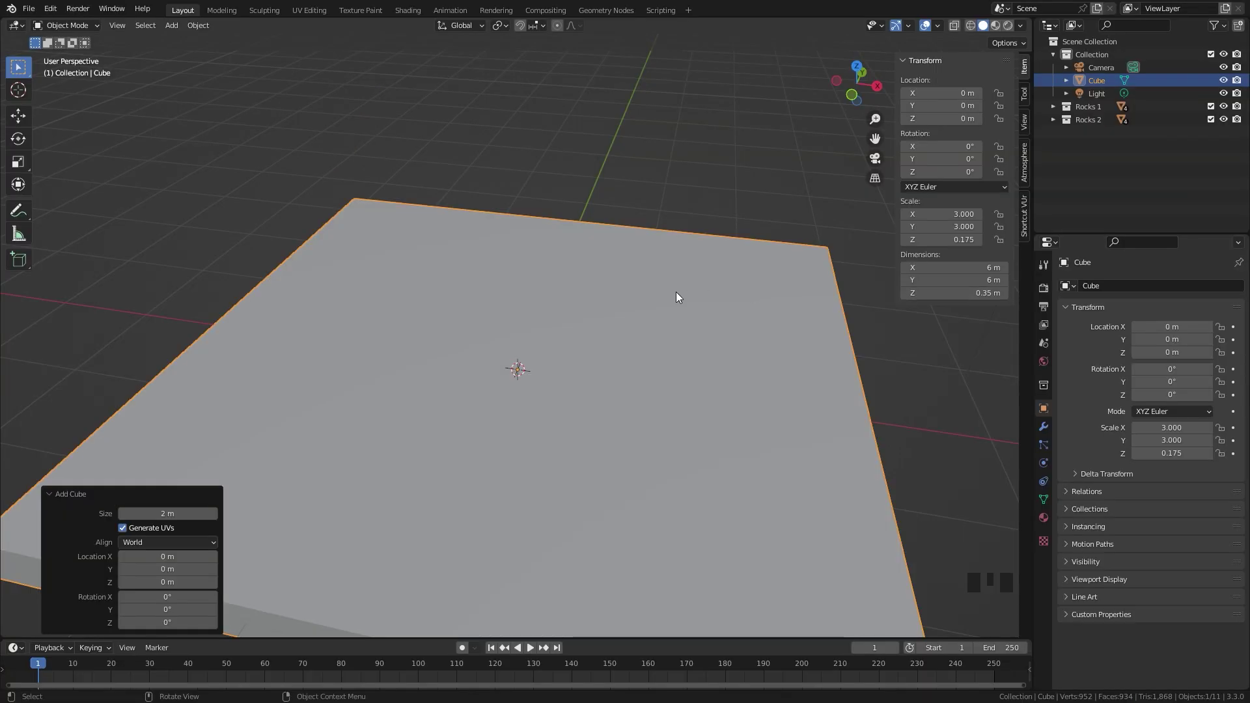
pyautogui.press('KP_1')
pyautogui.press('z')
pyautogui.scroll(3)
pyautogui.scroll(-3)
pyautogui.press('g')
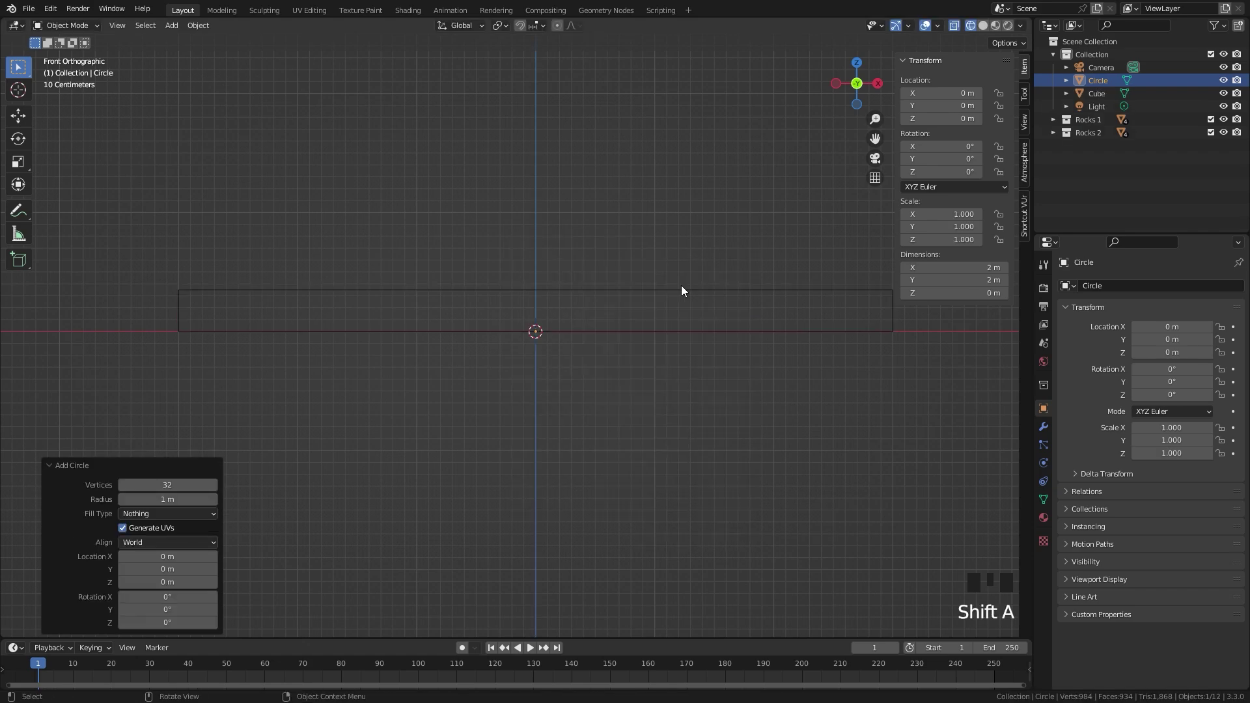
pyautogui.scroll(3)
# Rotate the circle upright around X, scale it to 0.164 and raise it above the tray
pyautogui.press('r')
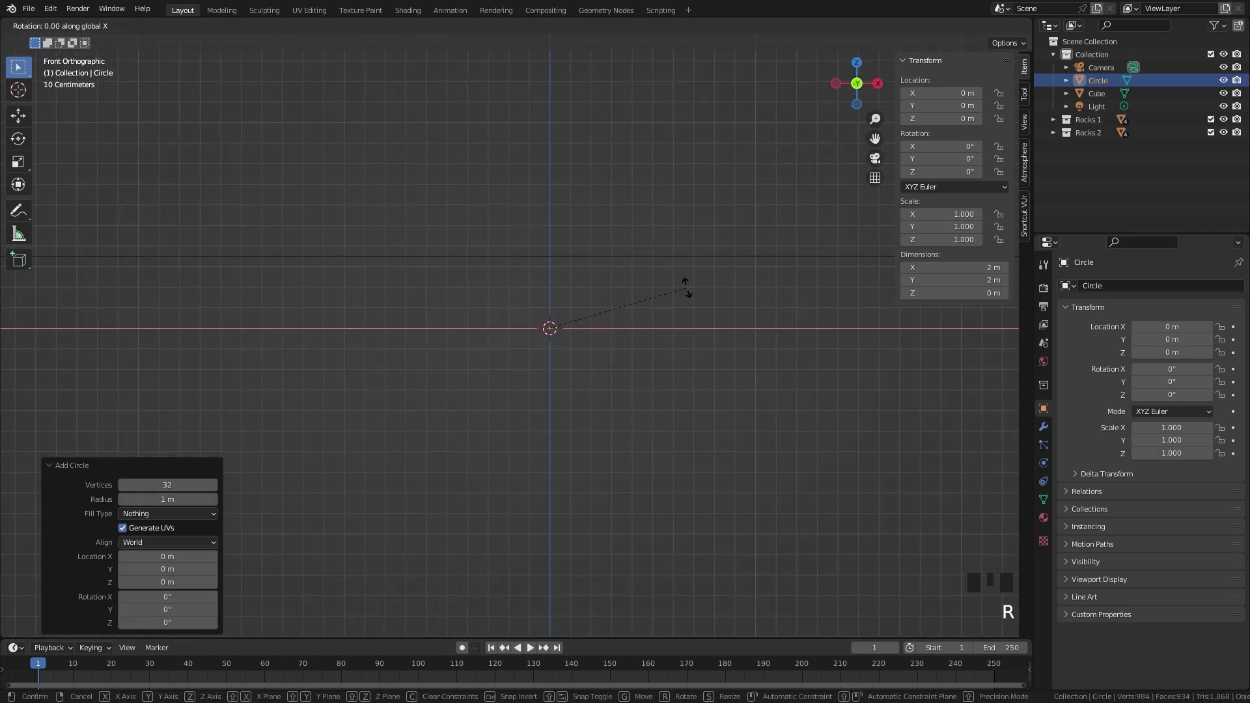
pyautogui.scroll(-3)
pyautogui.press('s')
pyautogui.scroll(3)
pyautogui.press('g')
pyautogui.press('s')
pyautogui.press('g')
pyautogui.scroll(-3)
pyautogui.press('KP_7')
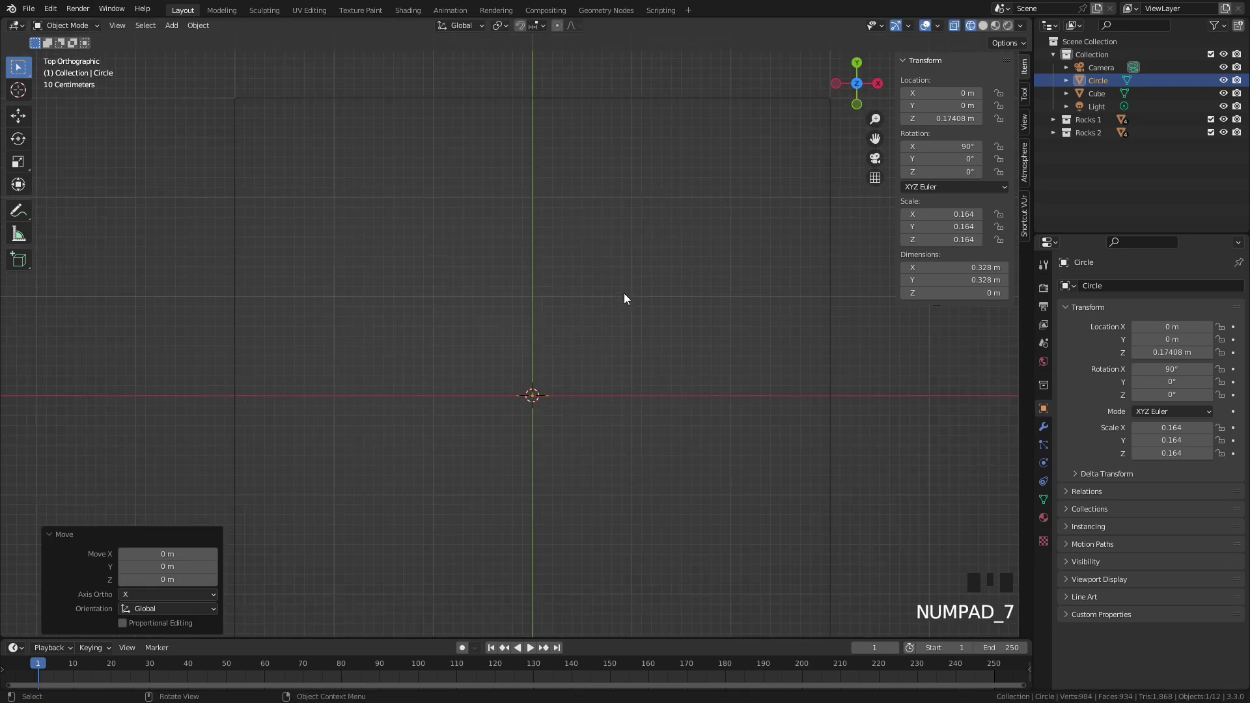
# Move the circle to the tray's back edge and bring in the badge image with lowered opacity
pyautogui.press('g')
pyautogui.scroll(-3)
pyautogui.scroll(3)
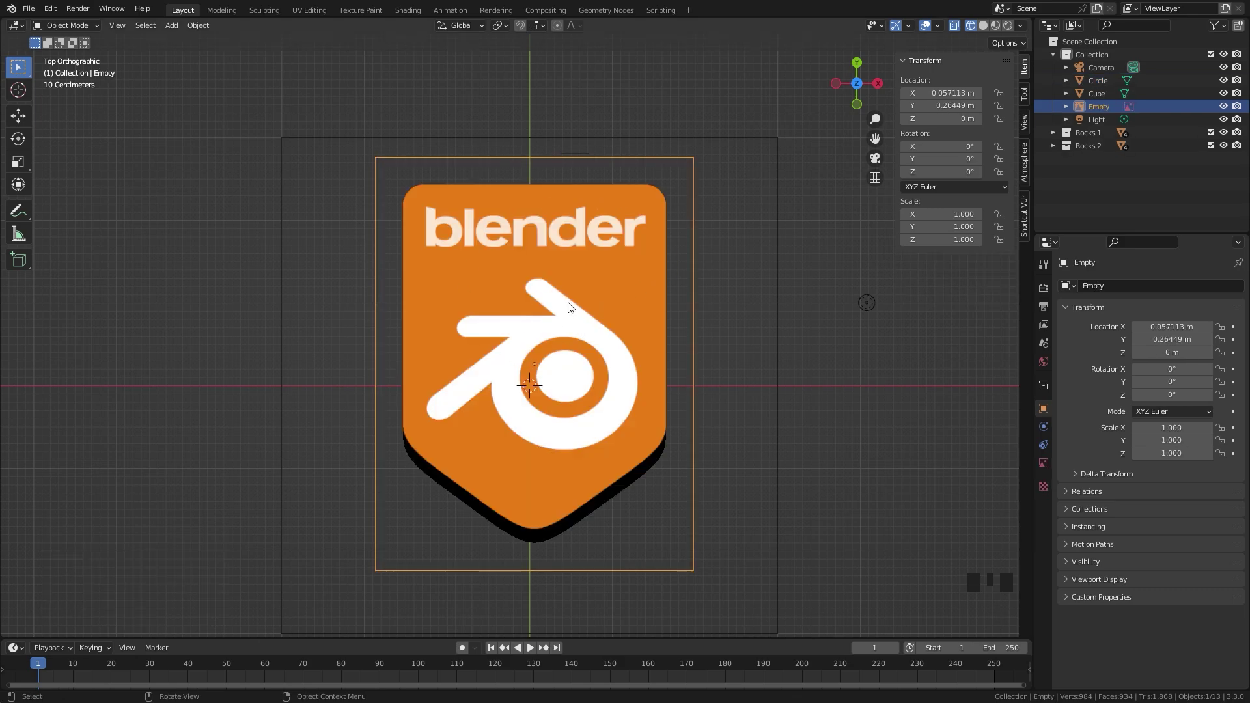
pyautogui.click(1051, 460)
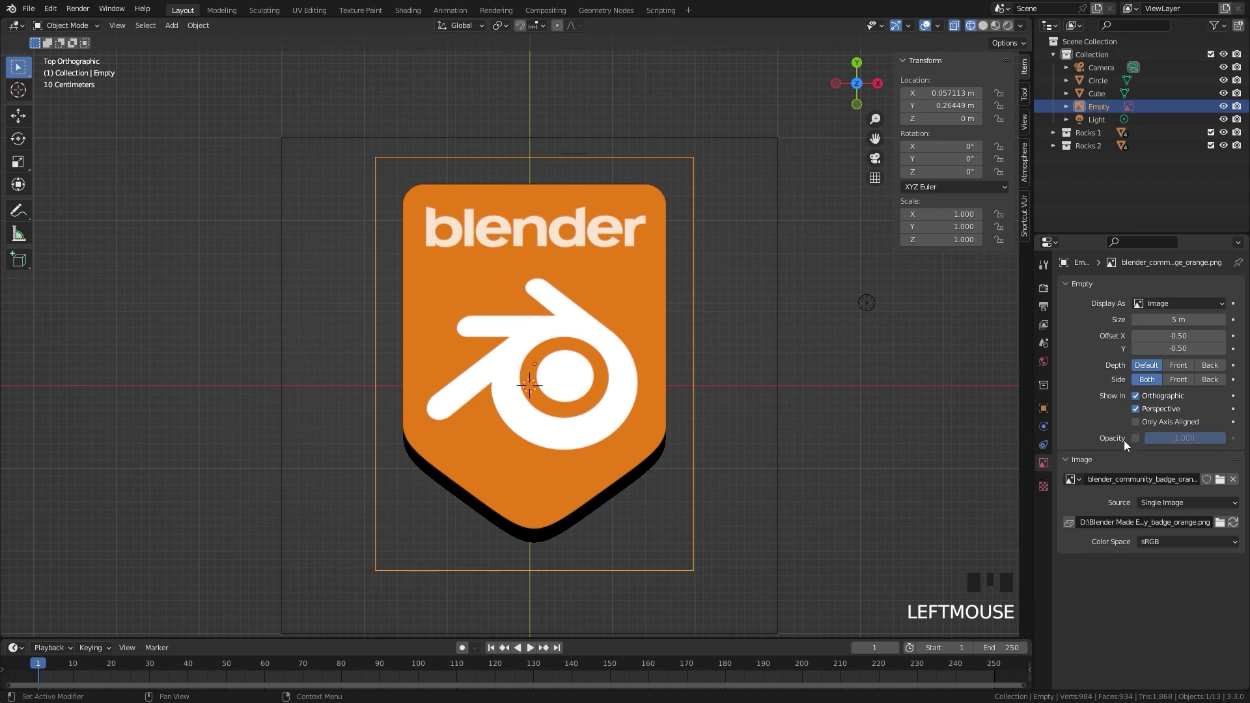
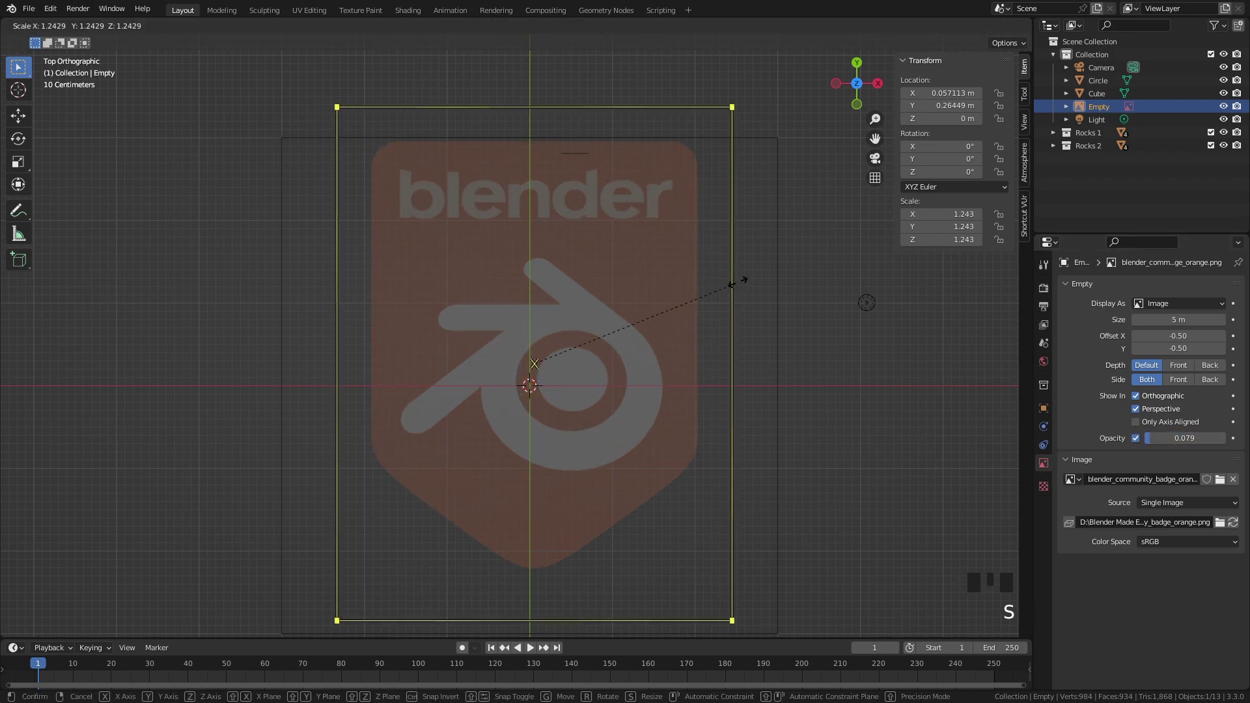
pyautogui.press('g')
pyautogui.press('s')
pyautogui.scroll(-3)
# Scale the reference image to 2.085 and resize and shift the tray along Y to fit the logo
pyautogui.press('g')
pyautogui.doubleClick(697, 306)
pyautogui.press('s')
pyautogui.press('g')
pyautogui.scroll(3)
pyautogui.press('s')
pyautogui.press('g')
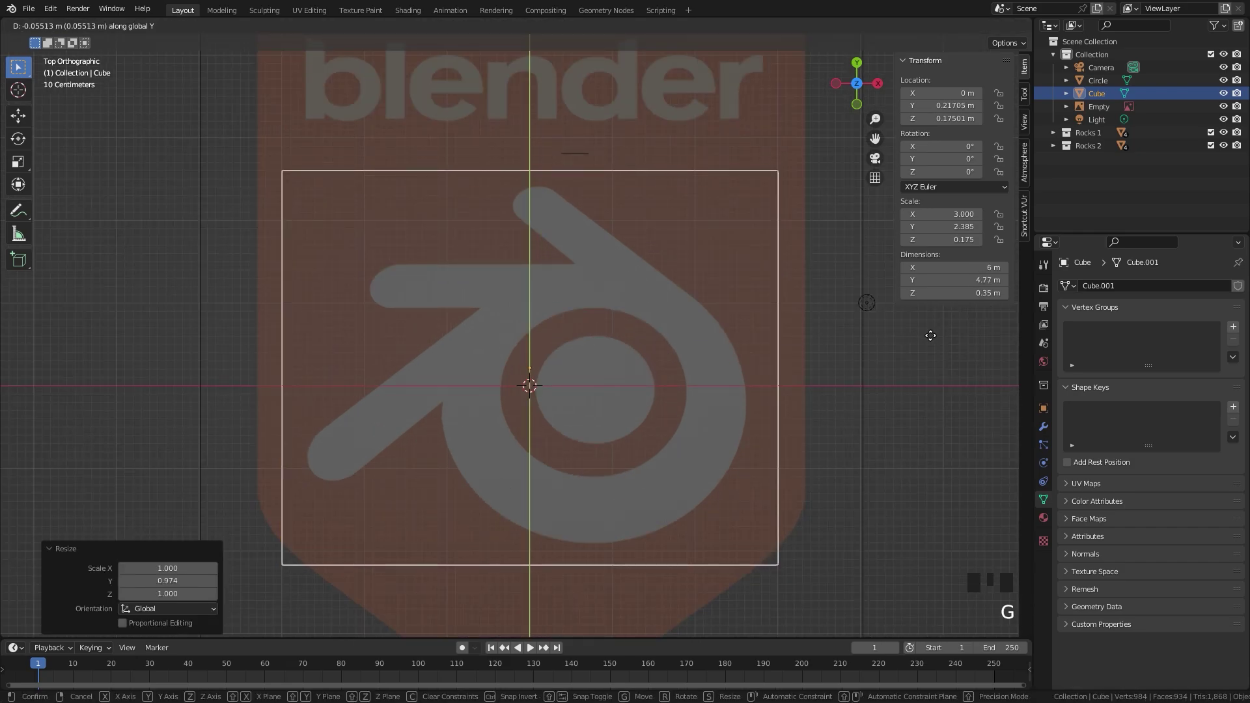
# Add a Bezier curve over the badge image and begin moving its points onto the logo edge
pyautogui.press('shift+a')
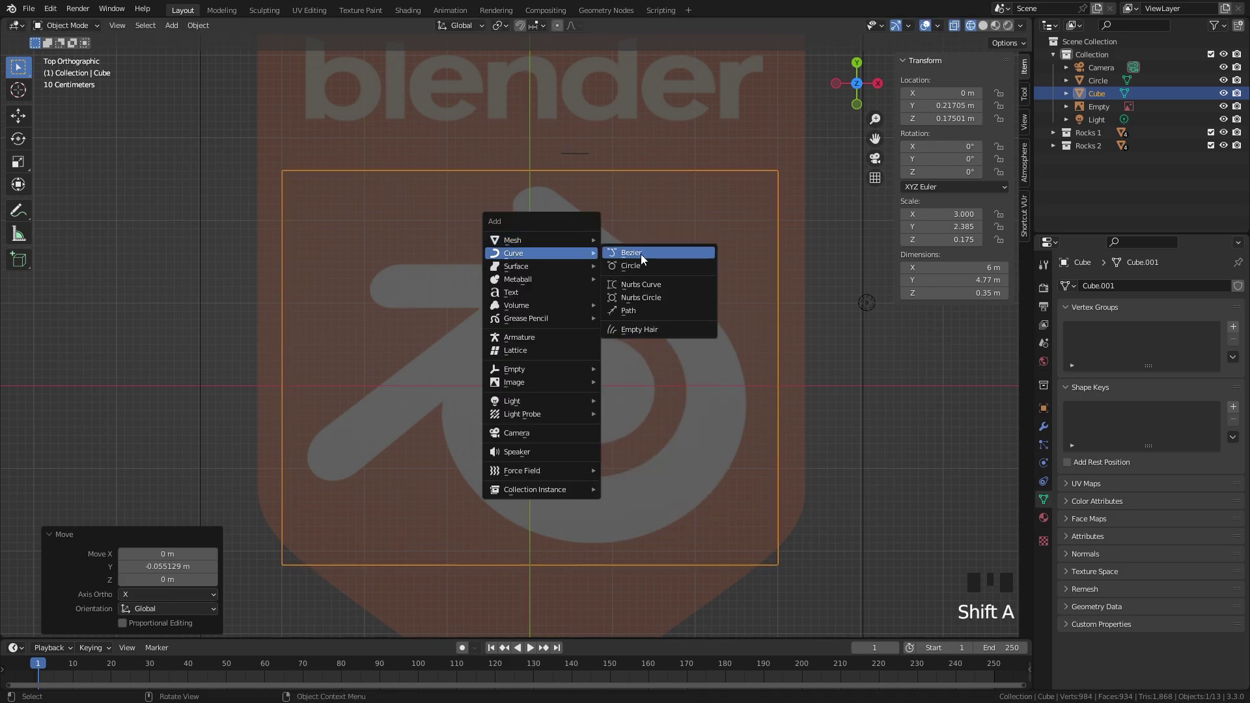
pyautogui.moveTo(542, 319); pyautogui.dragTo(541, 431)
pyautogui.scroll(3)
pyautogui.press('Tab')
pyautogui.press('g')
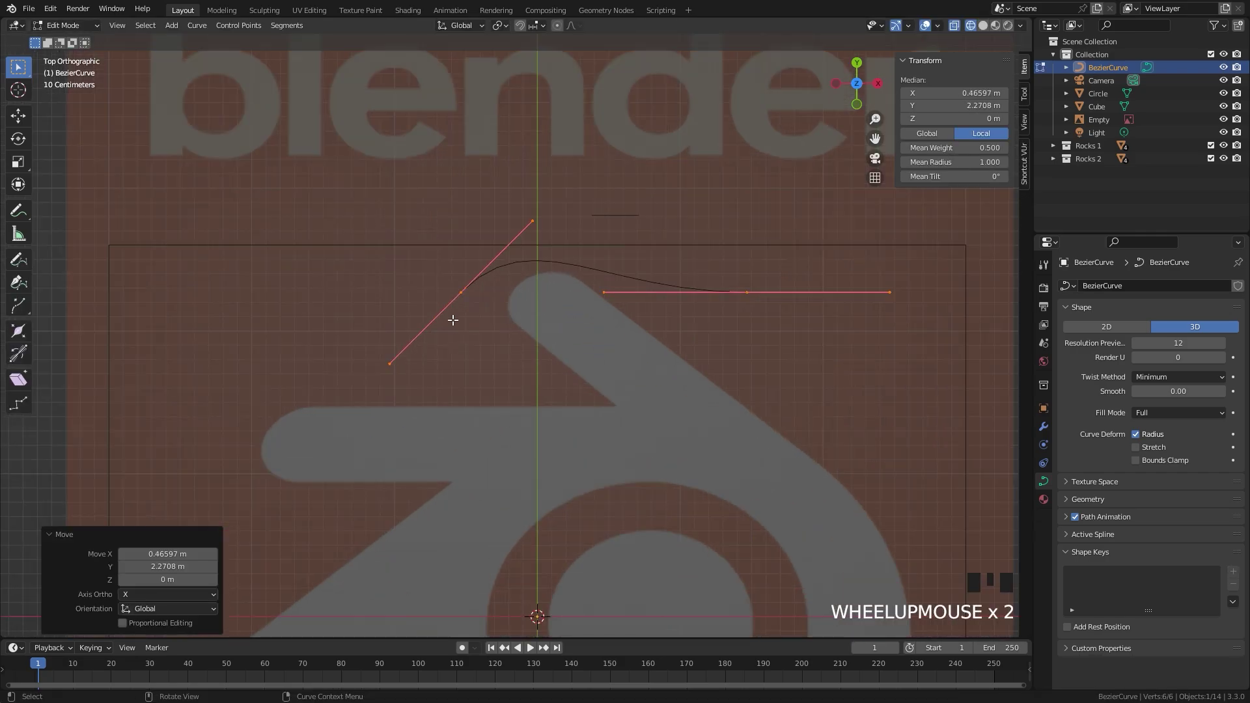
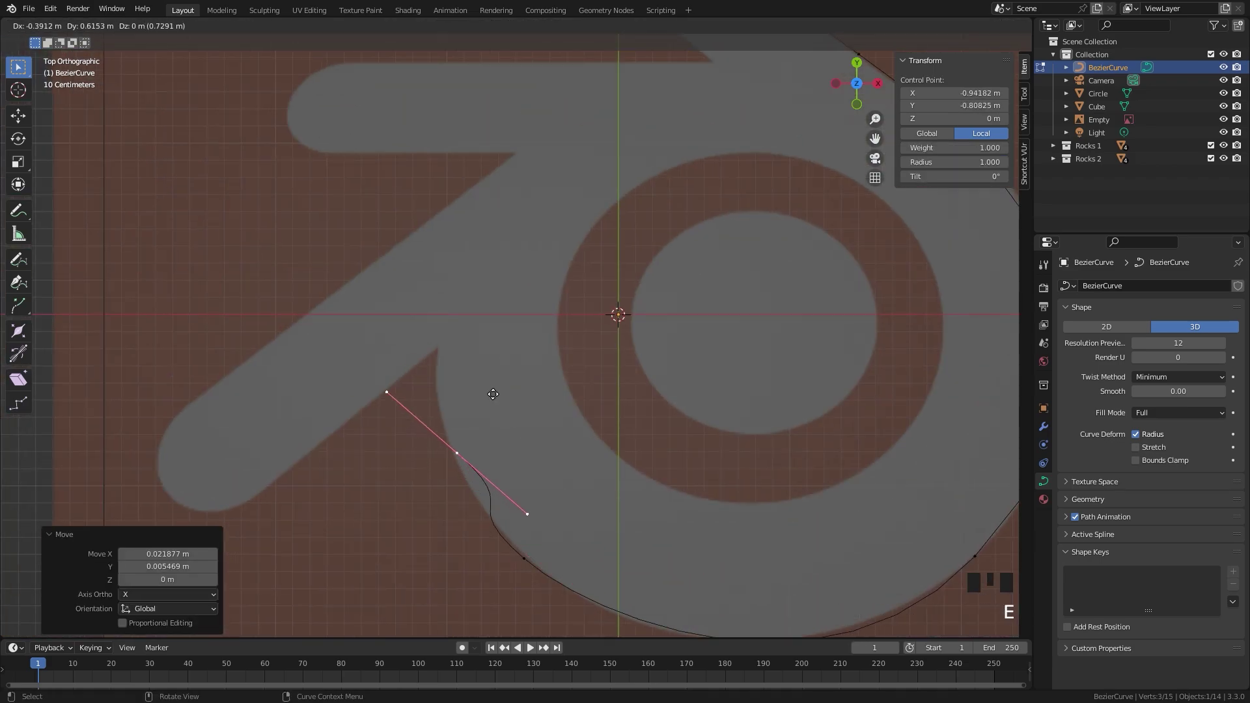
# Scale, move and rotate the curve handles so the curve follows the logo's round body
pyautogui.press('s')
pyautogui.press('g')
pyautogui.press('r')
pyautogui.press('g')
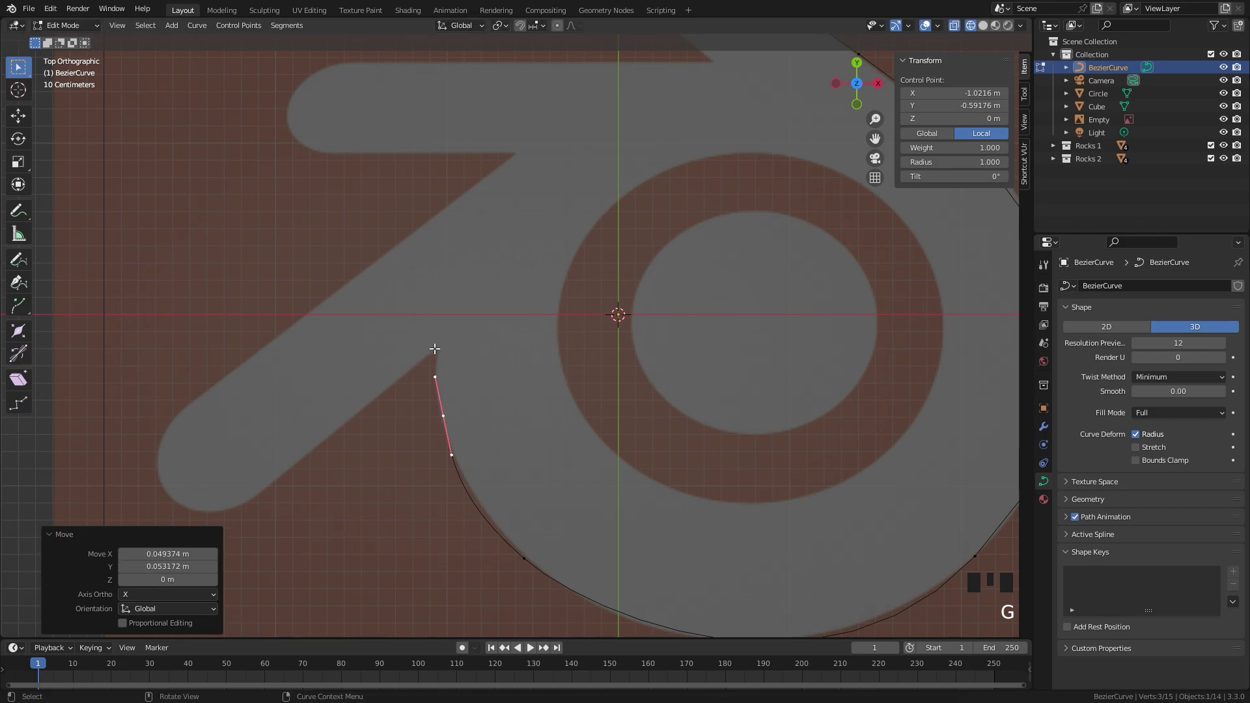
pyautogui.scroll(-3)
pyautogui.scroll(3)
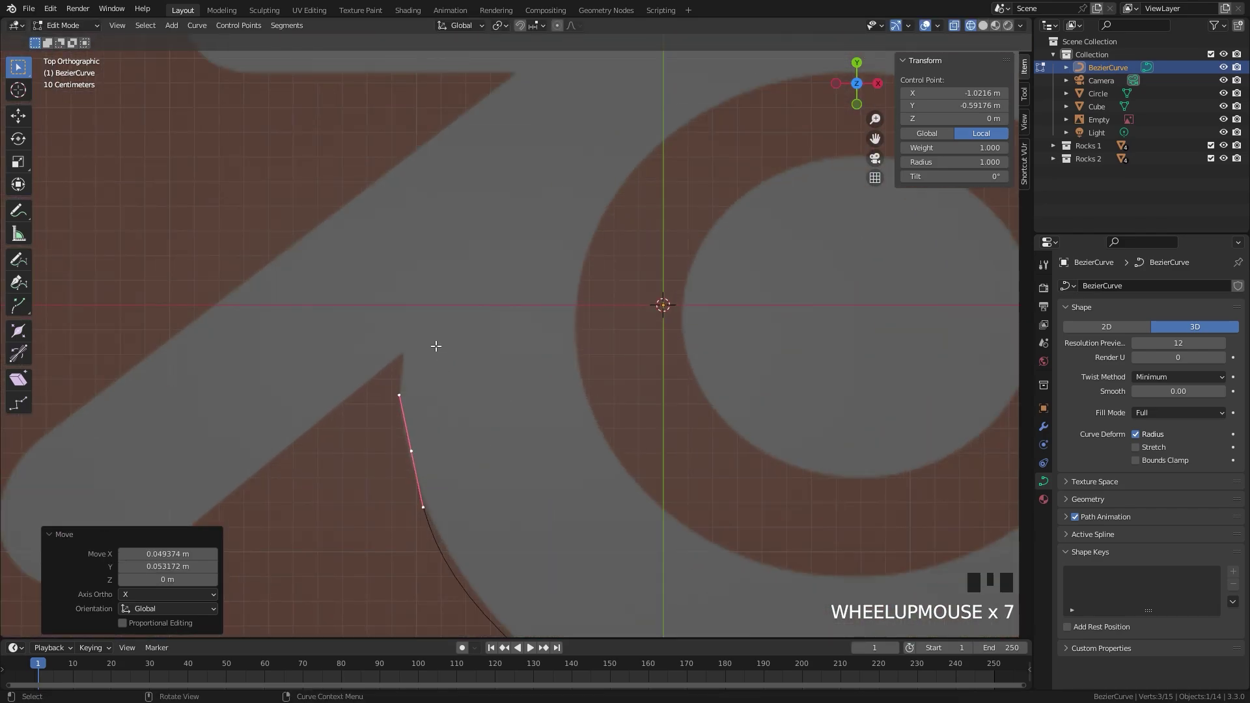
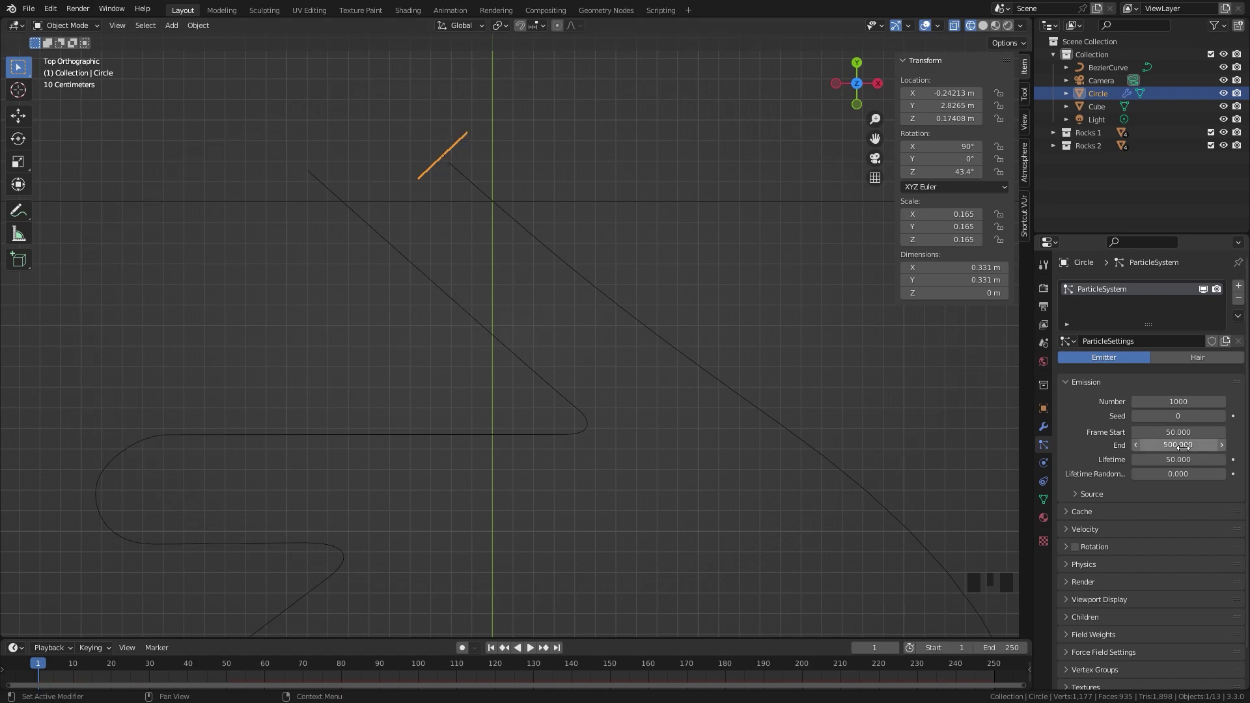
# Frame the view on the tray box and reselect the circle emitter for its emission frames
pyautogui.scroll(-3)
pyautogui.click(672, 300)
pyautogui.press('g')
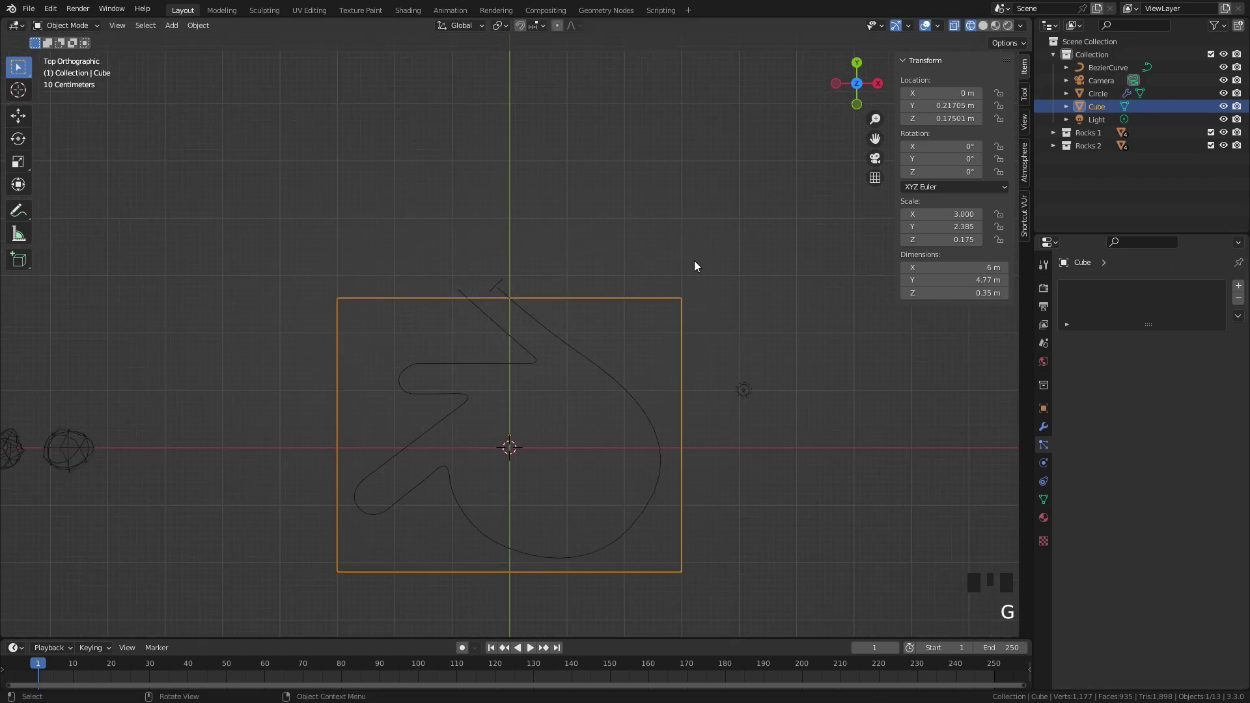
pyautogui.scroll(3)
pyautogui.click(482, 229)
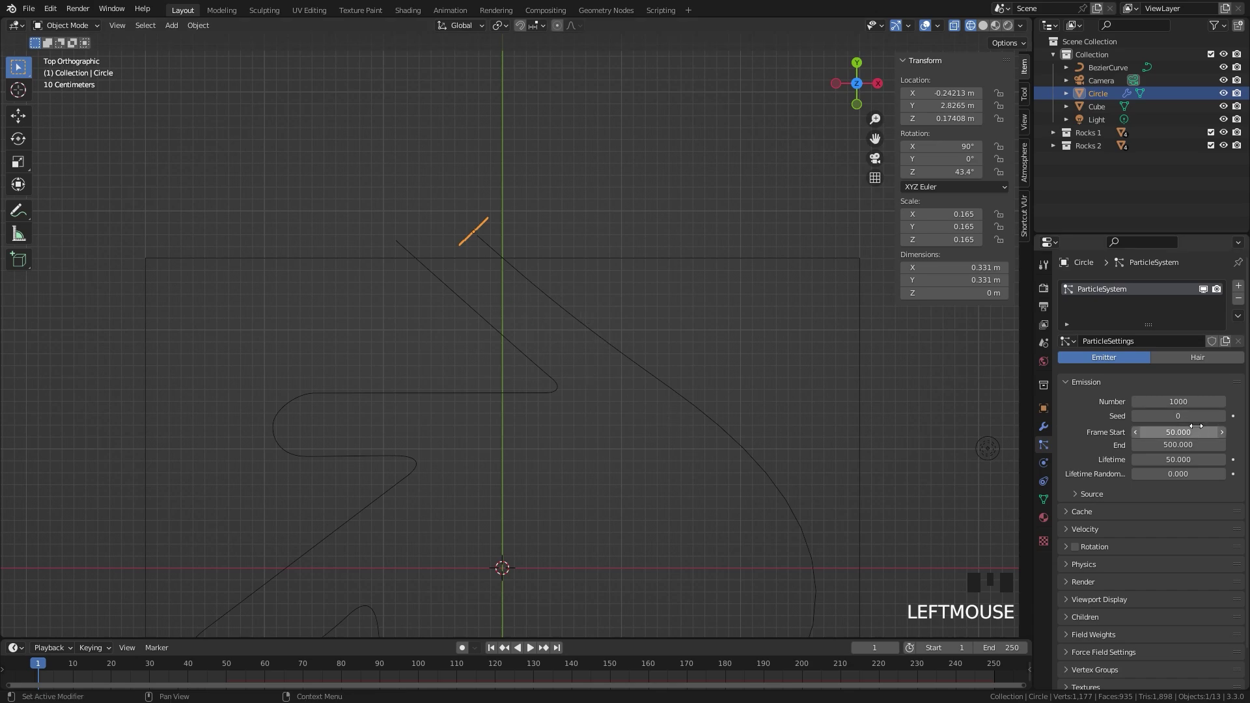
pyautogui.scroll(3)
pyautogui.scroll(-3)
# Give the logo curve a Curve Guide force field with minimum distance 0.22
pyautogui.click(651, 373)
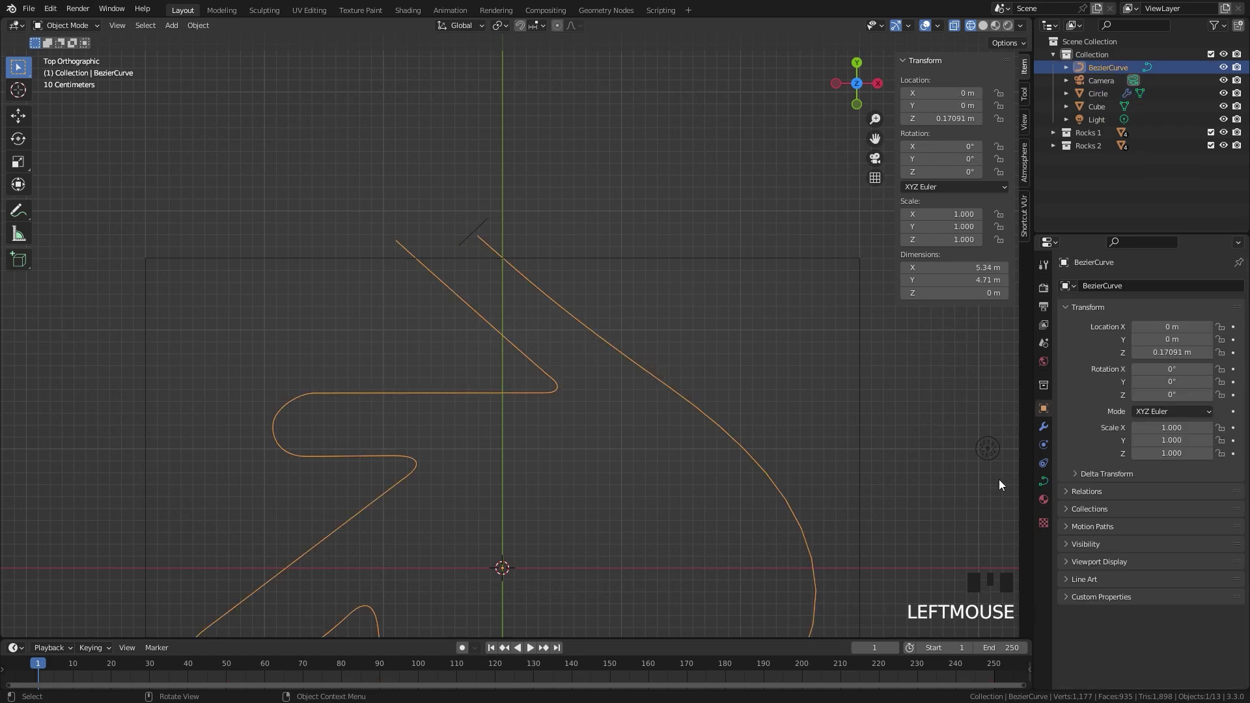
pyautogui.click(1045, 448)
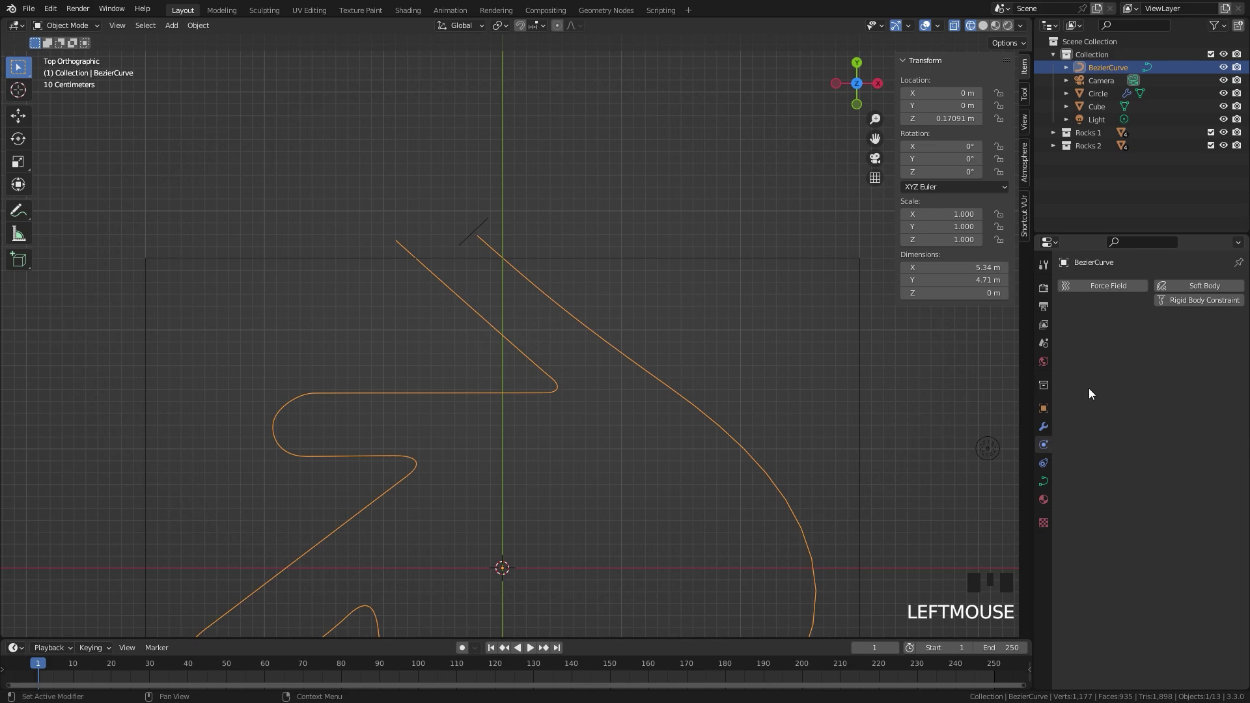
pyautogui.moveTo(1105, 292); pyautogui.dragTo(520, 370)
pyautogui.scroll(3)
pyautogui.moveTo(510, 298); pyautogui.dragTo(608, 434)
pyautogui.scroll(3)
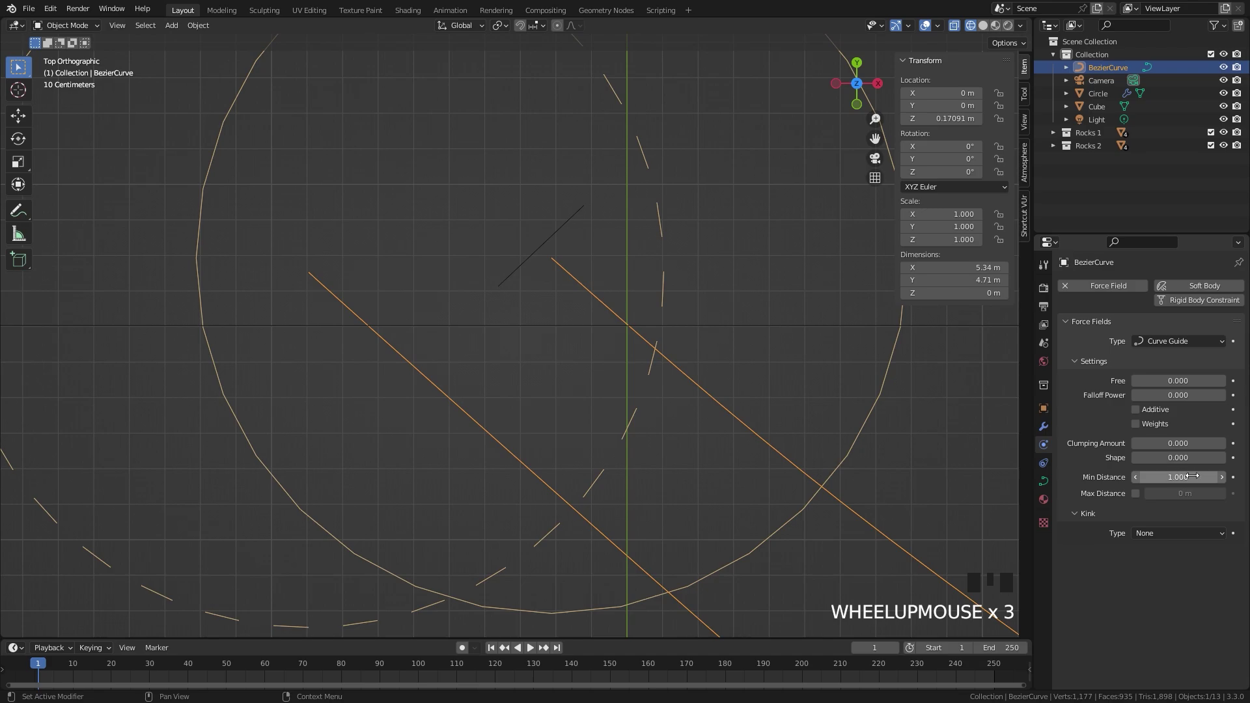
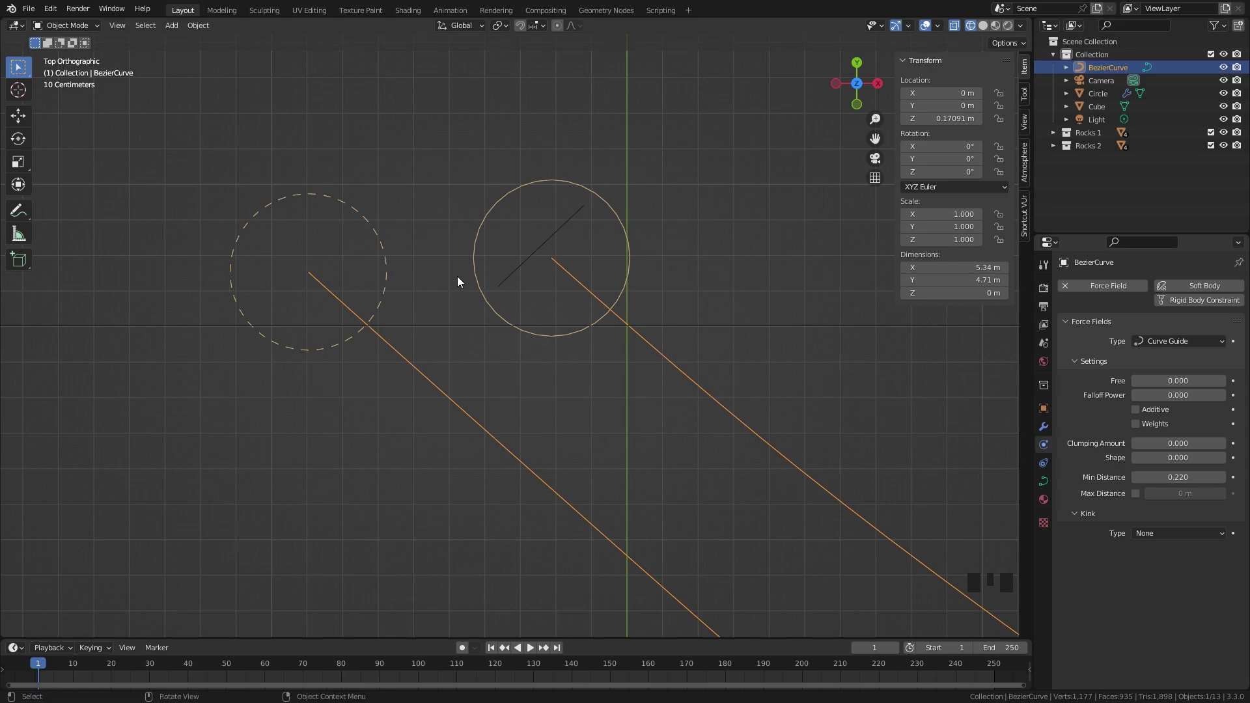
# Set the circle emitter to 15000 particles with a 430-frame lifetime
pyautogui.click(767, 333)
pyautogui.click(545, 218)
pyautogui.click(571, 227)
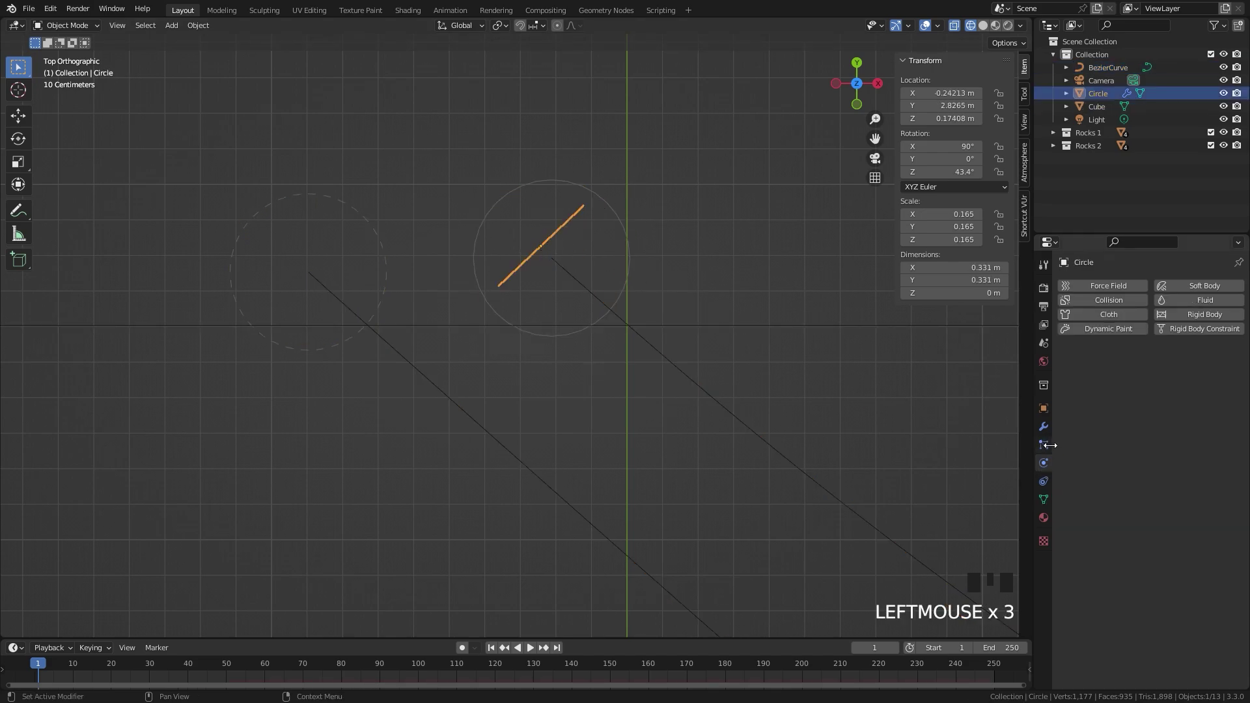
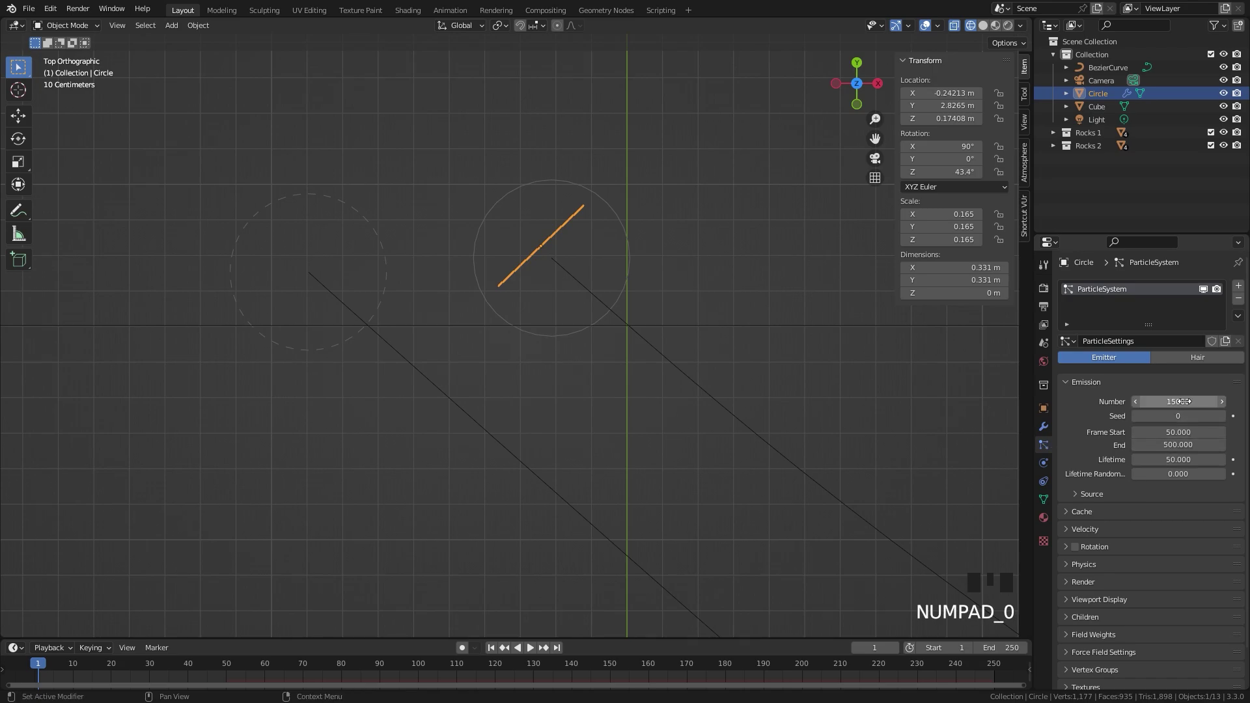
pyautogui.press('space')
pyautogui.press('space')
pyautogui.press('space')
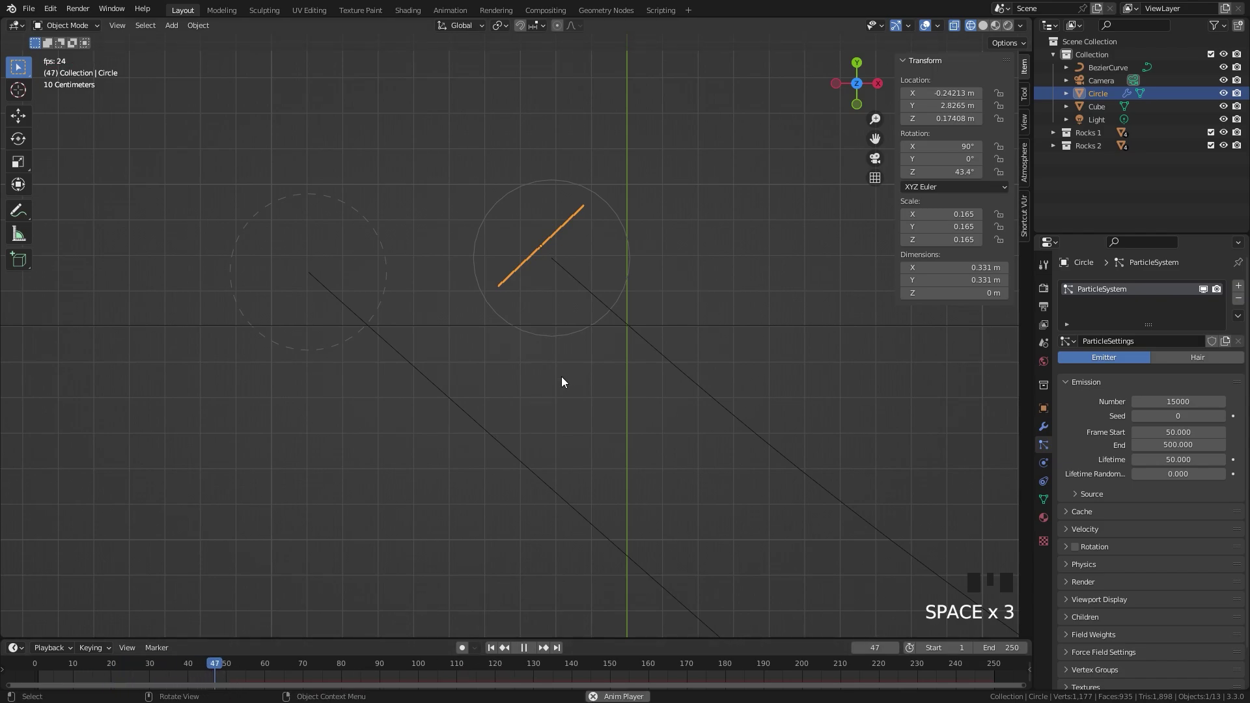
# Play the simulation to check the particles streaming along the guide curve
pyautogui.scroll(-3)
pyautogui.press('space')
pyautogui.middleClick(630, 515)
pyautogui.scroll(3)
pyautogui.press('space')
pyautogui.press('space')
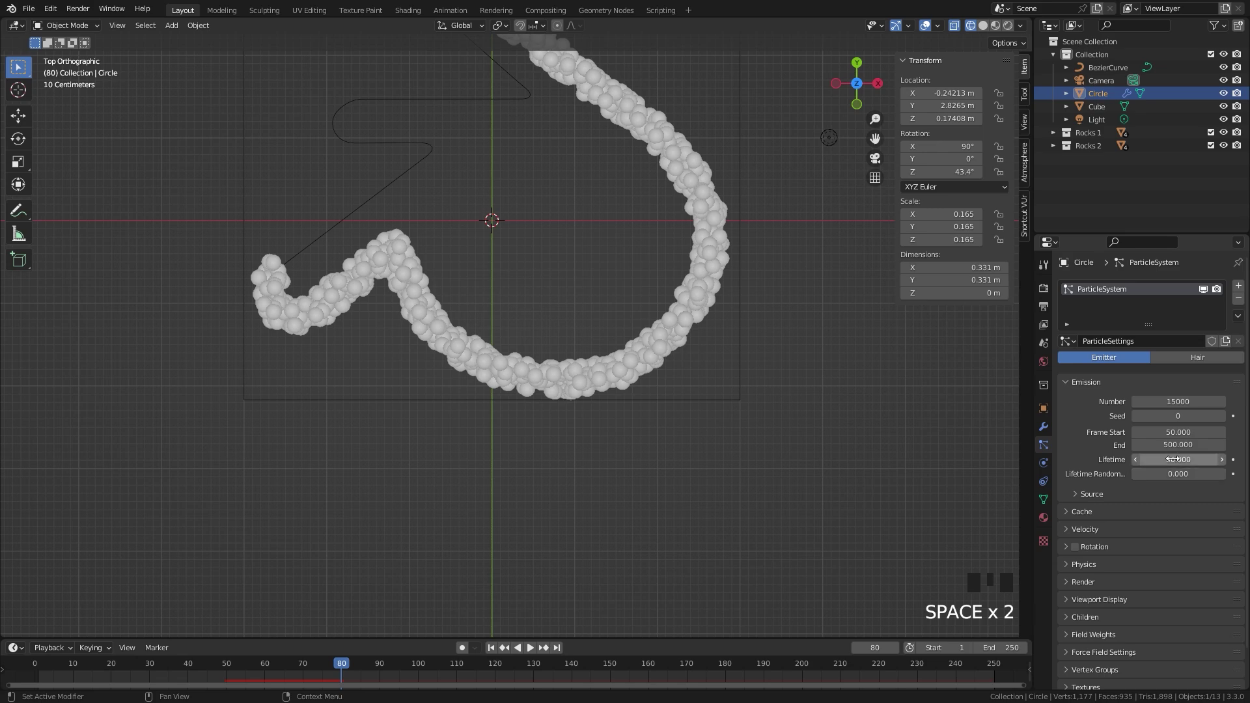
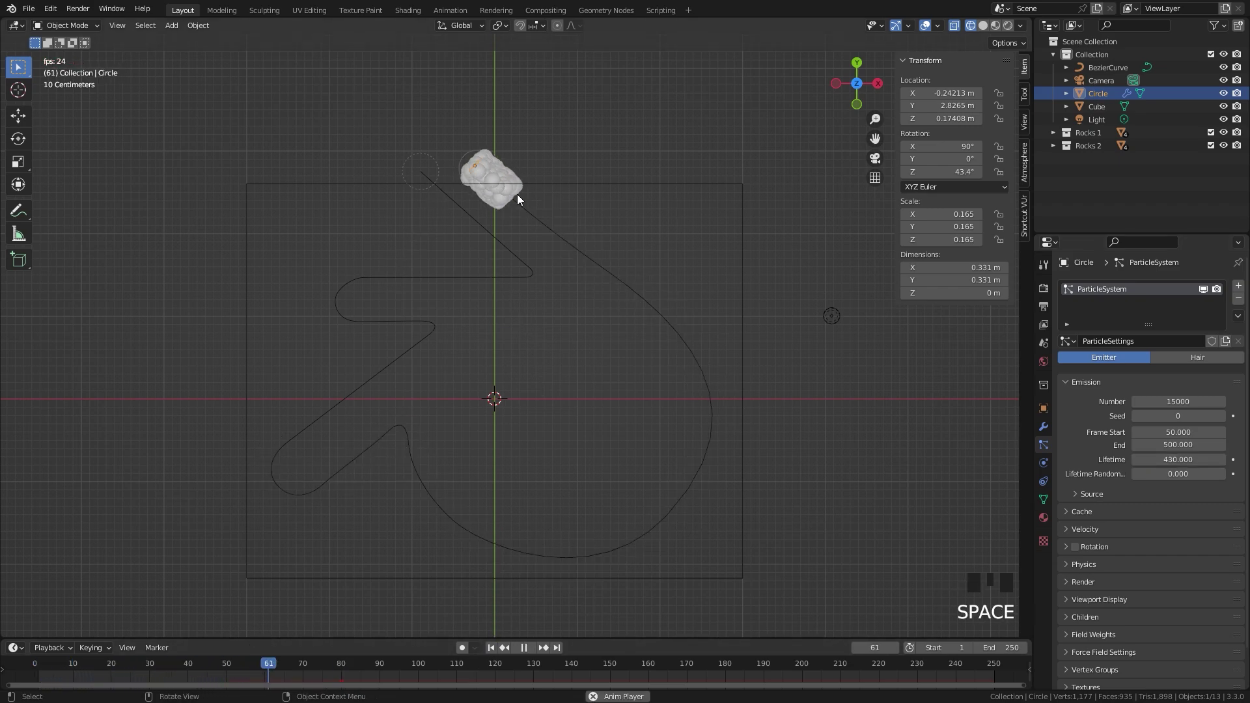
pyautogui.press('space')
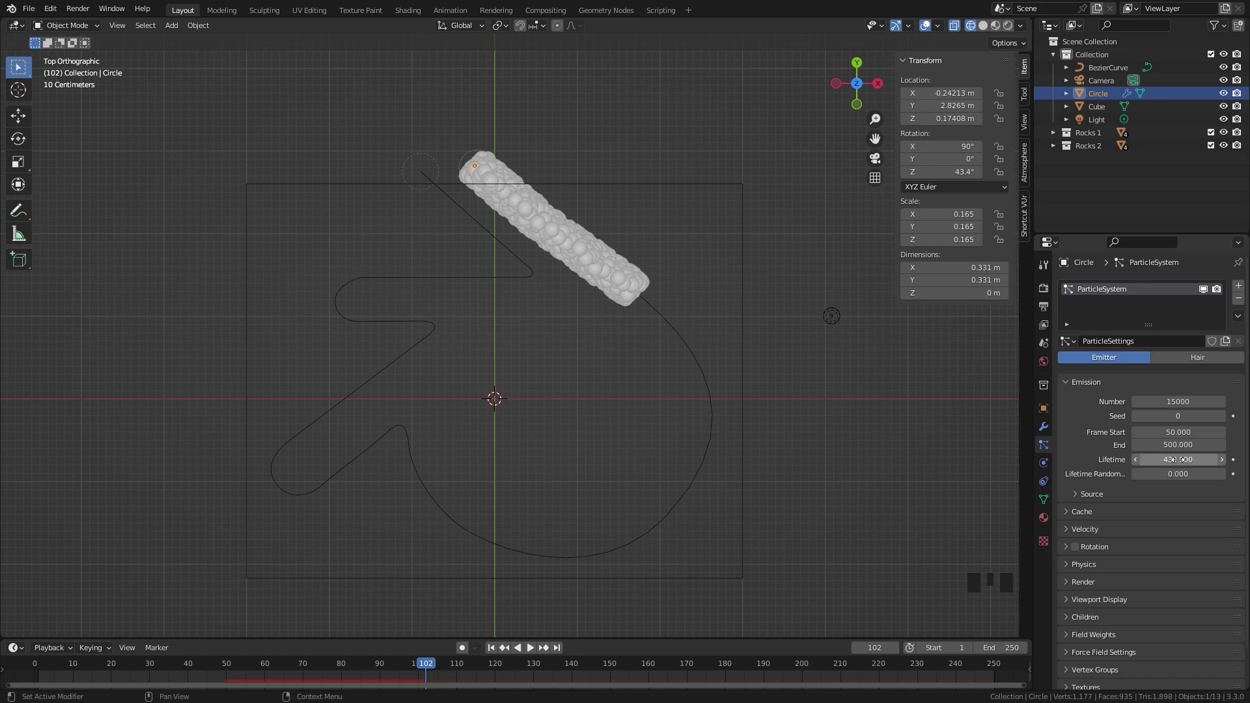
# Orbit the view to inspect the rock stream in perspective
pyautogui.moveTo(1089, 582); pyautogui.dragTo(1184, 573)
pyautogui.scroll(-3)
pyautogui.moveTo(1166, 500); pyautogui.dragTo(1129, 578)
pyautogui.scroll(-3)
pyautogui.moveTo(1174, 498); pyautogui.dragTo(712, 316)
pyautogui.scroll(3)
pyautogui.middleClick(728, 266)
pyautogui.scroll(3)
pyautogui.moveTo(601, 413); pyautogui.dragTo(719, 298)
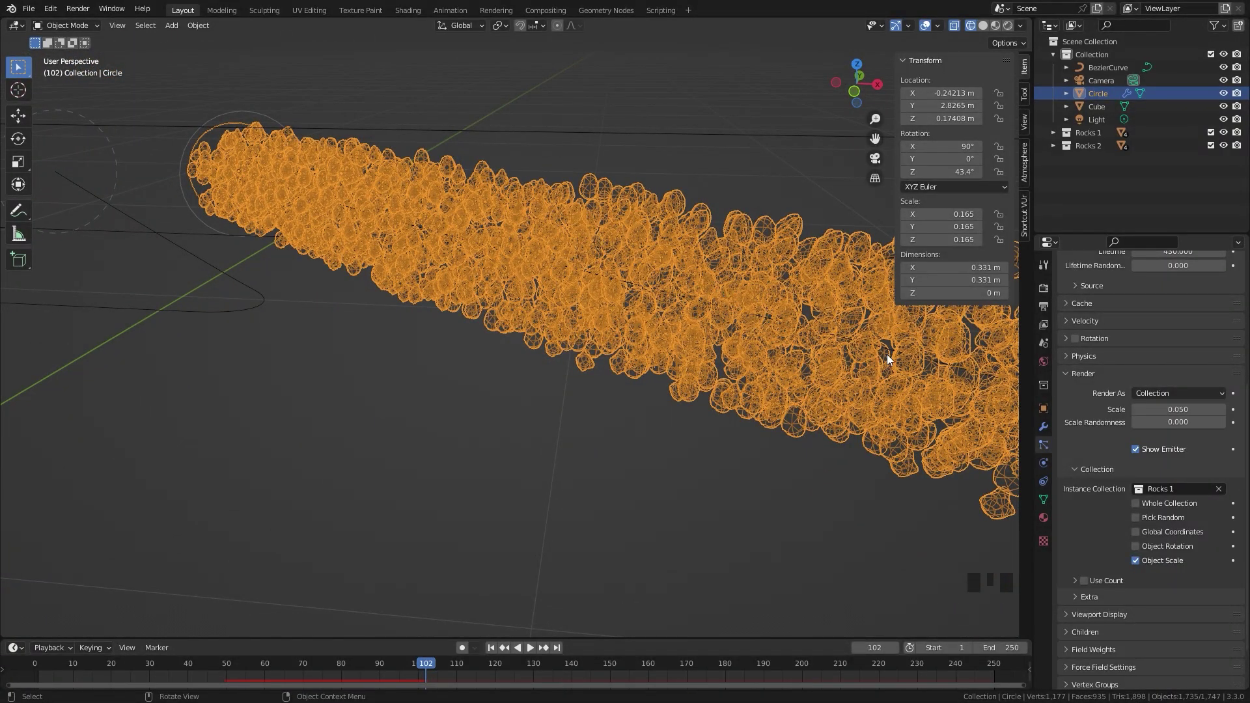
# Enable particle rotation with phase 1 and randomize phase 2, then replay to check
pyautogui.click(1081, 345)
pyautogui.moveTo(1100, 345); pyautogui.dragTo(220, 653)
pyautogui.press('space')
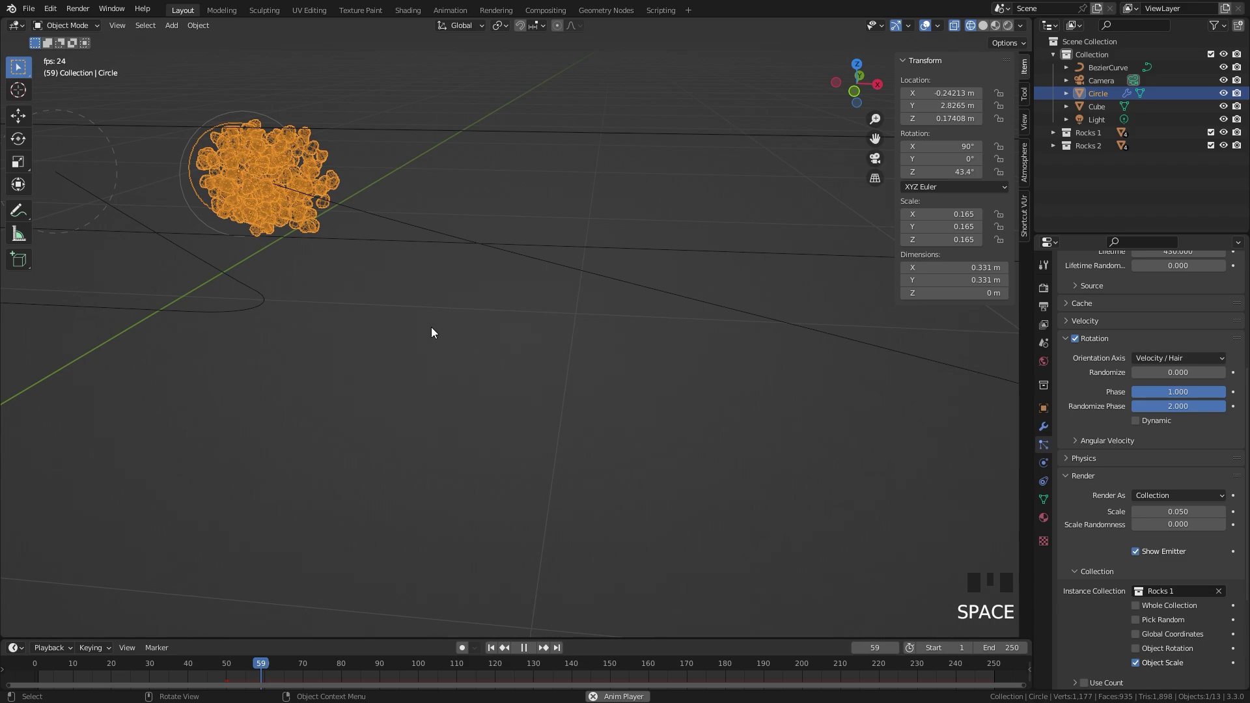
pyautogui.scroll(-3)
pyautogui.press('space')
pyautogui.moveTo(464, 317); pyautogui.dragTo(494, 350)
pyautogui.scroll(3)
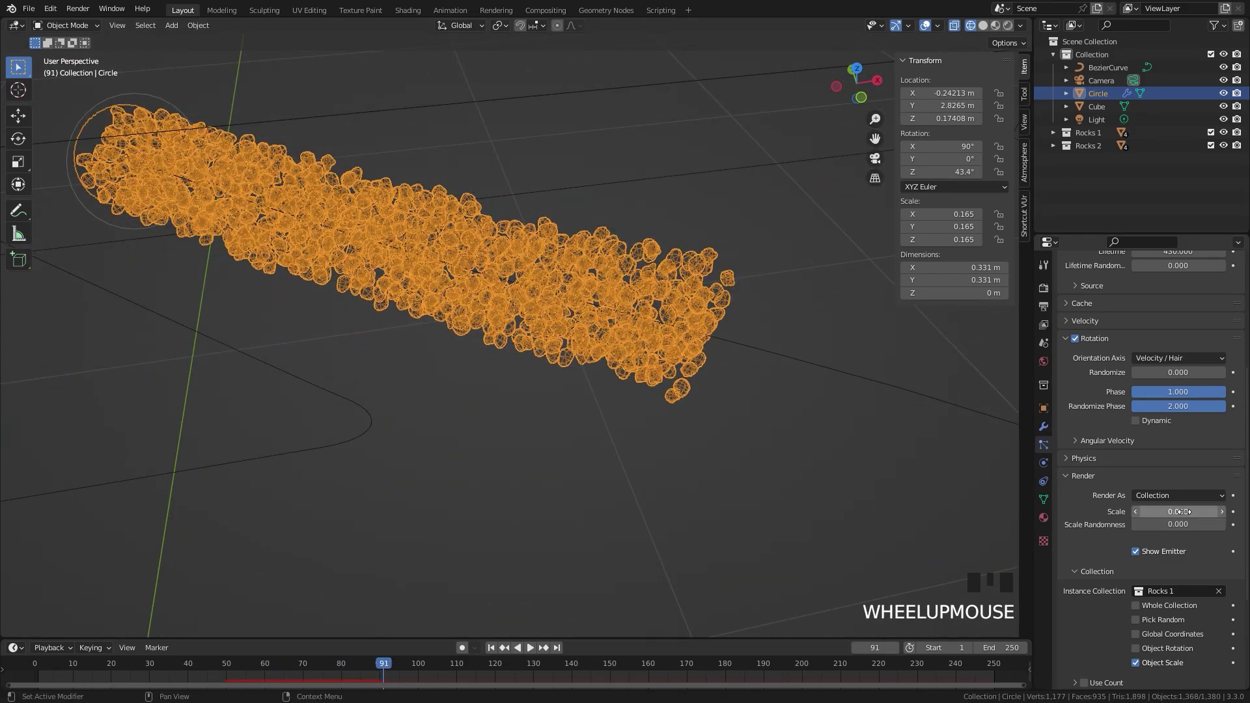
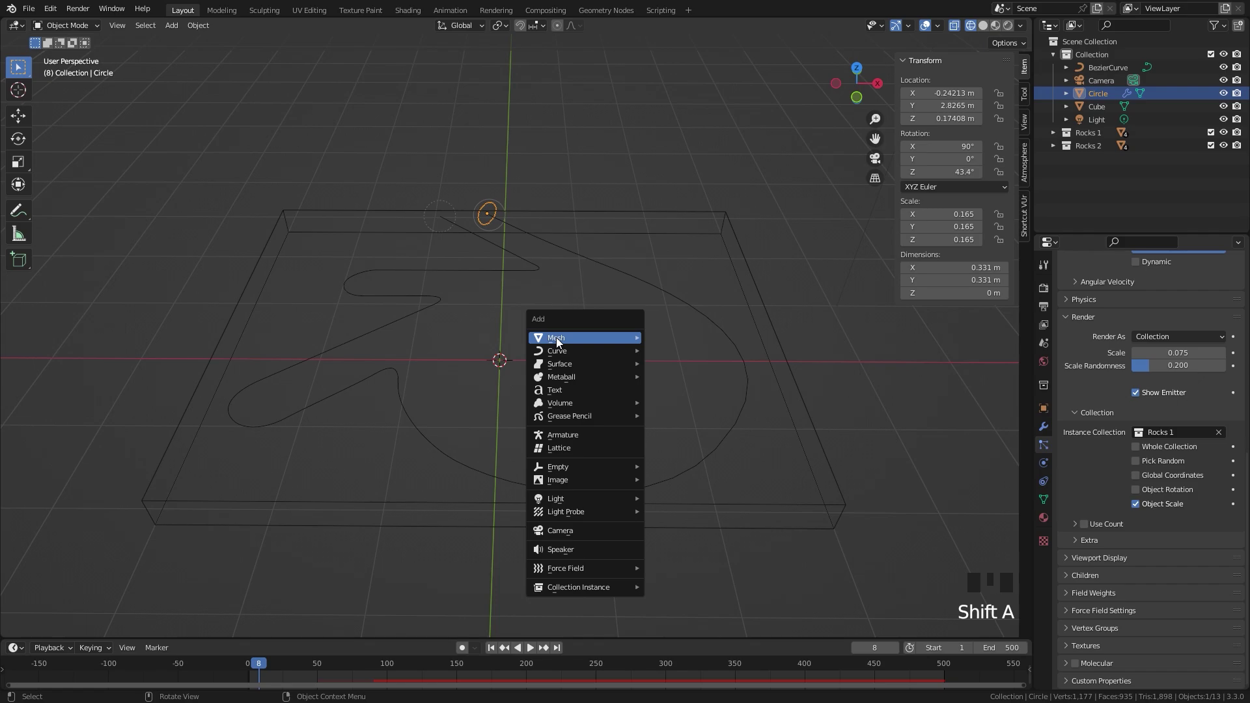
# Duplicate the tray box as Cube.001 in place and view it from the front
pyautogui.press('shift+a')
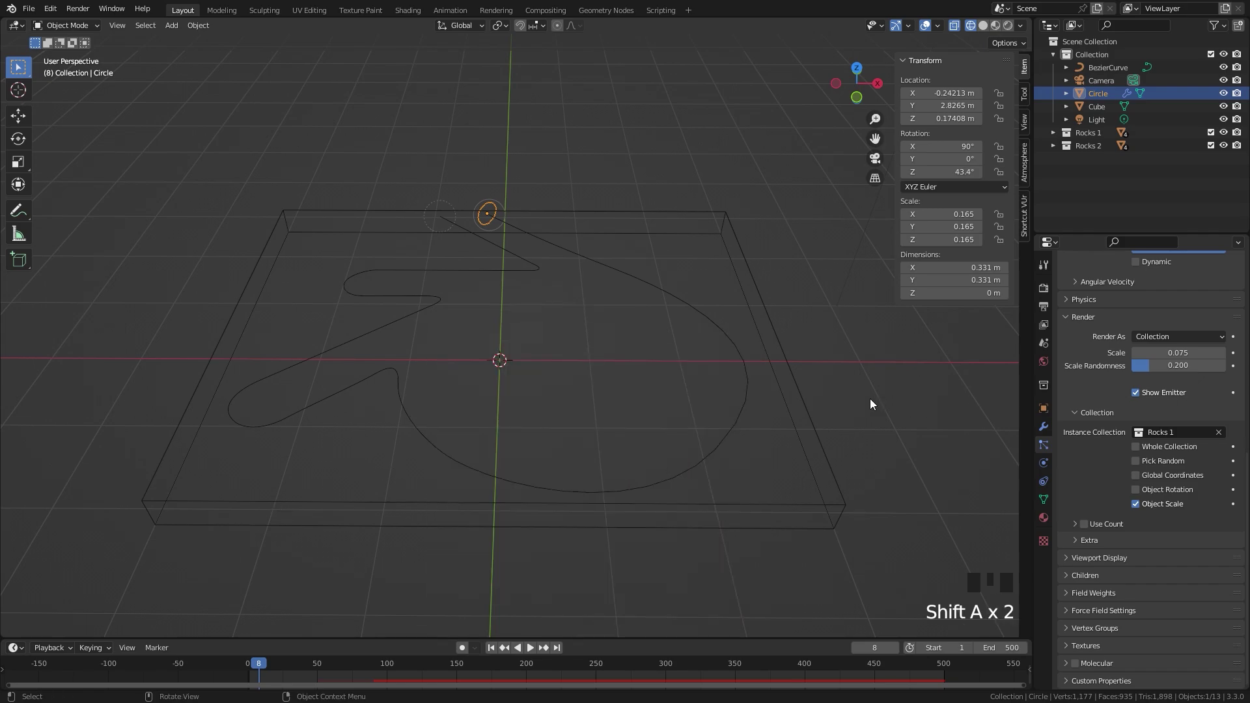
pyautogui.click(788, 374)
pyautogui.press('shift+d')
pyautogui.press('KP_7')
pyautogui.press('s')
pyautogui.press('s')
# Scale Cube.001 slightly larger and taller, then raise it along Z
pyautogui.moveTo(630, 427); pyautogui.dragTo(628, 319)
pyautogui.press('KP_1')
pyautogui.scroll(3)
pyautogui.press('s')
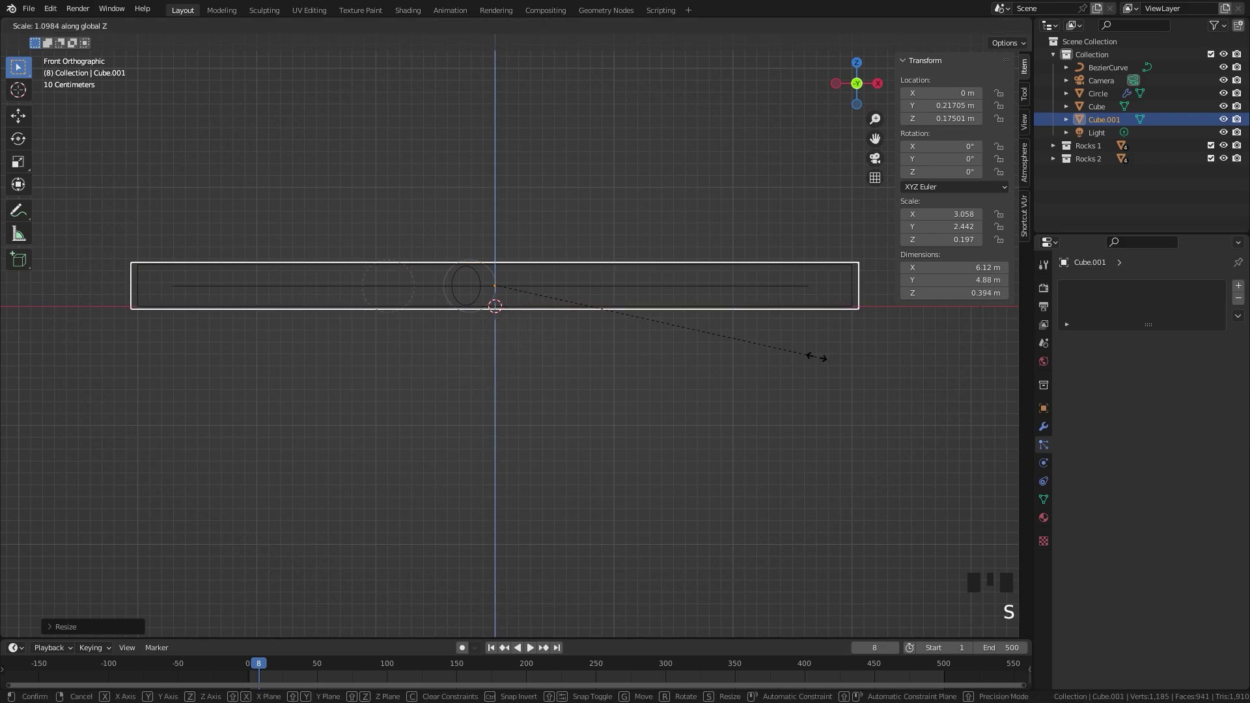
pyautogui.press('g')
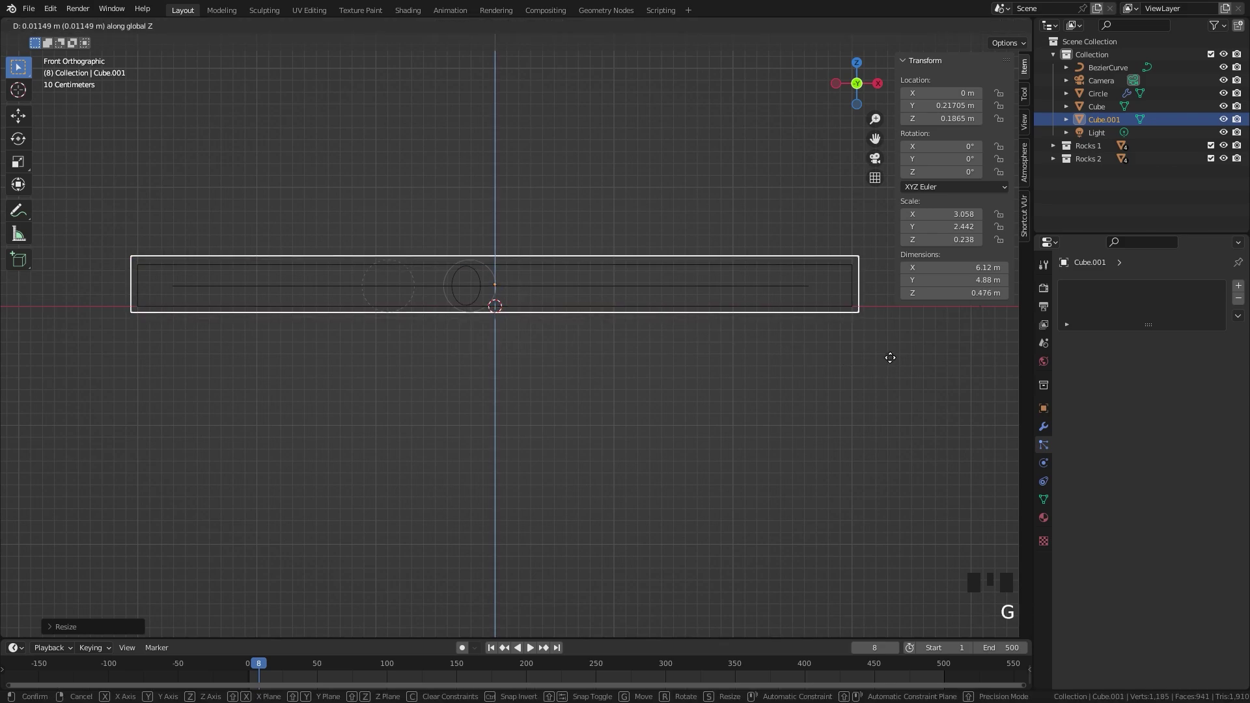
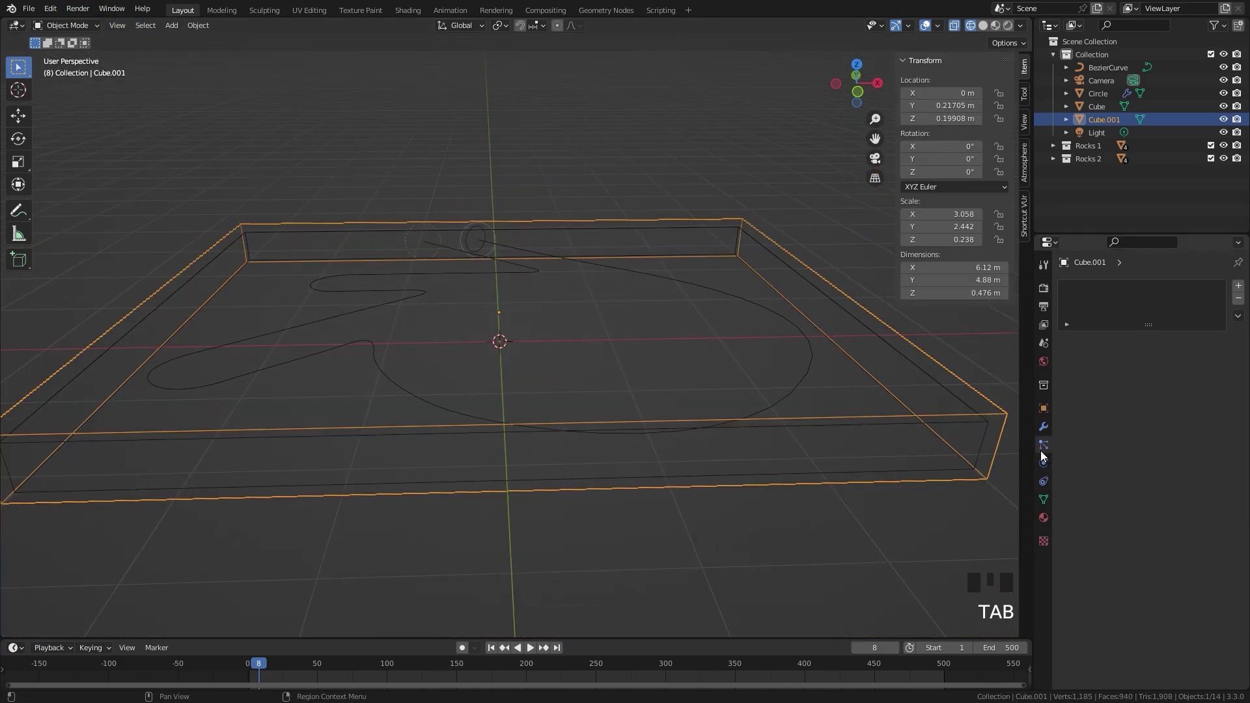
# Add Collision physics to Cube.001 with damping 0.9 and friction 0.4
pyautogui.click(1047, 467)
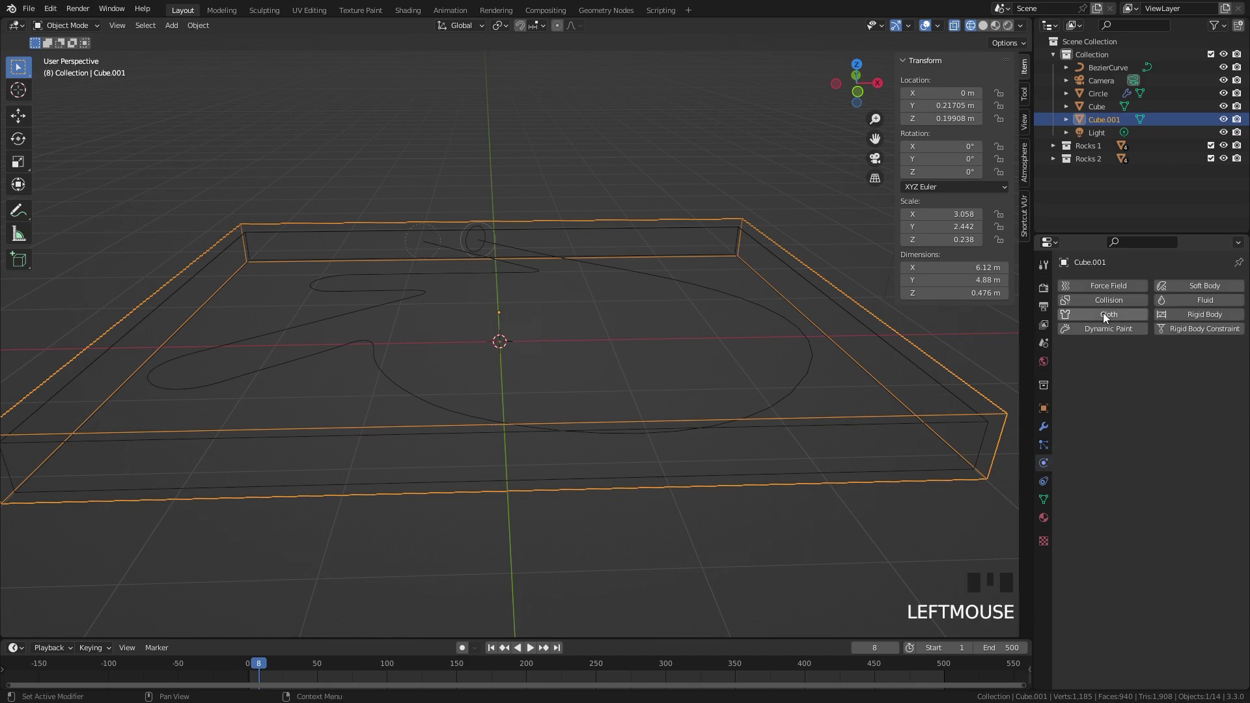
pyautogui.moveTo(1108, 306); pyautogui.dragTo(1229, 484)
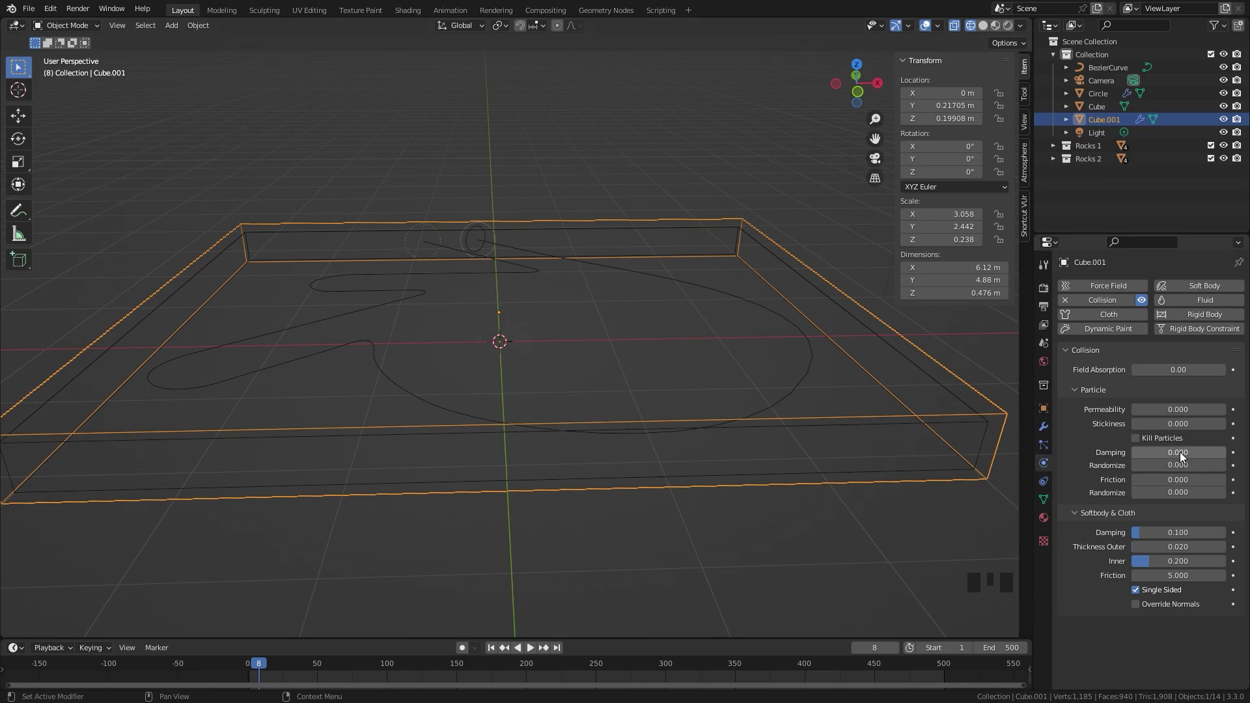
pyautogui.moveTo(1172, 450); pyautogui.dragTo(697, 369)
pyautogui.press('n')
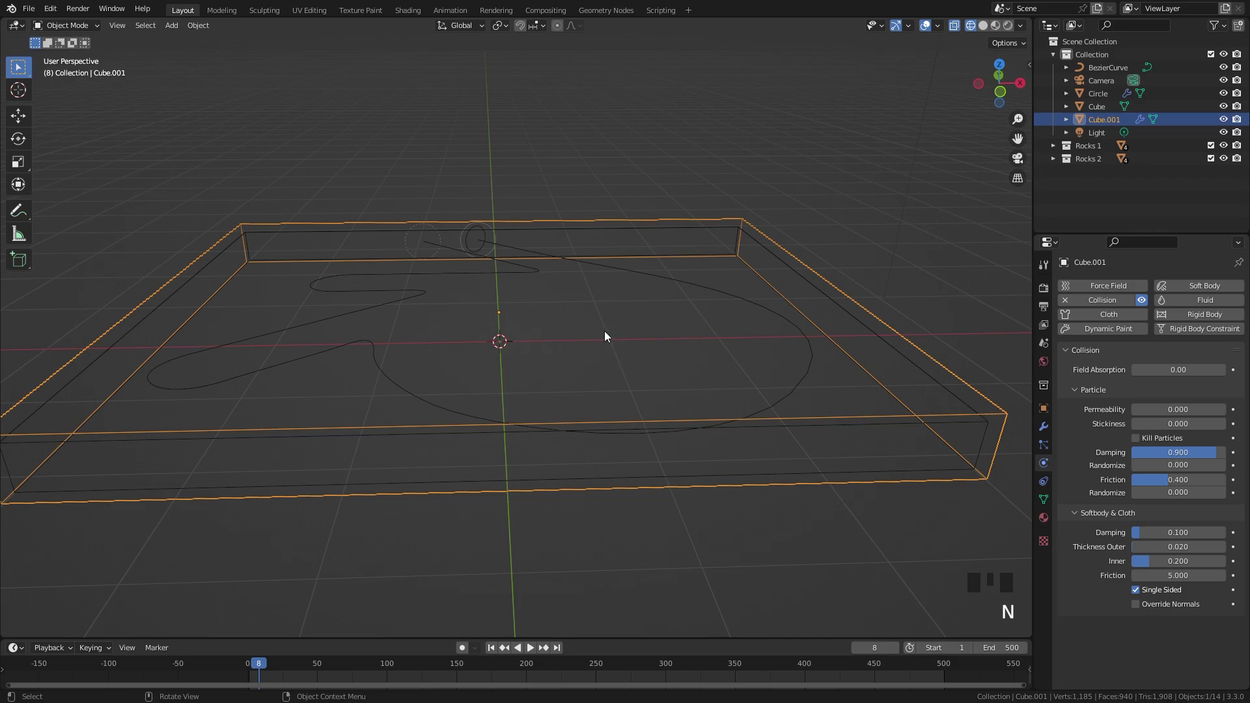
# Apply Cube.001's object transform
pyautogui.moveTo(594, 318); pyautogui.dragTo(600, 284)
pyautogui.press('ctrl+a')
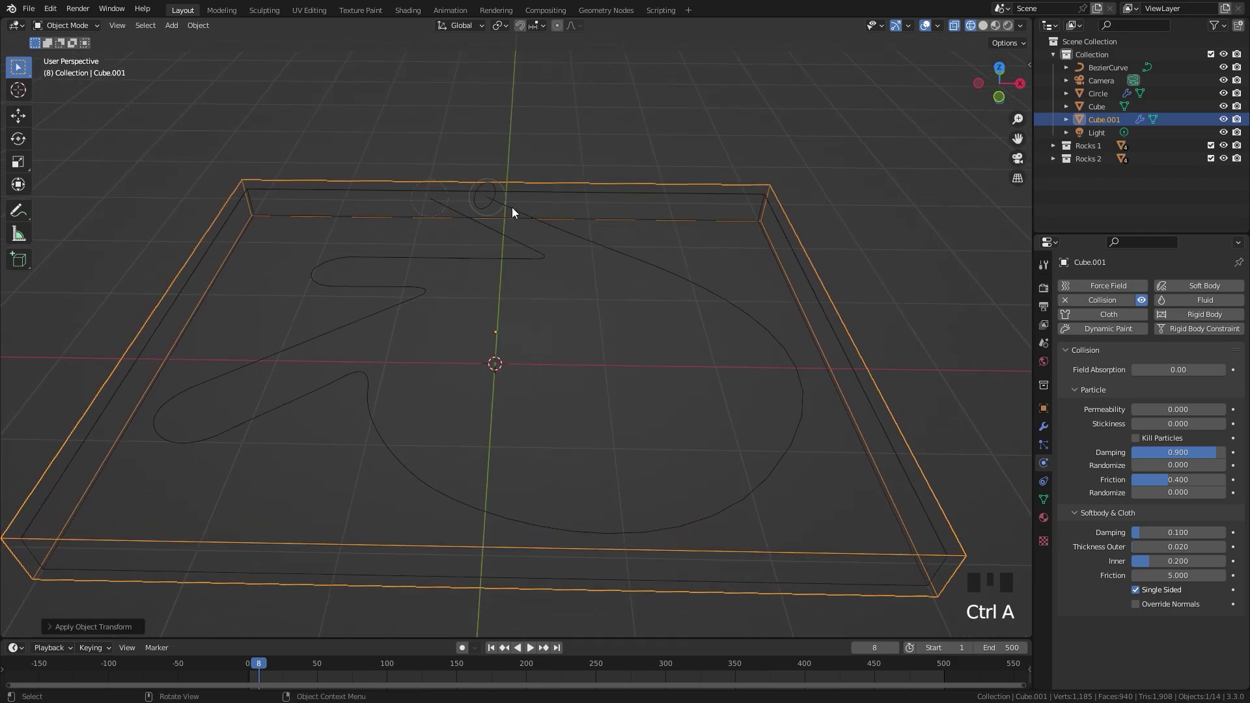
# Apply the transforms of the original tray Cube and the Circle emitter, leaving Cube active
pyautogui.click(642, 202)
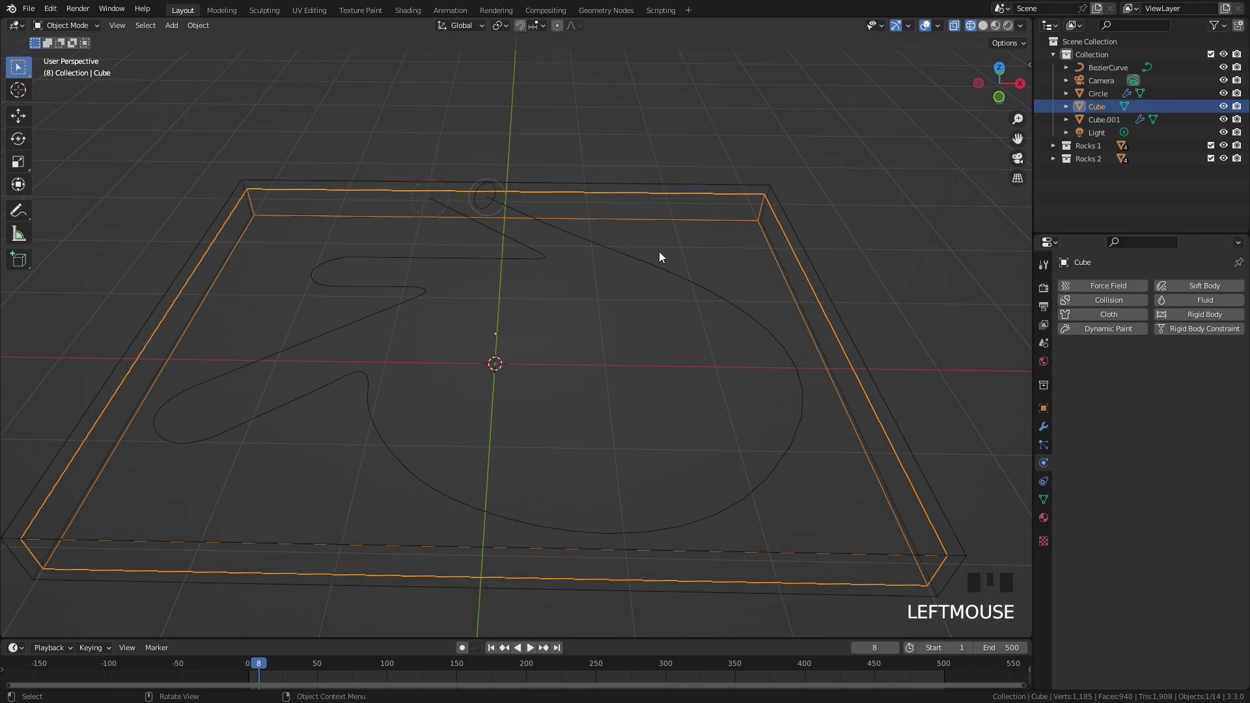
pyautogui.press('ctrl+a')
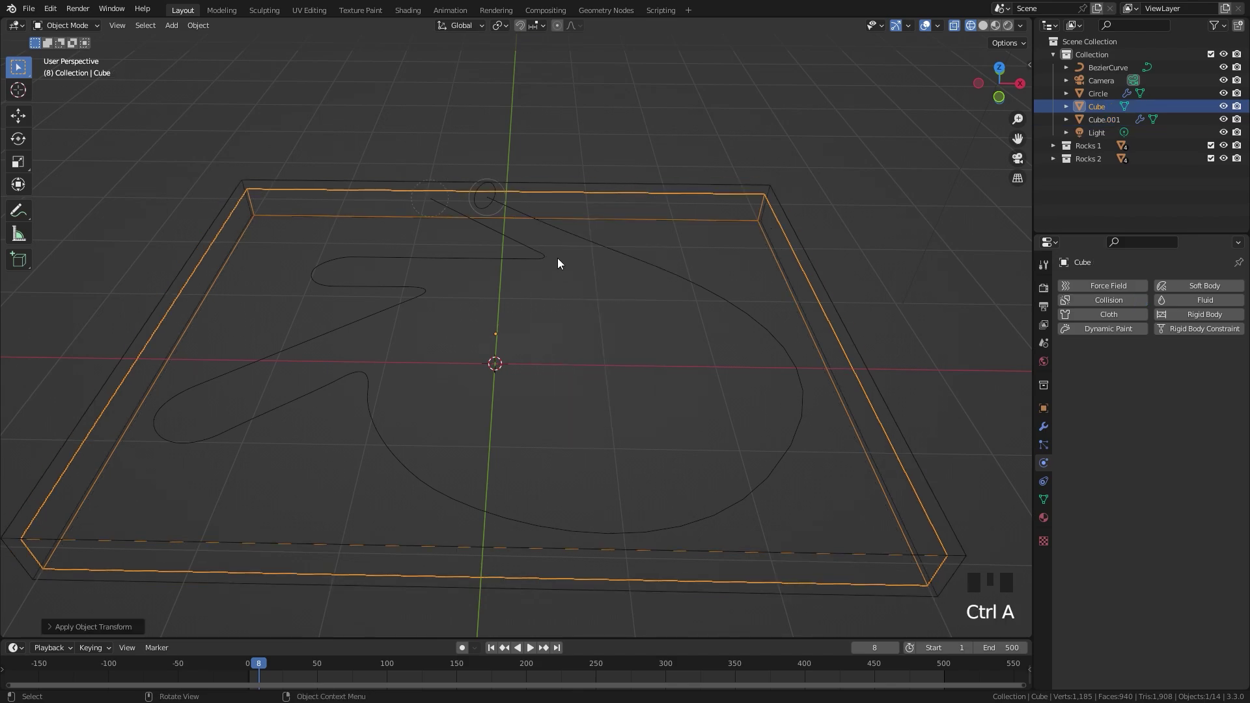
pyautogui.click(484, 186)
pyautogui.click(482, 190)
pyautogui.press('ctrl+a')
pyautogui.click(784, 238)
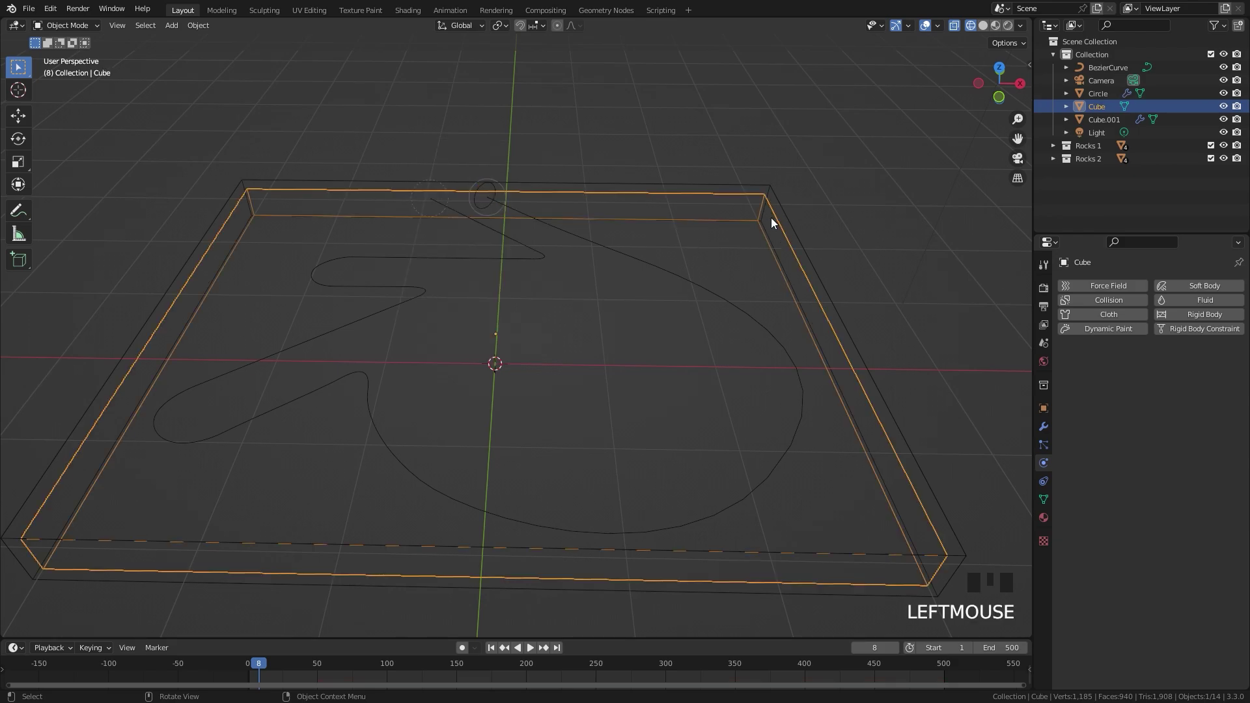
# Add a 1000-particle system to the tray Cube with lifetime 500 frames
pyautogui.click(1050, 451)
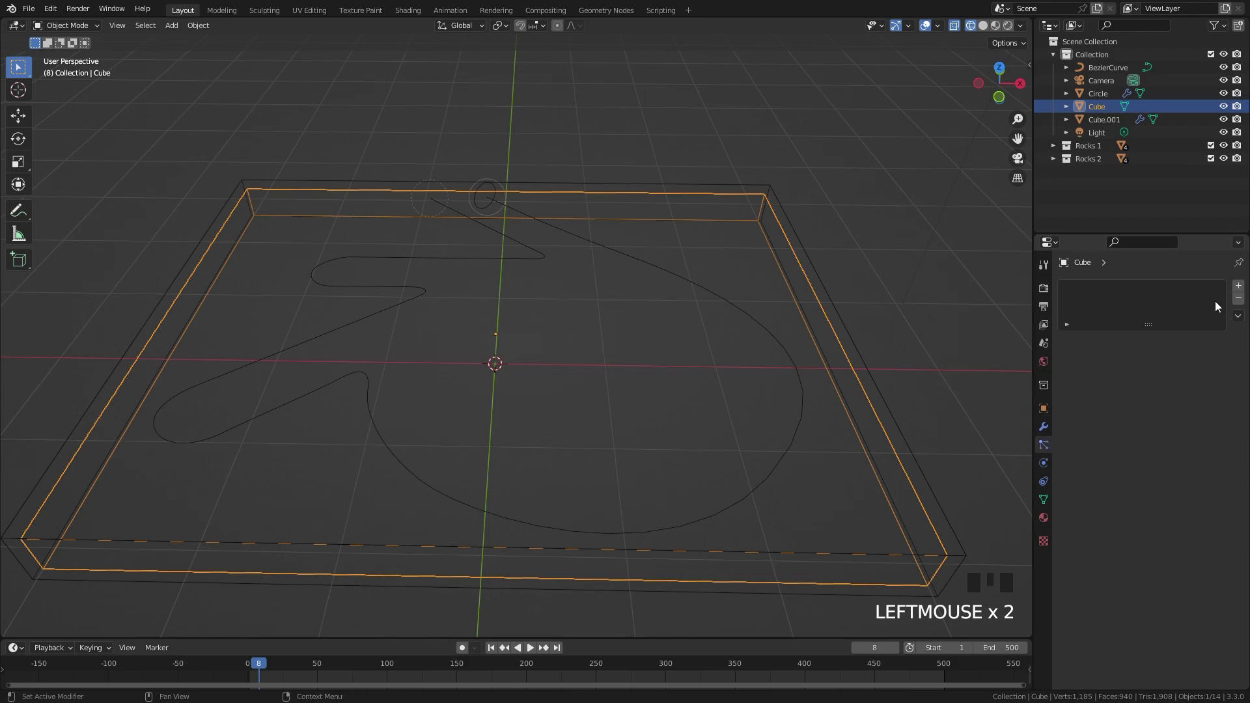
pyautogui.moveTo(1245, 290); pyautogui.dragTo(846, 389)
pyautogui.scroll(-3)
pyautogui.click(496, 654)
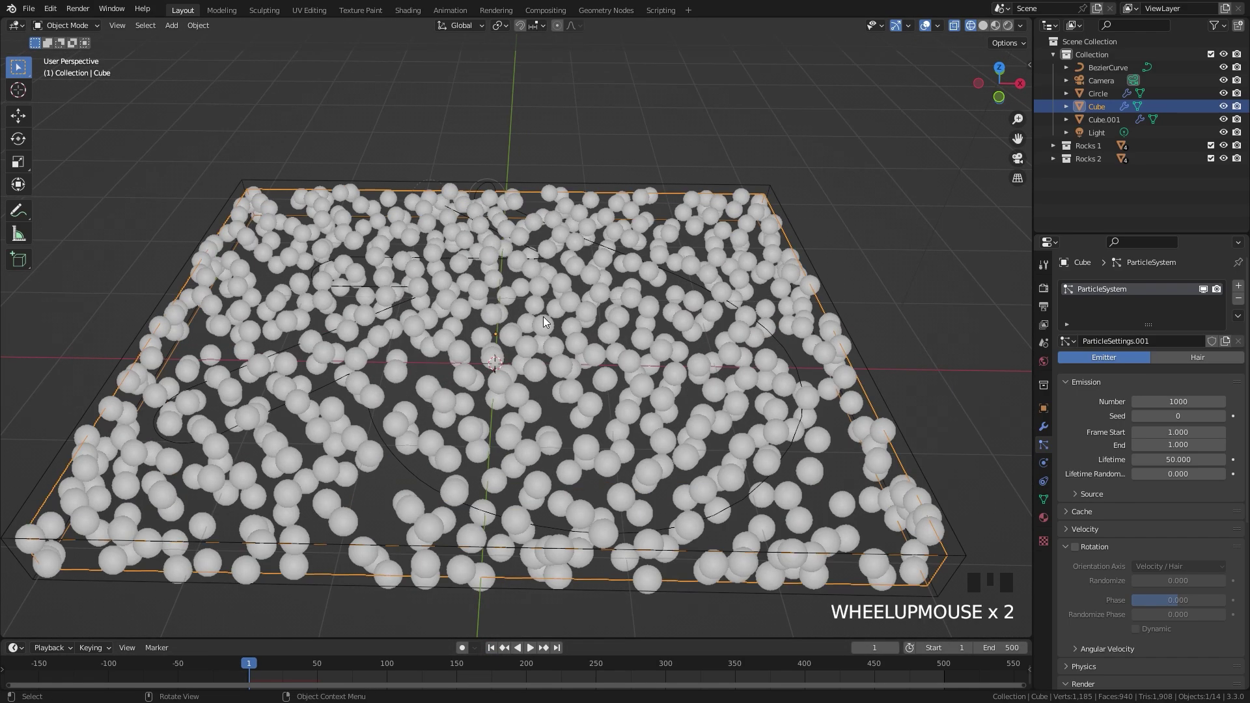
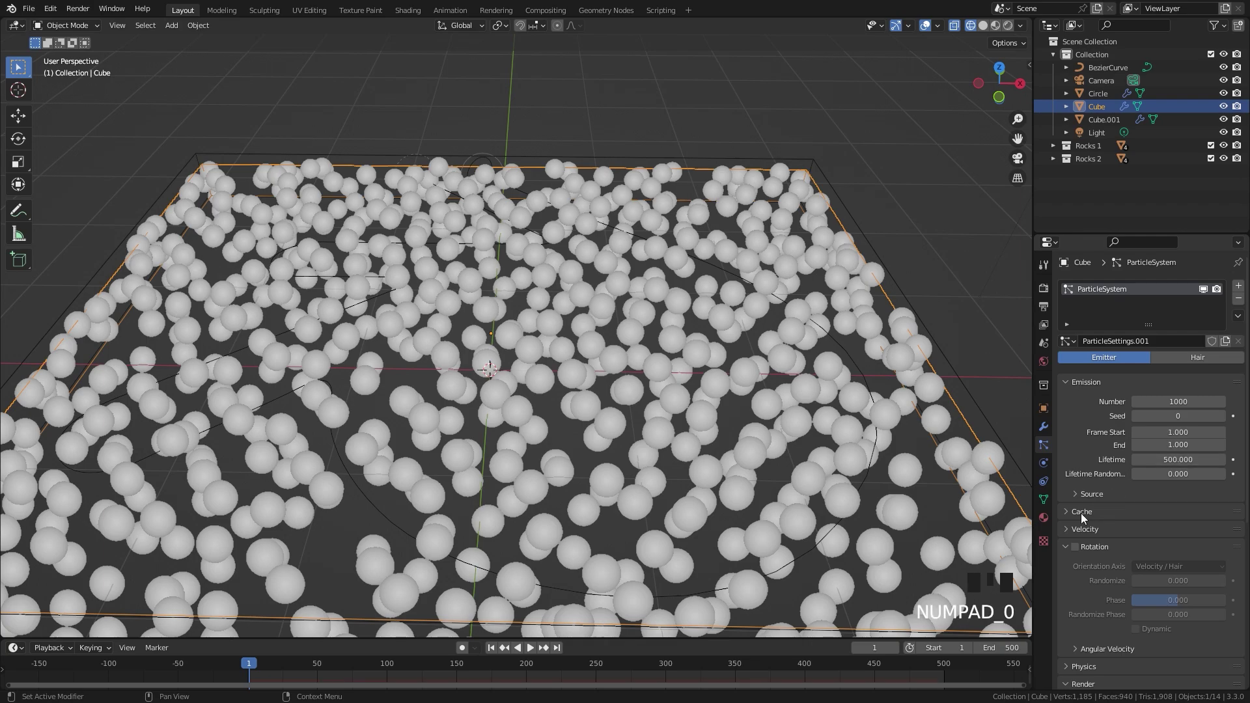
# Emit the tray's particles from its volume on a Grid distribution at resolution 120
pyautogui.moveTo(1099, 496); pyautogui.dragTo(1079, 476)
pyautogui.scroll(-3)
pyautogui.moveTo(1171, 441); pyautogui.dragTo(1162, 462)
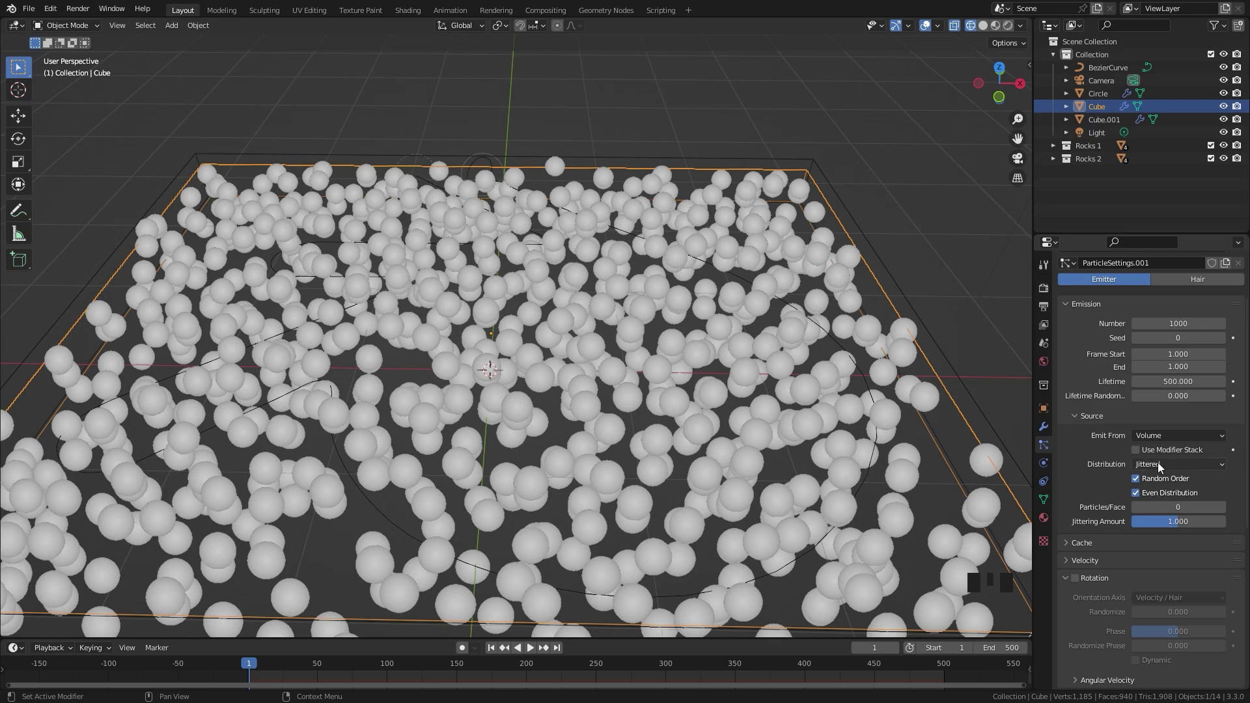
pyautogui.moveTo(1184, 471); pyautogui.dragTo(683, 438)
pyautogui.middleClick(1149, 511)
pyautogui.scroll(-3)
pyautogui.moveTo(682, 438); pyautogui.dragTo(701, 421)
pyautogui.scroll(3)
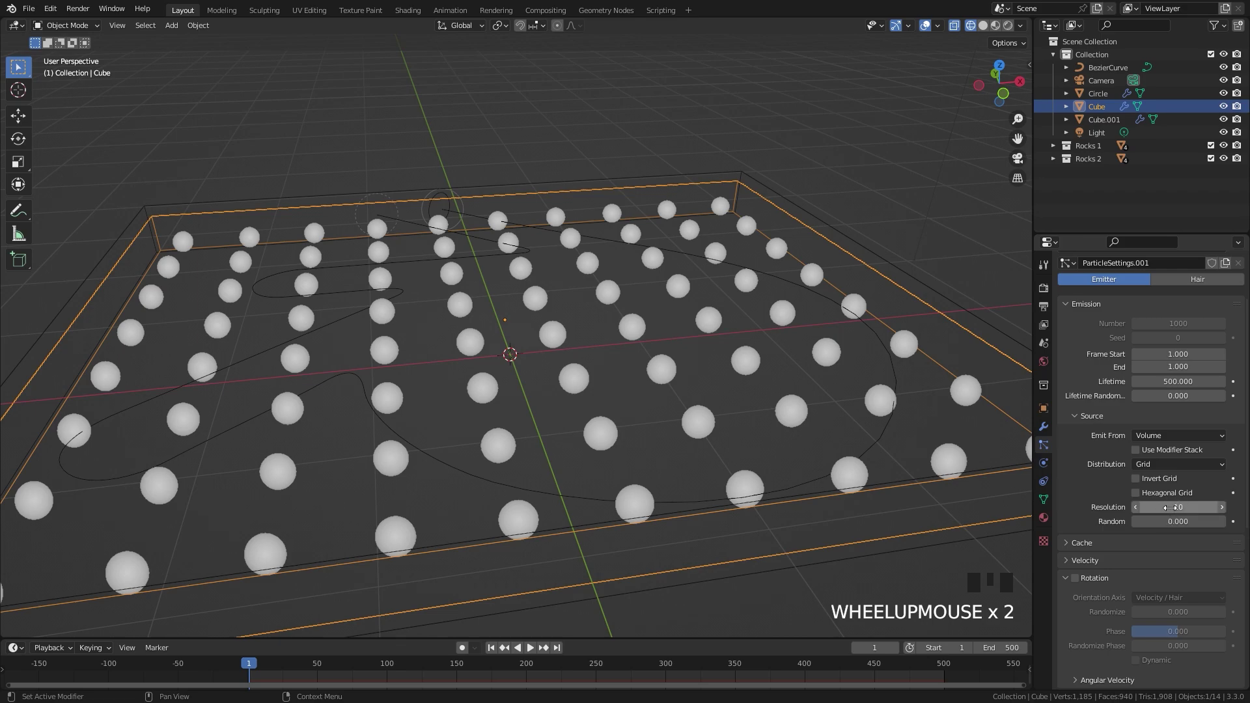
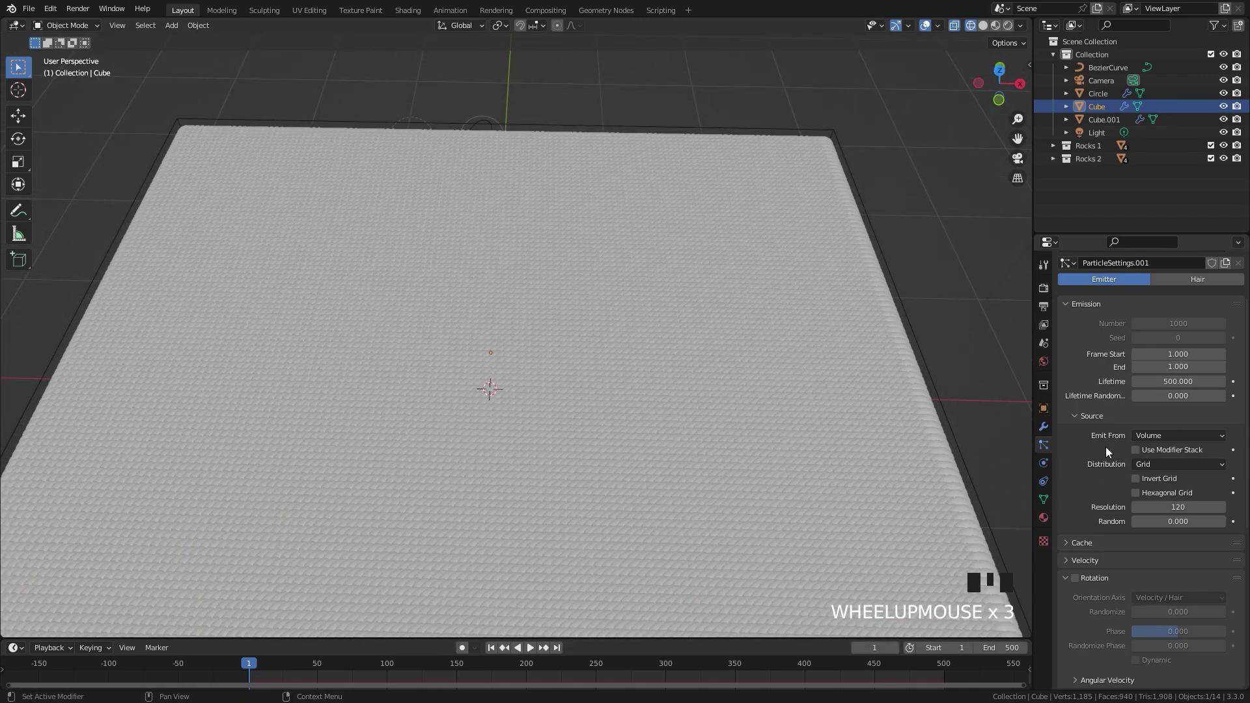
# Adjust the tray particles' velocity, enable Rotation and use Newtonian physics
pyautogui.scroll(-3)
pyautogui.moveTo(1088, 436); pyautogui.dragTo(1104, 435)
pyautogui.moveTo(1089, 433); pyautogui.dragTo(1180, 529)
pyautogui.moveTo(1067, 447); pyautogui.dragTo(1162, 507)
pyautogui.moveTo(1169, 499); pyautogui.dragTo(595, 392)
pyautogui.scroll(-3)
pyautogui.moveTo(568, 375); pyautogui.dragTo(583, 336)
pyautogui.scroll(3)
# Render the tray particles as instances of the Rocks 2 collection
pyautogui.scroll(-3)
pyautogui.moveTo(564, 377); pyautogui.dragTo(555, 367)
pyautogui.scroll(3)
pyautogui.scroll(-3)
pyautogui.moveTo(1114, 561); pyautogui.dragTo(604, 337)
pyautogui.scroll(-3)
pyautogui.moveTo(587, 343); pyautogui.dragTo(617, 340)
pyautogui.moveTo(533, 185); pyautogui.dragTo(558, 323)
pyautogui.scroll(3)
# Assign the Rocks 2 collection to the Circle emitter's particles as well
pyautogui.click(504, 216)
pyautogui.moveTo(514, 197); pyautogui.dragTo(598, 250)
pyautogui.scroll(3)
pyautogui.scroll(3)
pyautogui.moveTo(1081, 383); pyautogui.dragTo(539, 183)
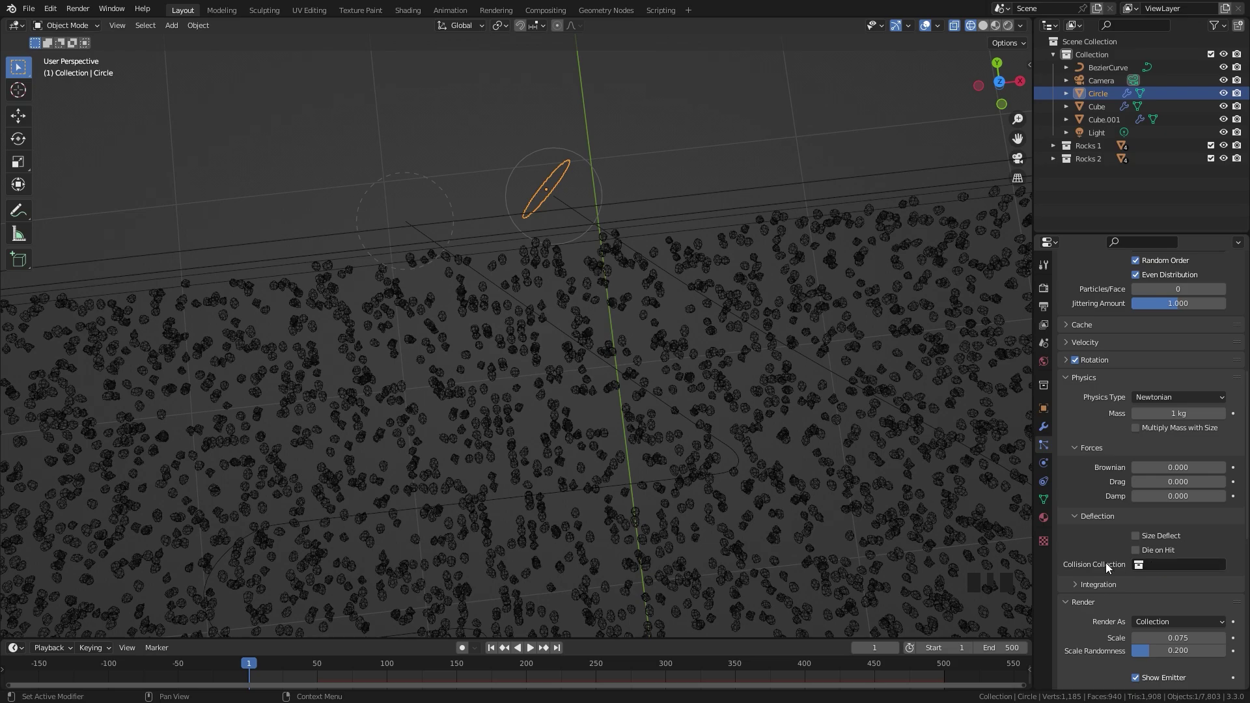
pyautogui.moveTo(1185, 573); pyautogui.dragTo(1077, 173)
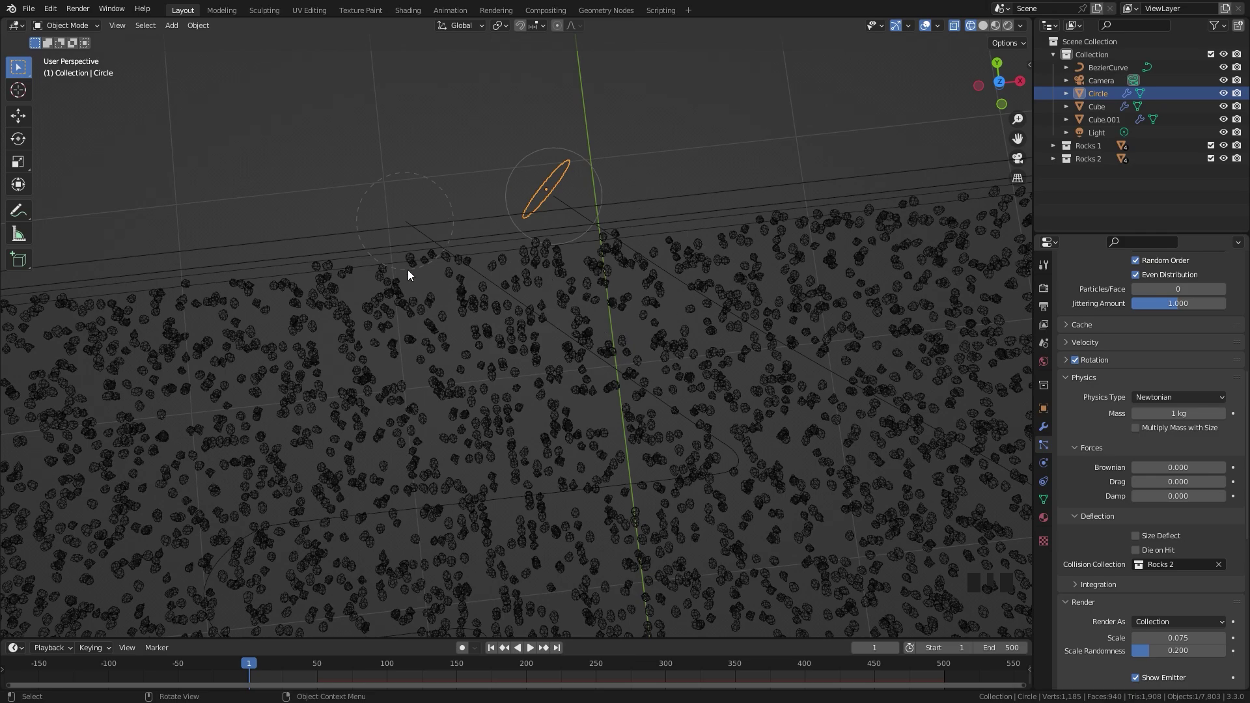
# Lower the tray rock instances' scale to about 0.025 with 0.2 scale randomness
pyautogui.click(779, 248)
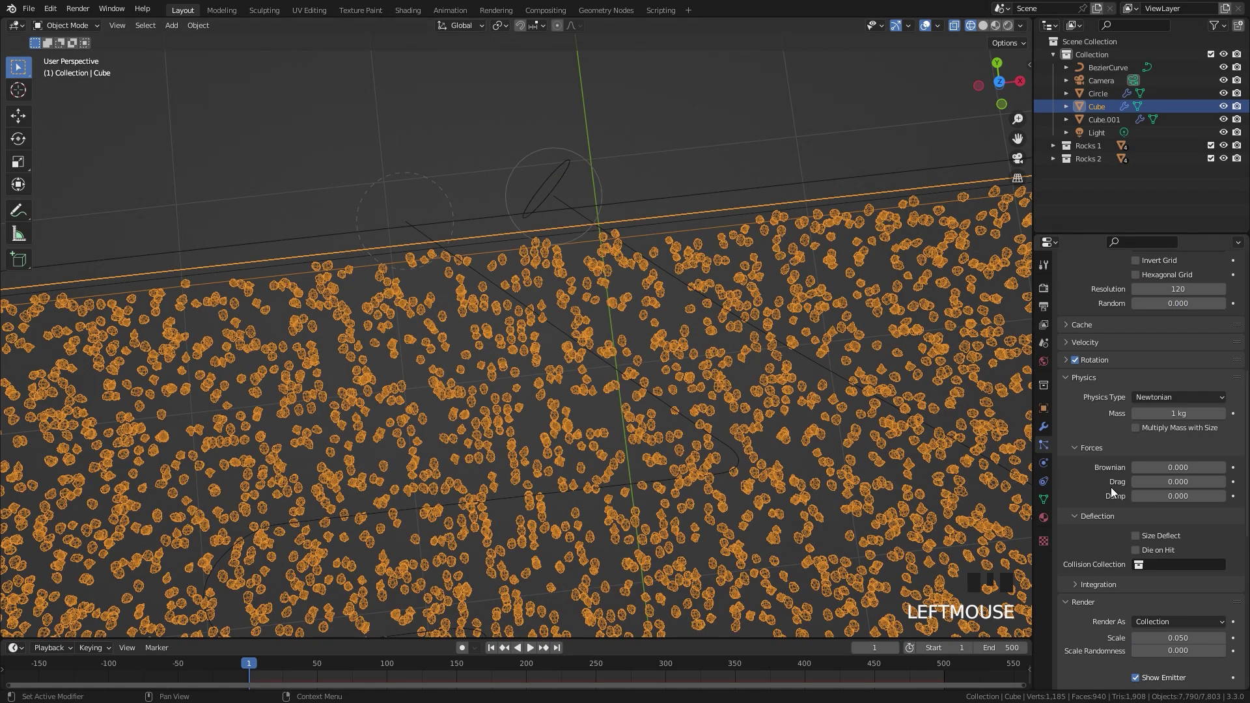
pyautogui.scroll(-3)
pyautogui.moveTo(1099, 599); pyautogui.dragTo(1202, 565)
pyautogui.scroll(-3)
pyautogui.moveTo(1173, 539); pyautogui.dragTo(1097, 522)
pyautogui.moveTo(1097, 522); pyautogui.dragTo(665, 351)
pyautogui.scroll(-3)
pyautogui.scroll(3)
pyautogui.moveTo(559, 421); pyautogui.dragTo(1100, 385)
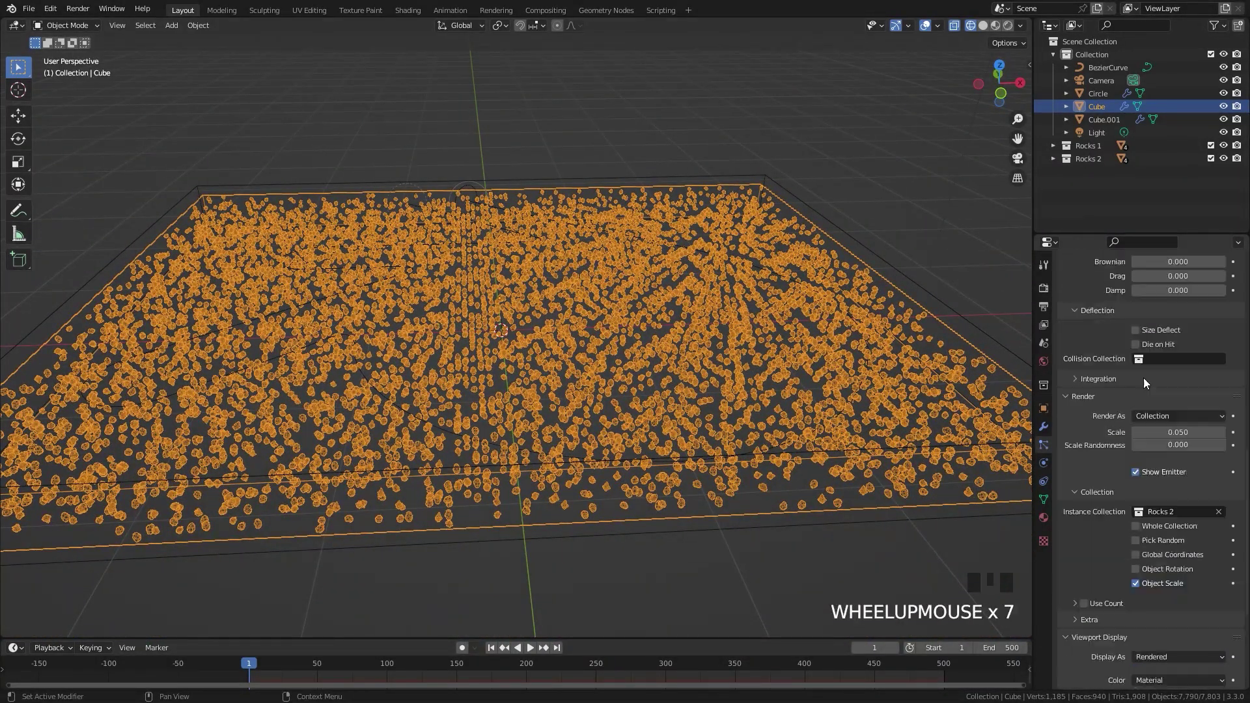
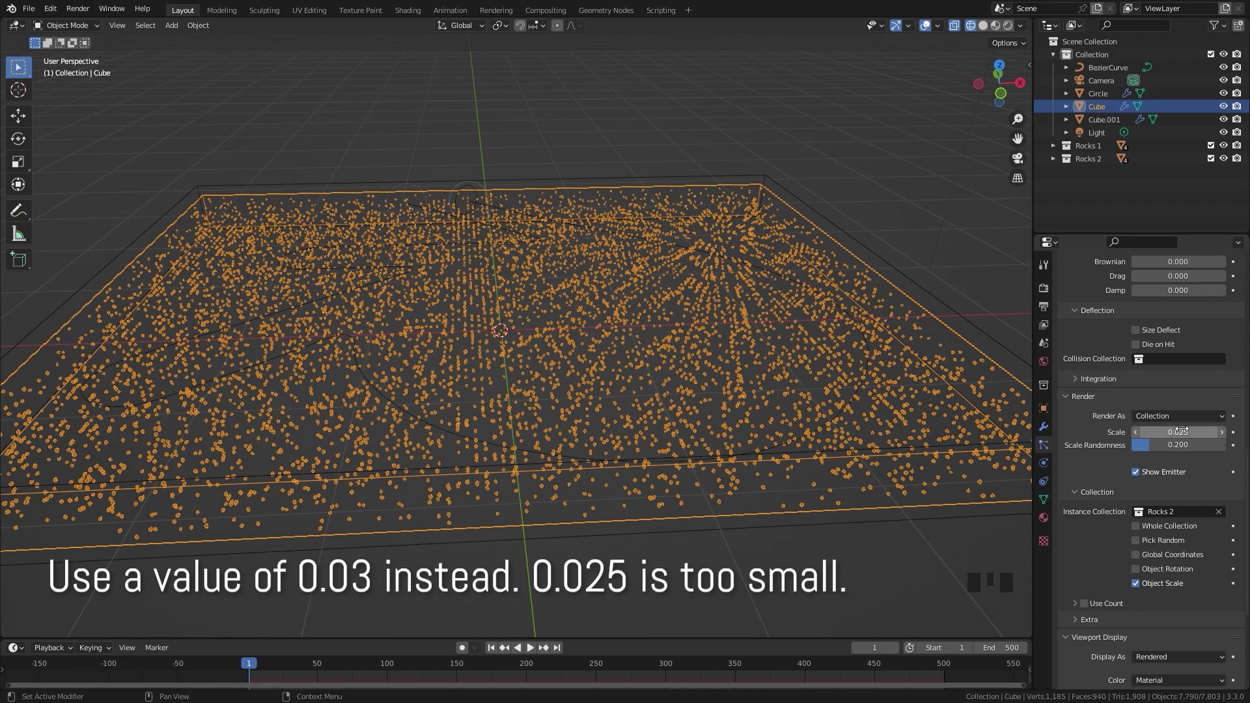
# Scroll the tray's Particle Properties down toward the Molecular panel
pyautogui.scroll(-3)
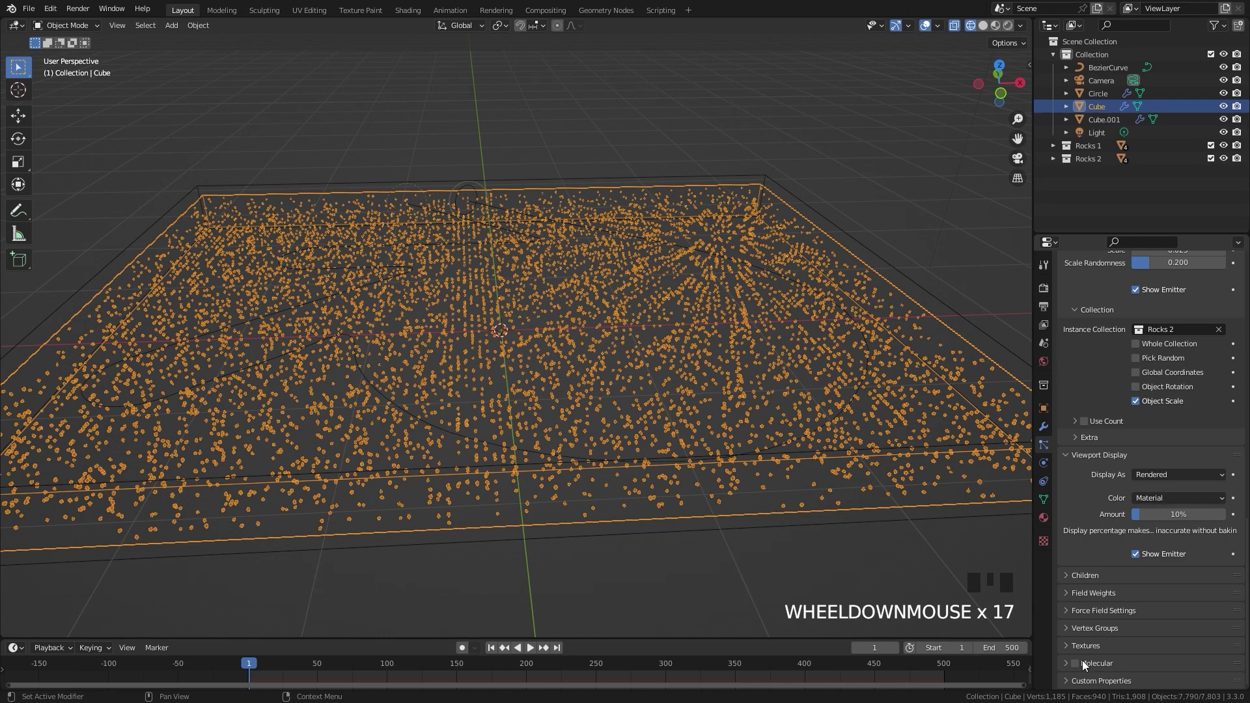
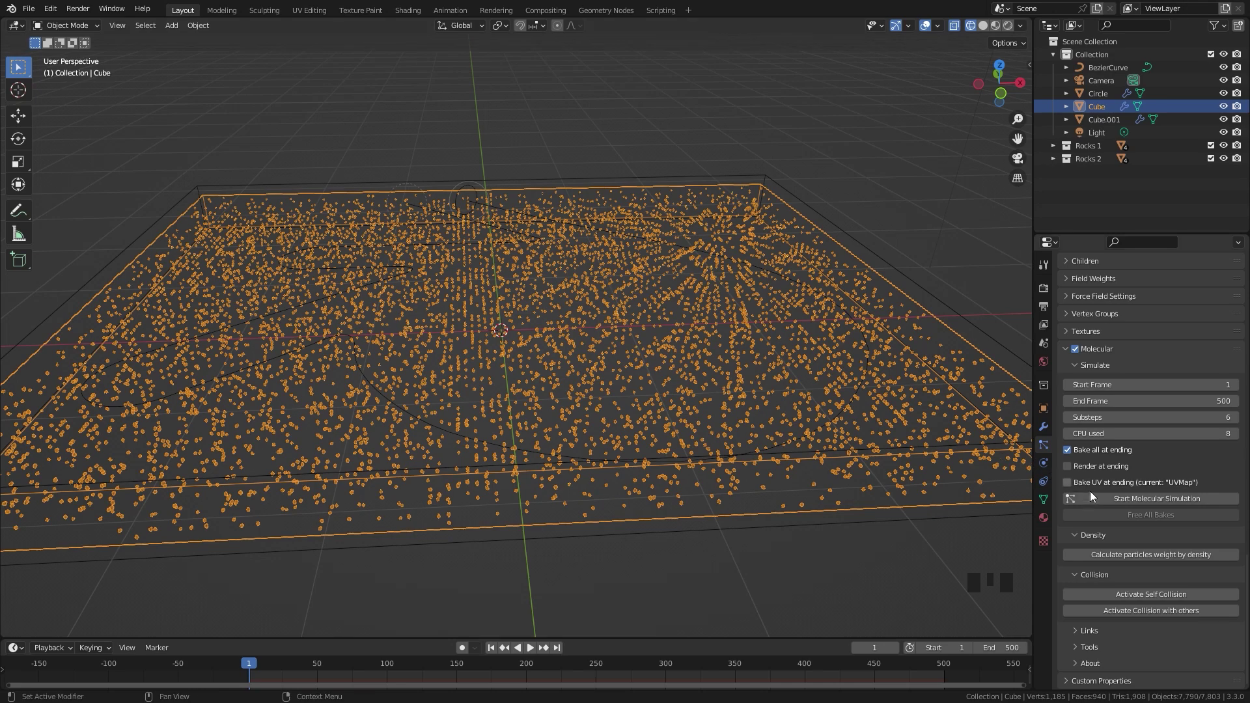
# Pick the sand density preset and calculate the particles' weight from it
pyautogui.click(1114, 559)
pyautogui.moveTo(1155, 577); pyautogui.dragTo(1168, 593)
pyautogui.scroll(-3)
pyautogui.click(1142, 601)
pyautogui.click(1143, 615)
pyautogui.scroll(-3)
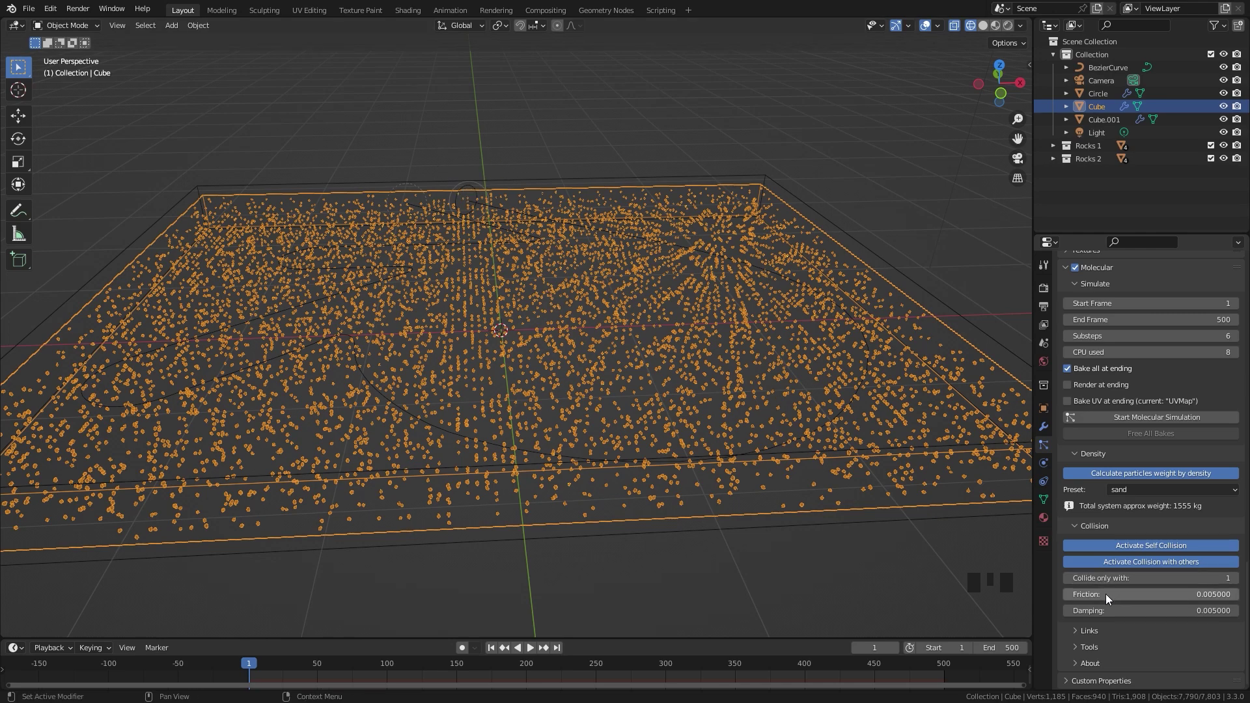
pyautogui.moveTo(1155, 603); pyautogui.dragTo(1147, 502)
pyautogui.scroll(-3)
pyautogui.middleClick(624, 345)
pyautogui.scroll(3)
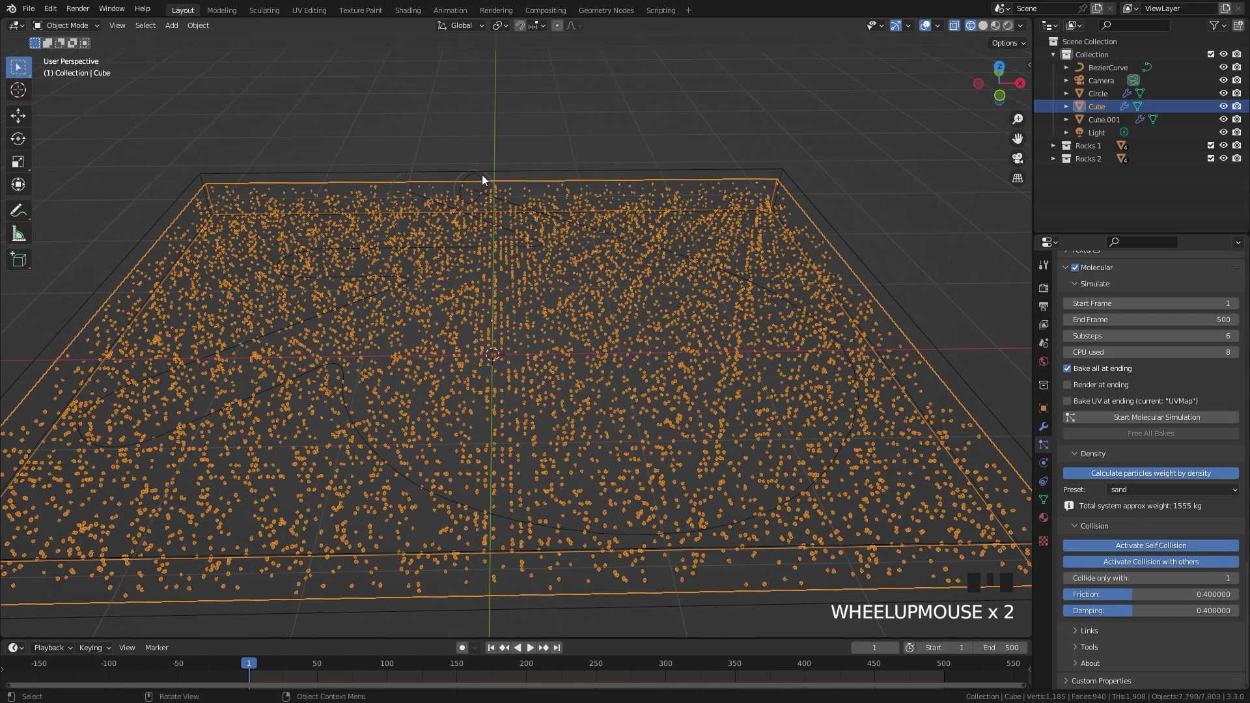
# Enable Molecular self-collision on the Circle's particles with both values at 0.005
pyautogui.click(474, 178)
pyautogui.click(477, 181)
pyautogui.scroll(-3)
pyautogui.click(1082, 405)
pyautogui.scroll(-3)
pyautogui.click(1129, 560)
pyautogui.moveTo(1132, 577); pyautogui.dragTo(1190, 585)
pyautogui.scroll(-3)
pyautogui.click(1145, 615)
pyautogui.scroll(-3)
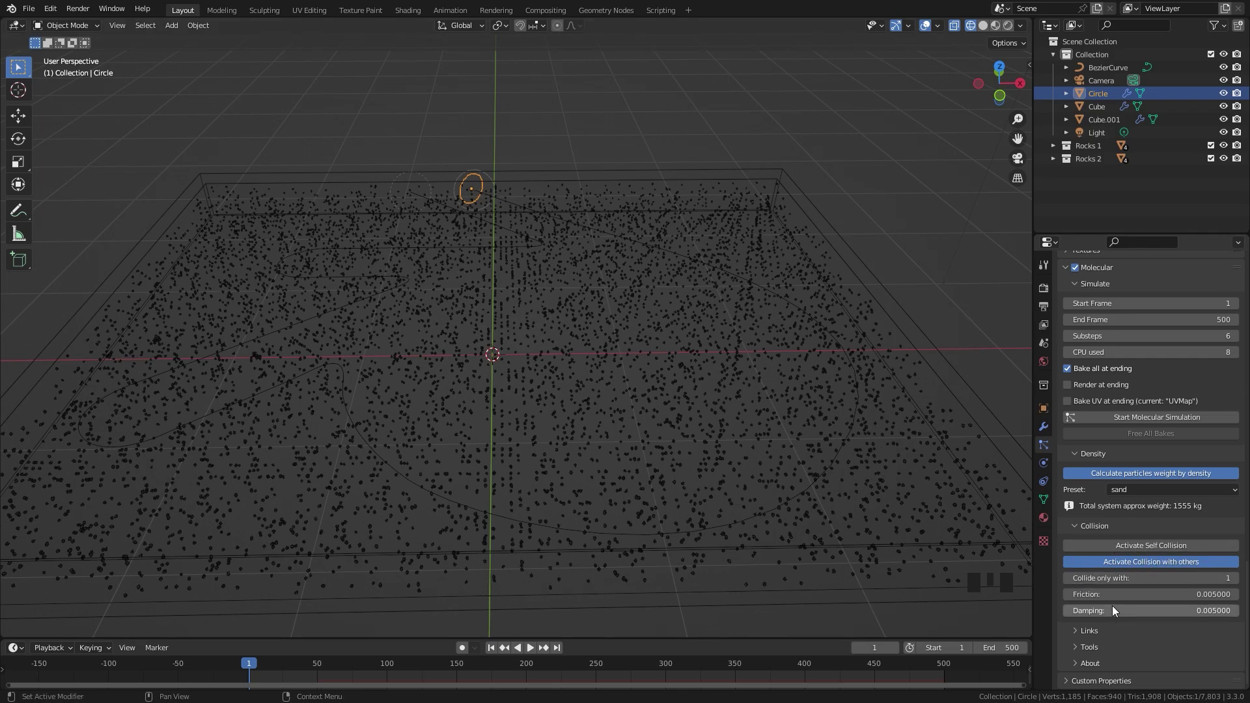
# Raise the Circle particles' self-collision values to 0.4
pyautogui.moveTo(1110, 597); pyautogui.dragTo(1110, 598)
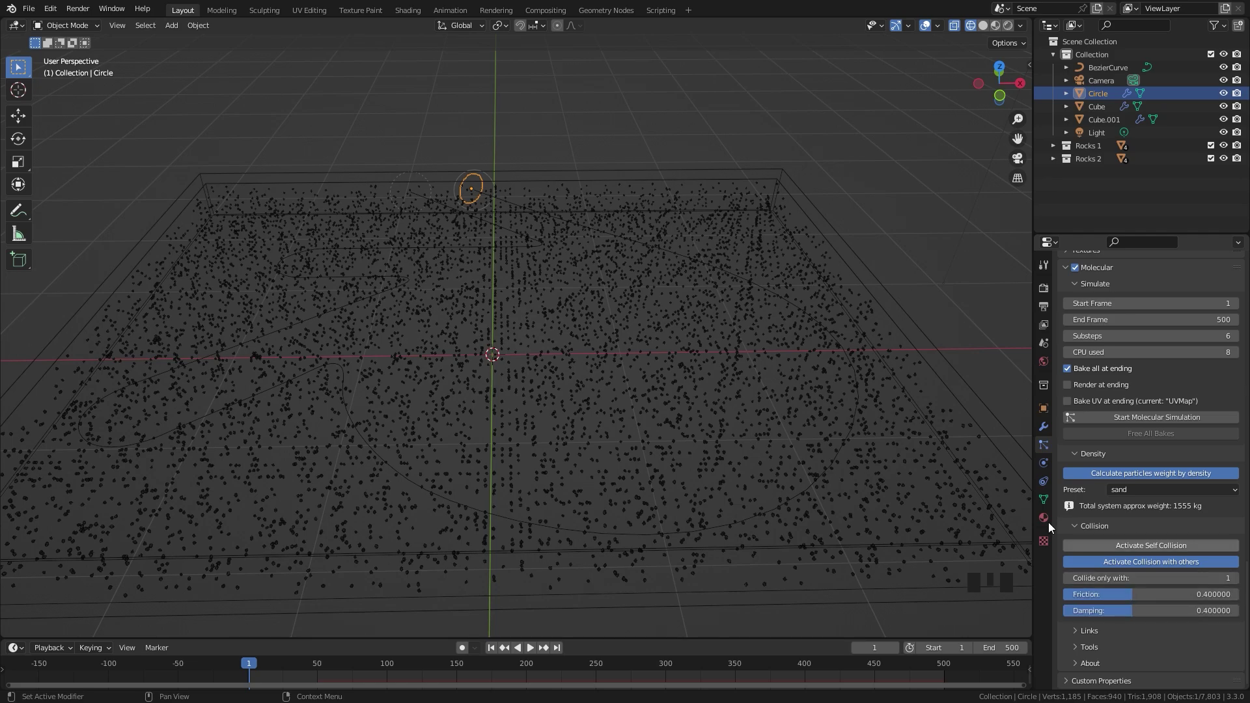
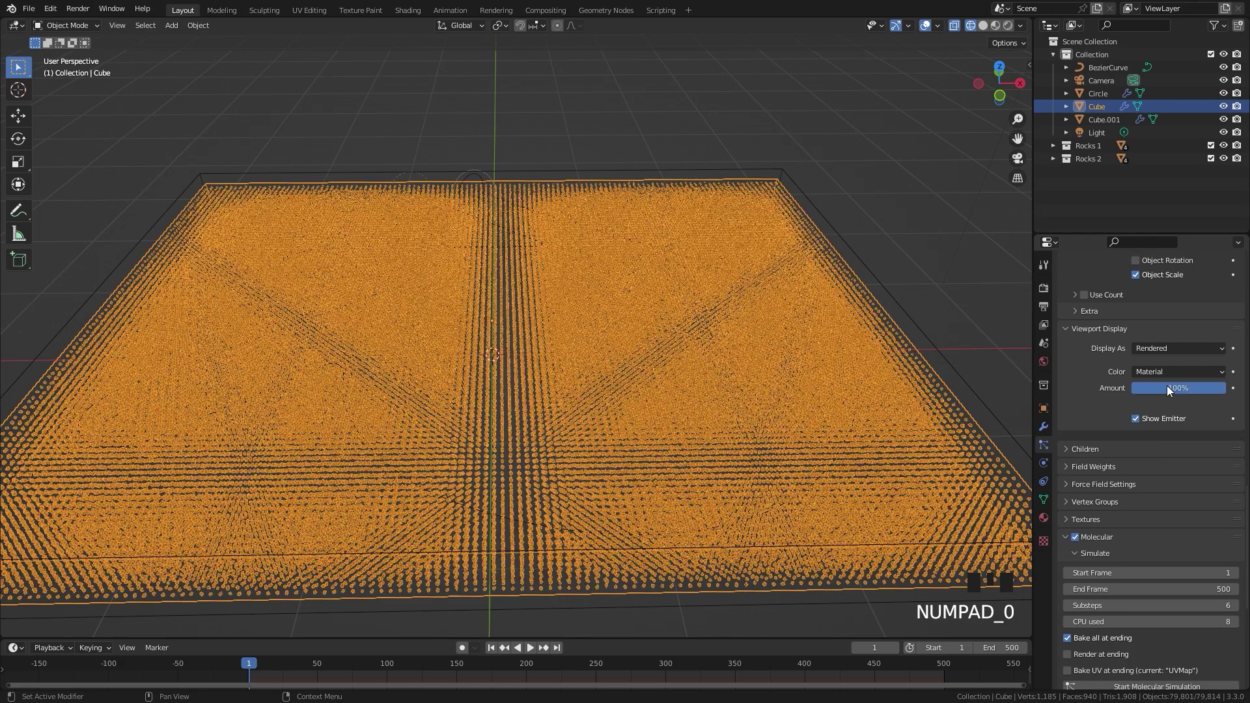
# Orbit around the tray while the molecular simulation bakes toward frame 3500
pyautogui.scroll(-3)
pyautogui.moveTo(1161, 556); pyautogui.dragTo(894, 411)
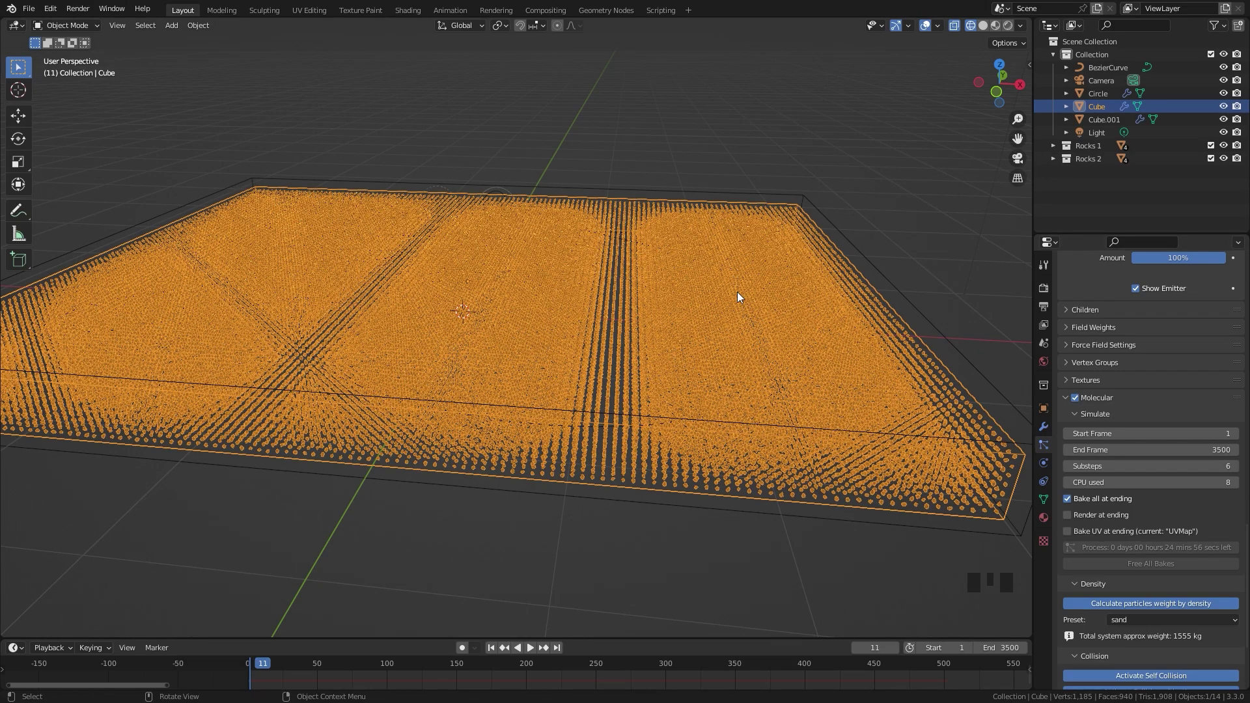
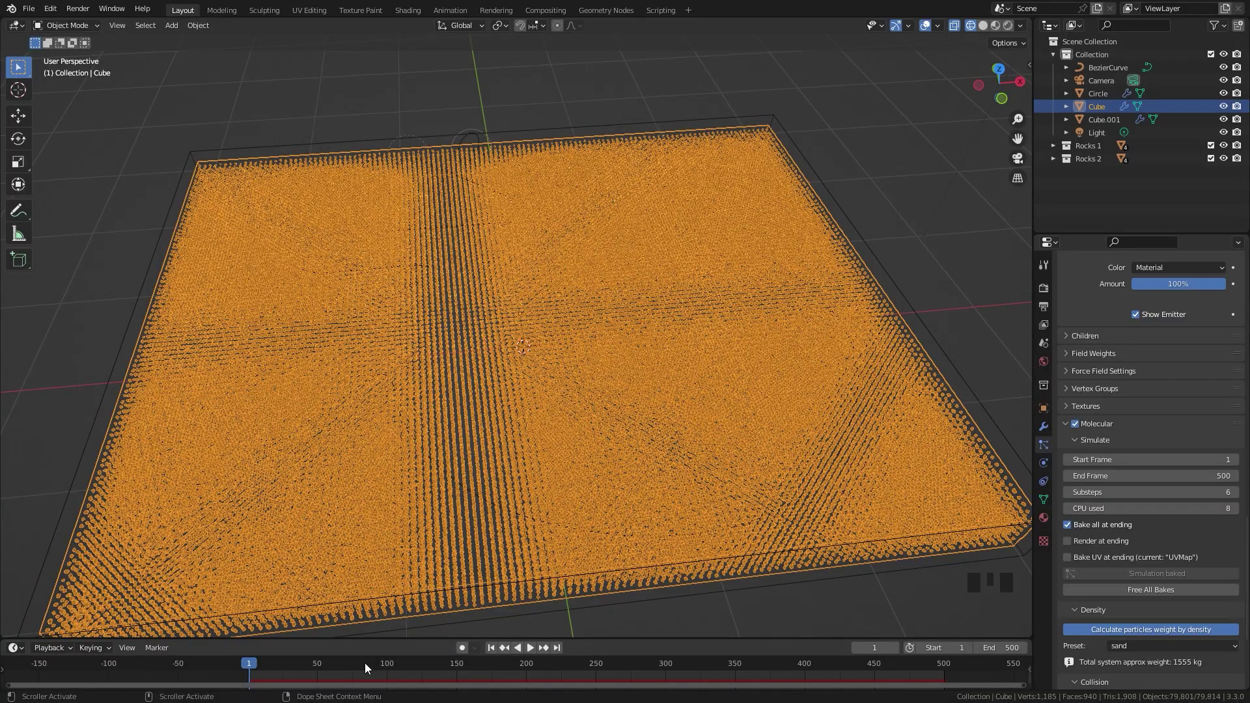
# Scrub the timeline to frame 446 so the dark rocks carve the full logo swirl and arm
pyautogui.moveTo(405, 666); pyautogui.dragTo(580, 669)
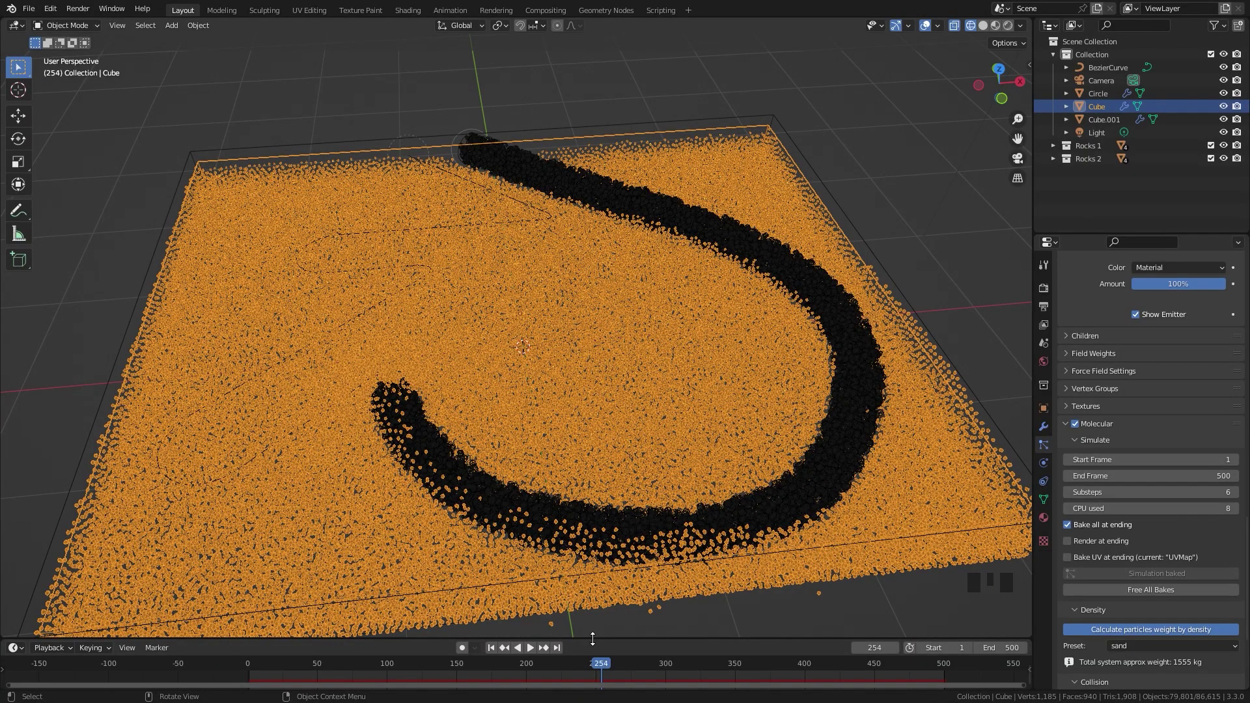
pyautogui.moveTo(640, 662); pyautogui.dragTo(896, 658)
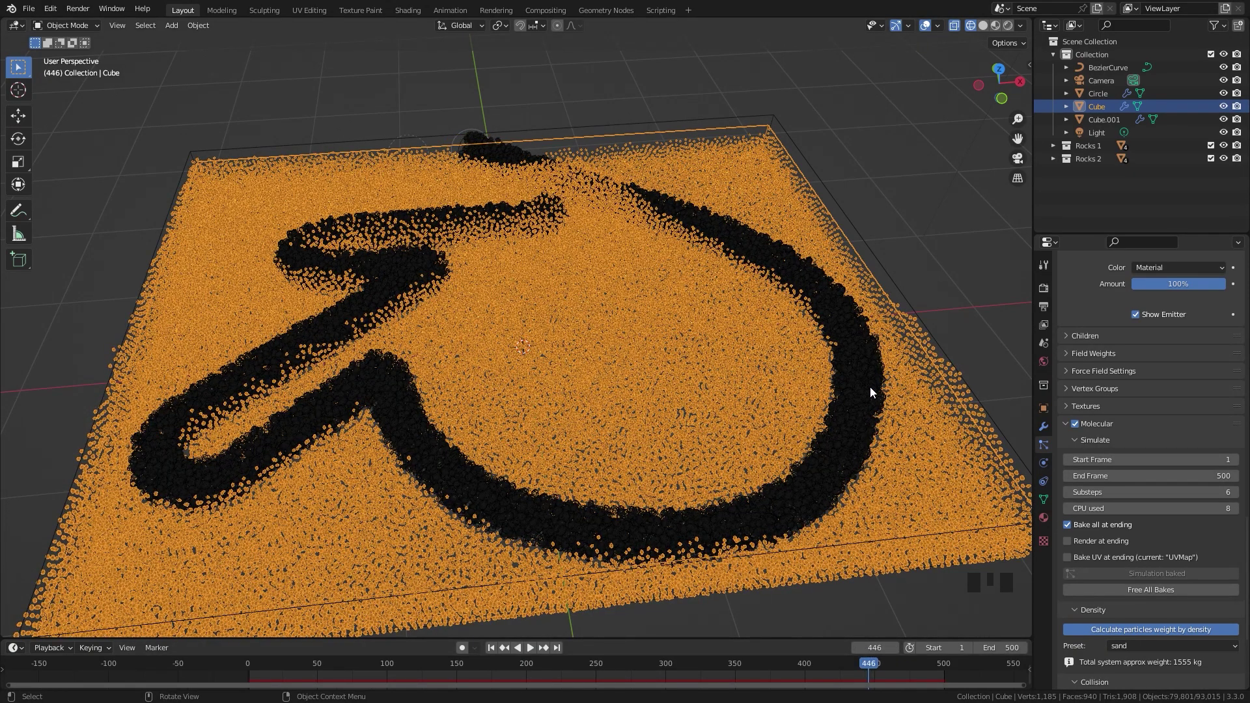
pyautogui.scroll(3)
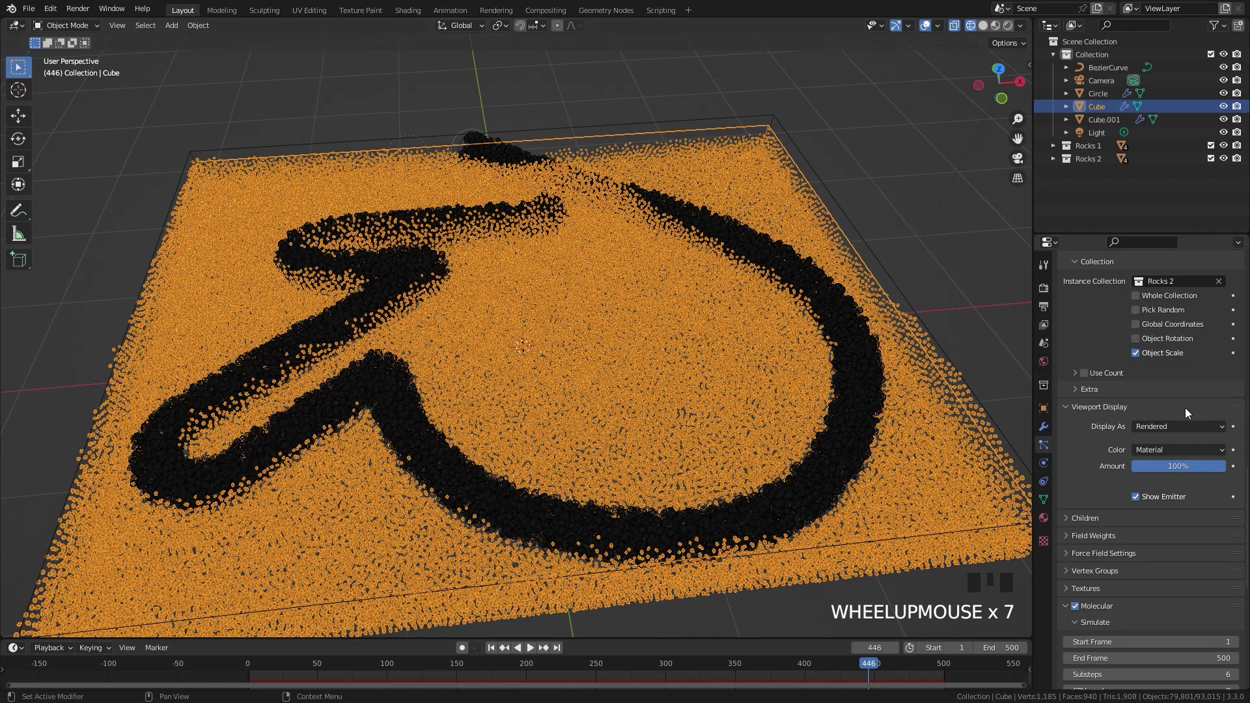
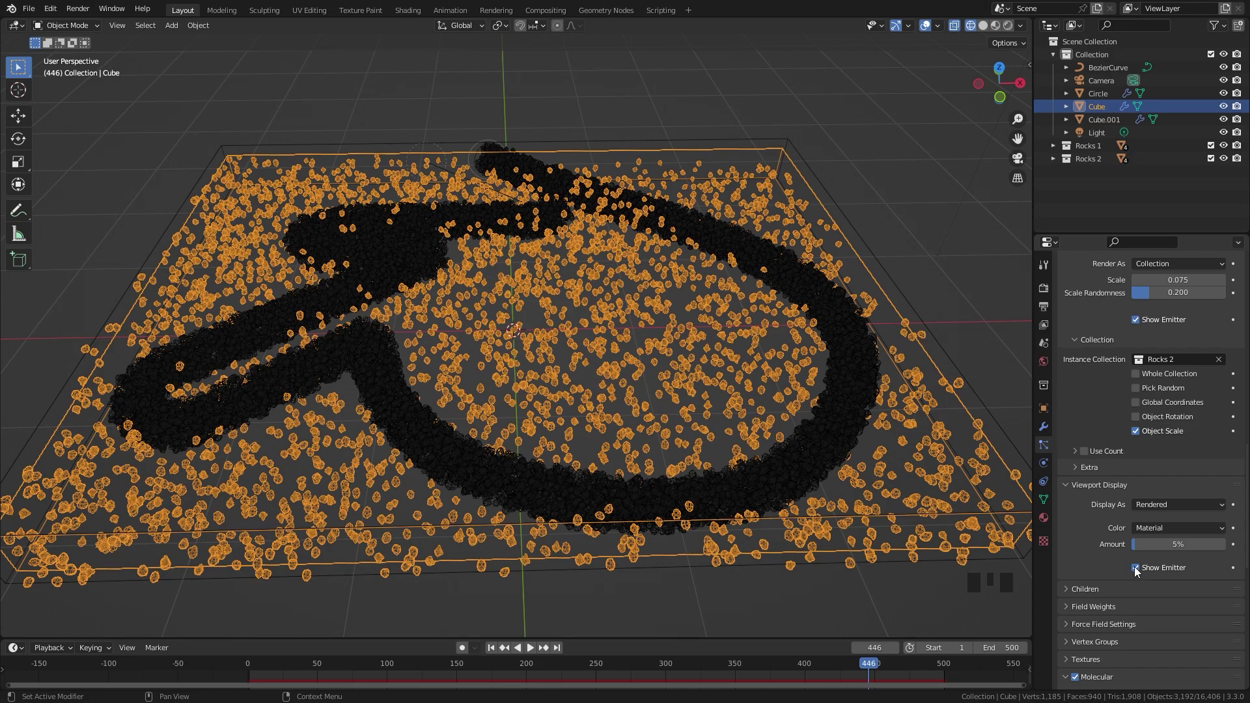
# Hide the tray emitter so only the grey rock instances with the carved logo path remain
pyautogui.click(1139, 573)
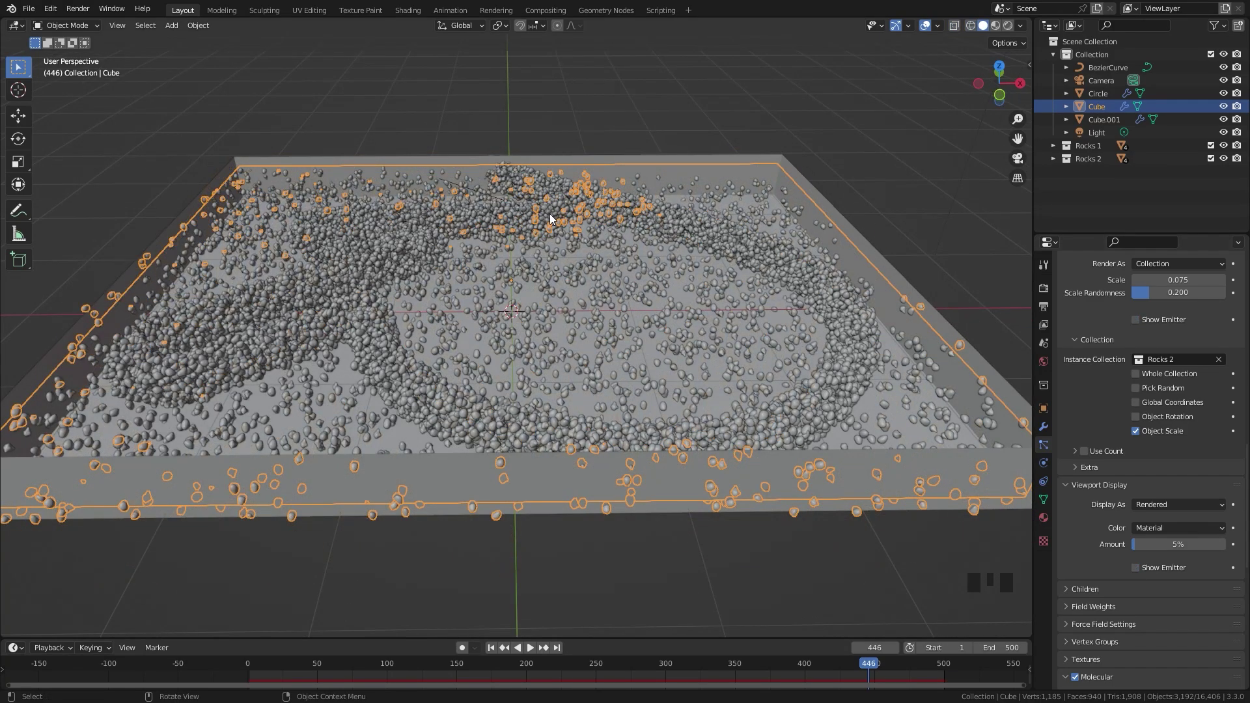
pyautogui.scroll(-3)
pyautogui.moveTo(537, 226); pyautogui.dragTo(562, 297)
pyautogui.scroll(3)
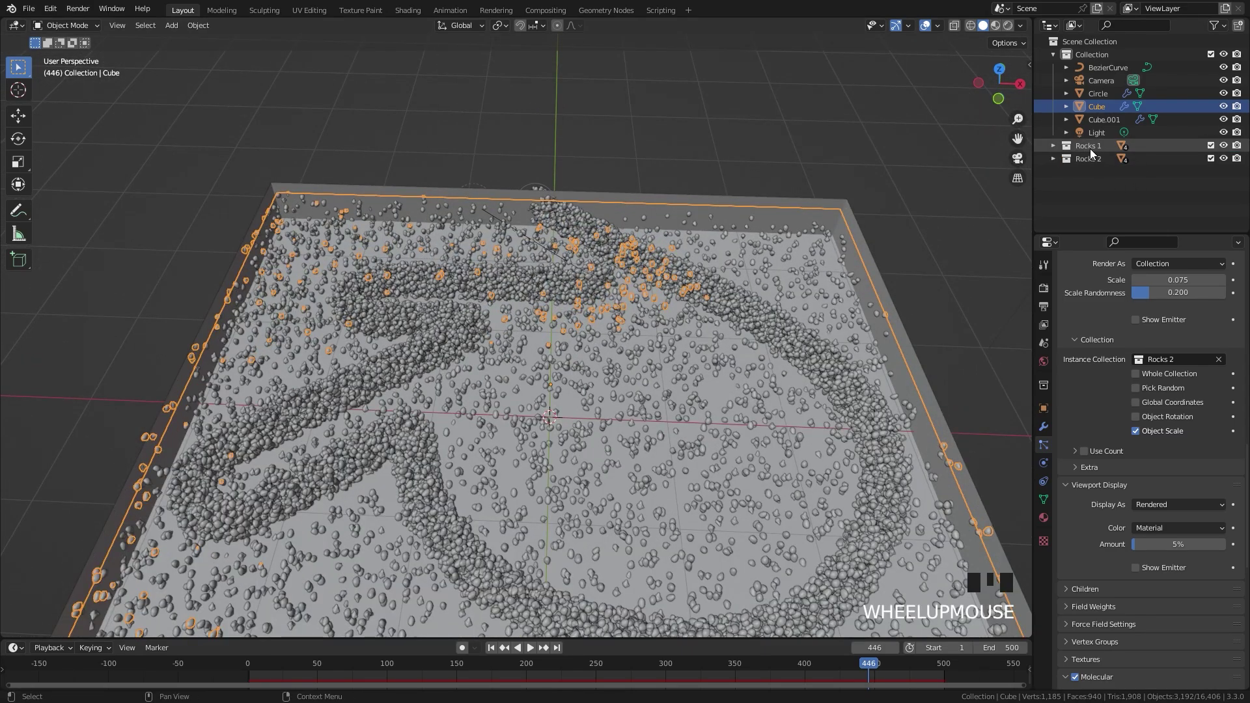
# Expand the Rocks 1 collection in the Outliner and select the rock object
pyautogui.click(1056, 151)
pyautogui.click(1100, 167)
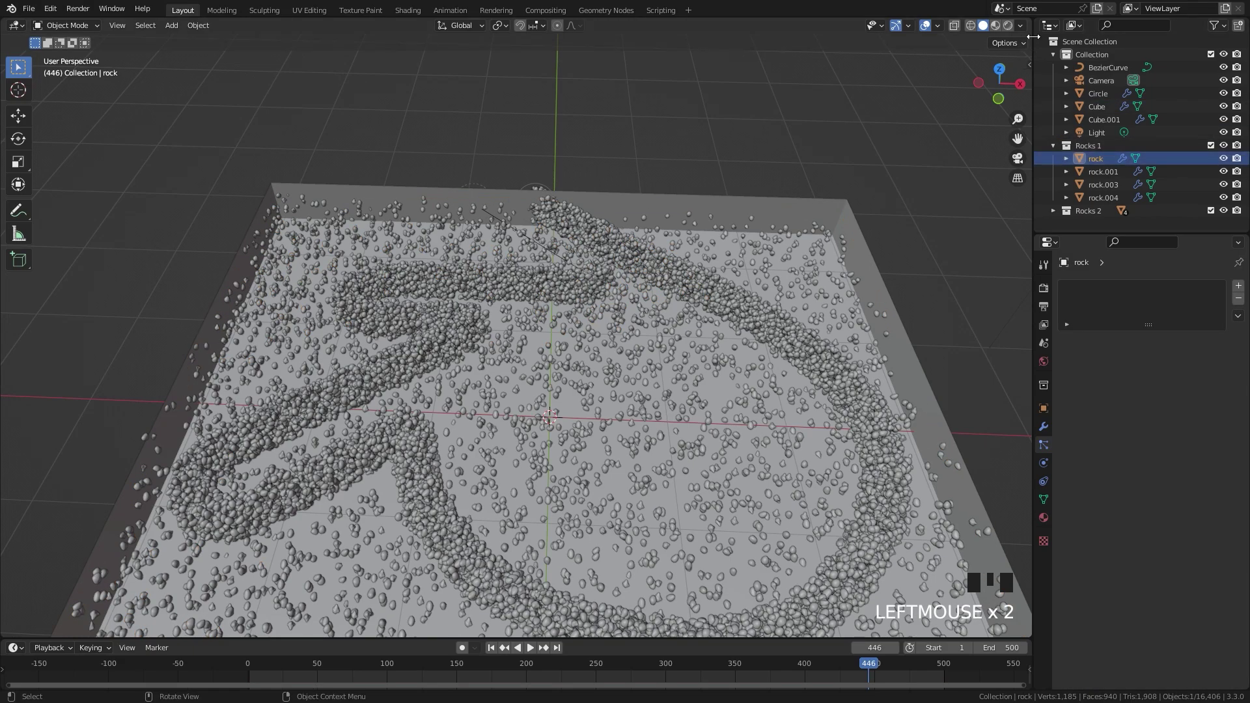